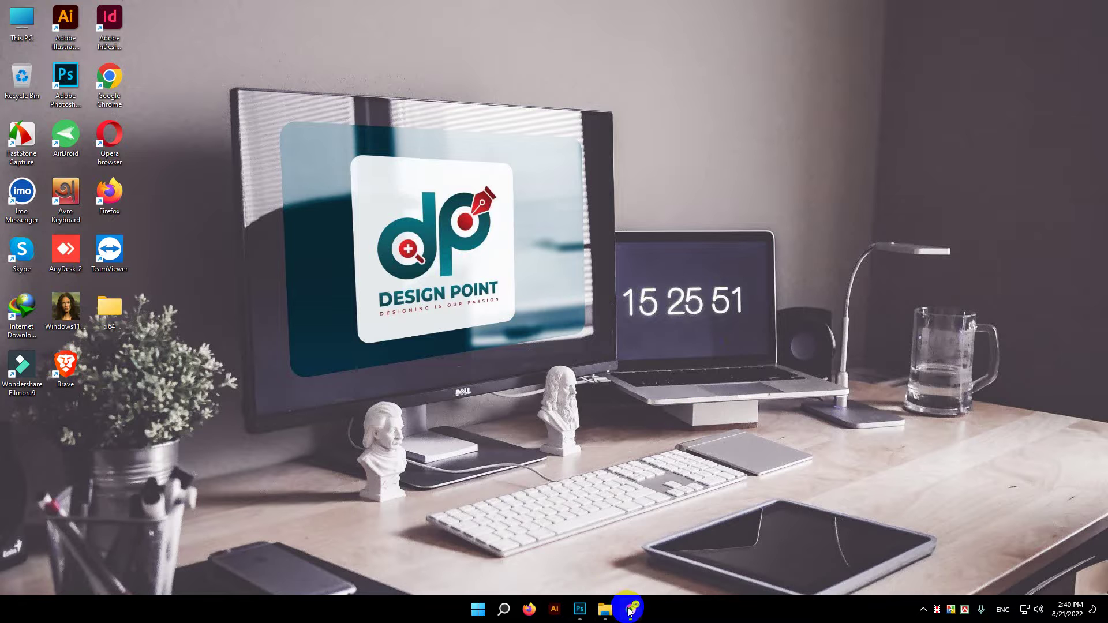
Scroll through the GraphicRiver business card item page and return to its top
scroll("down", 3)
scroll("down", 3)
scroll("down", 3)
scroll("up", 3)
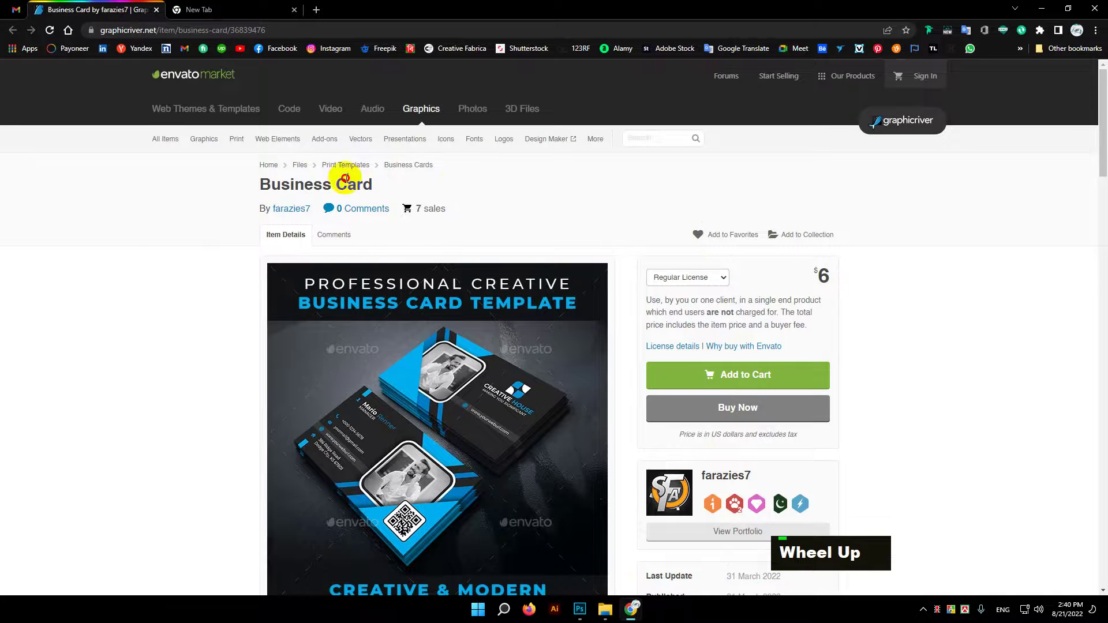
Scroll through the preview images to find the dark card front with photo and QR code
scroll("down", 3)
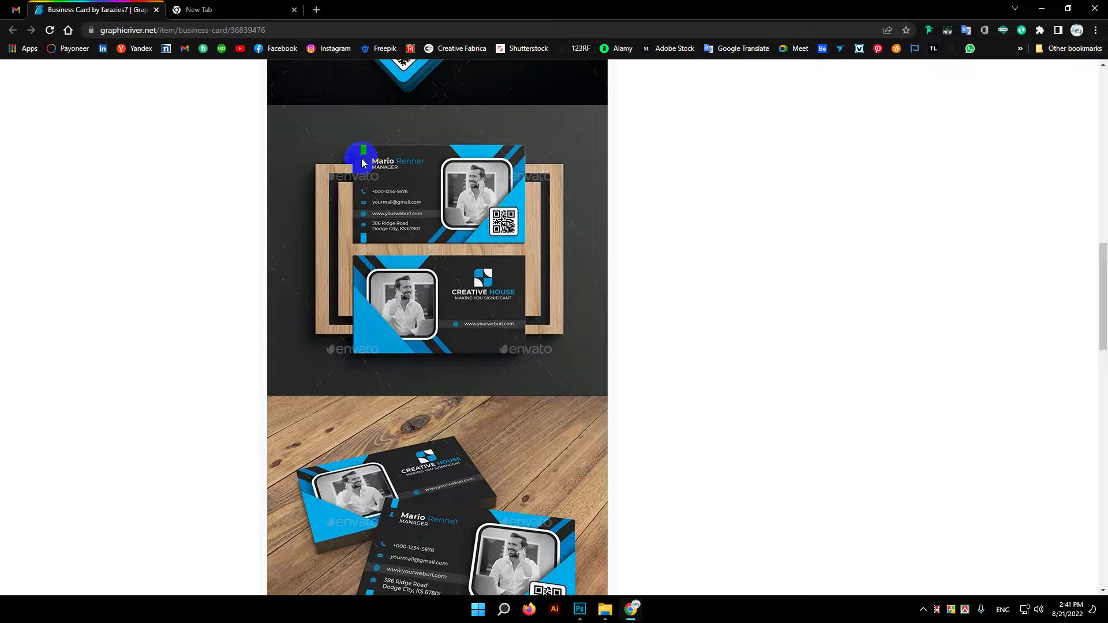
scroll("down", 3)
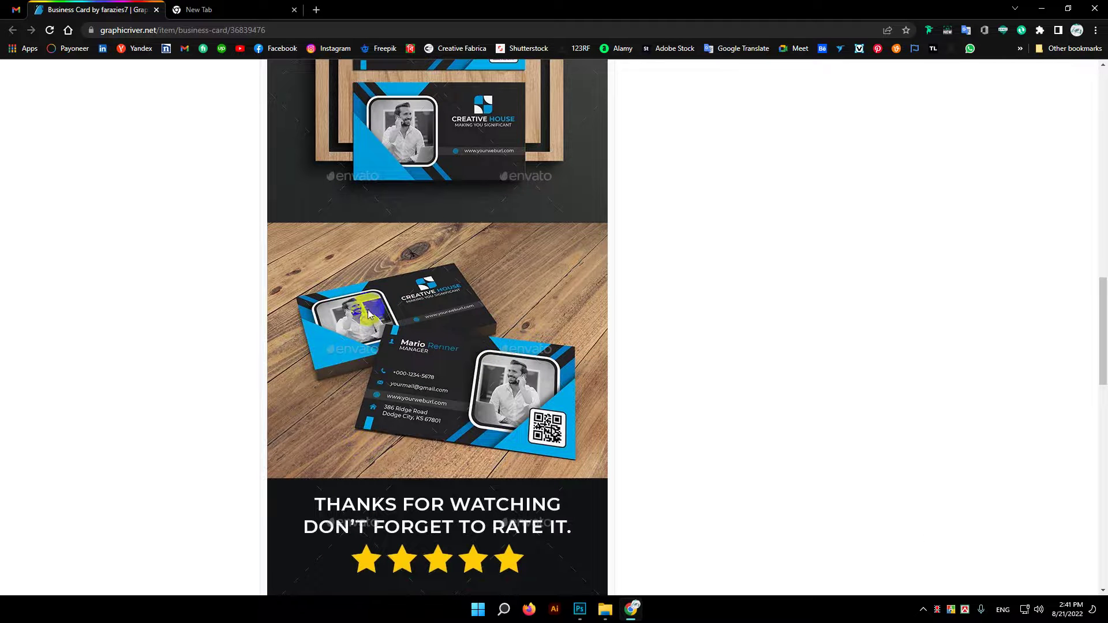
scroll("up", 3)
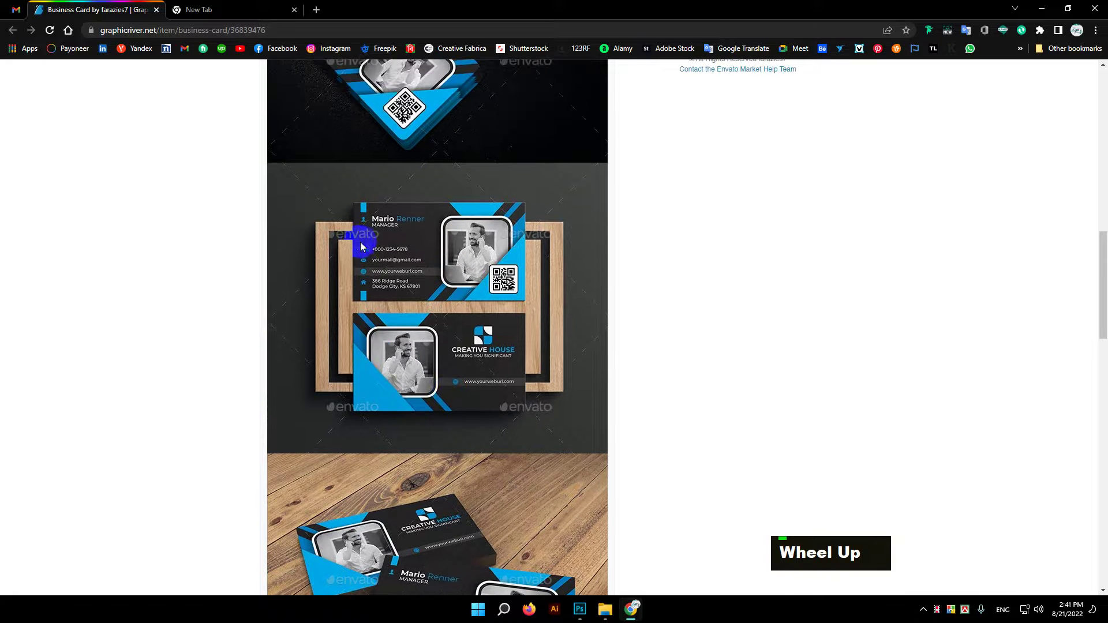
scroll("up", 3)
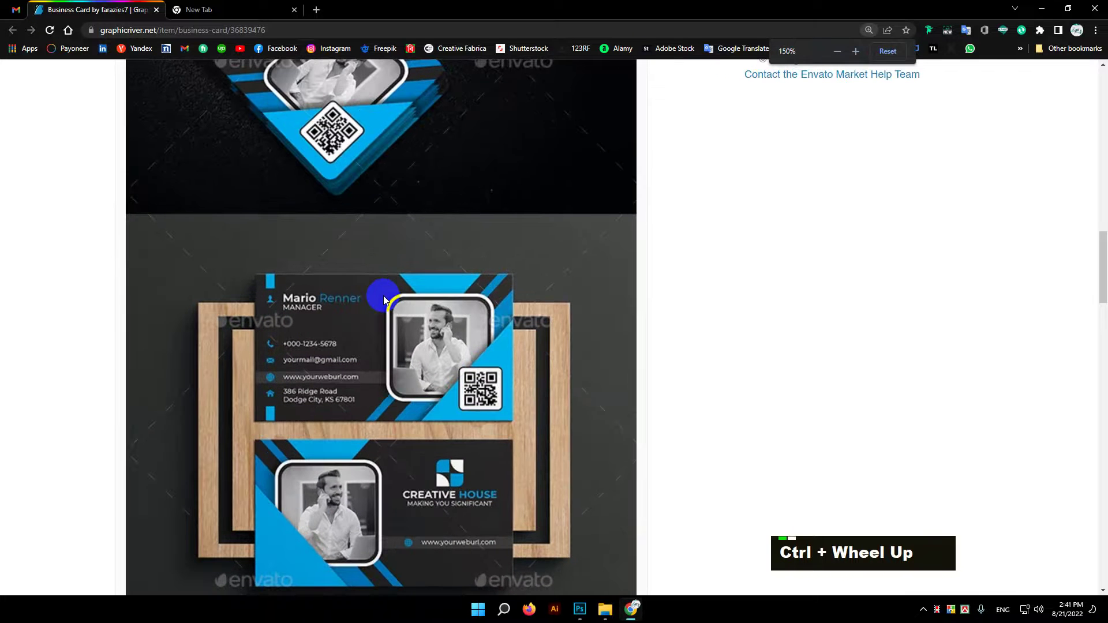
scroll("up", 3)
scroll("down", 3)
scroll("up", 3)
scroll("down", 3)
scroll("up", 3)
Fine-tune the view so the enlarged card front with name and contact lines fills the screen
scroll("up", 3)
scroll("down", 3)
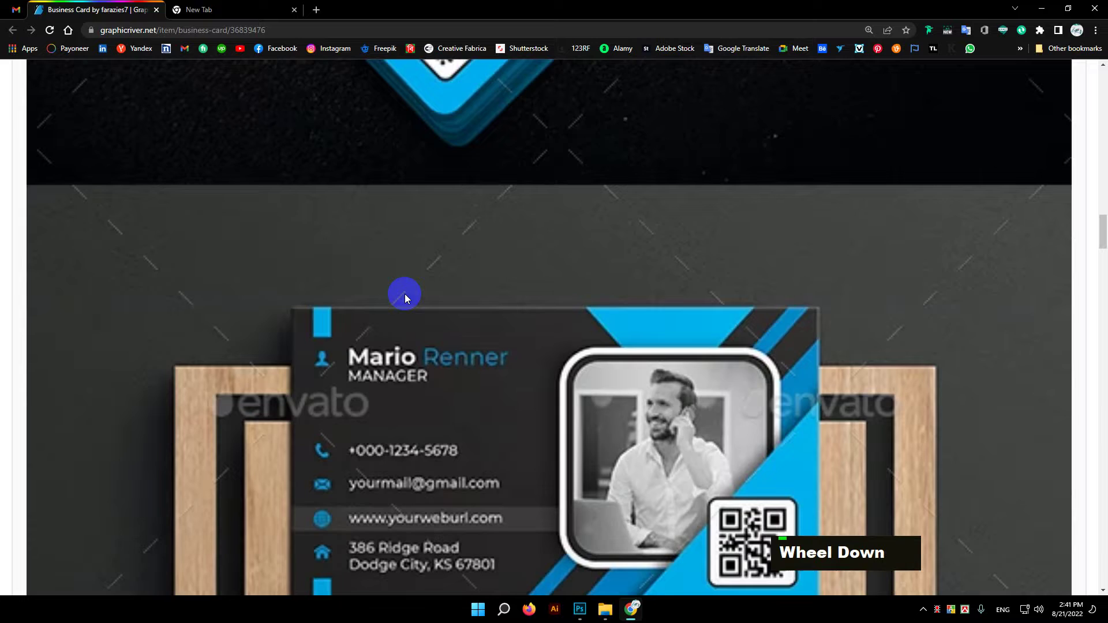
scroll("up", 3)
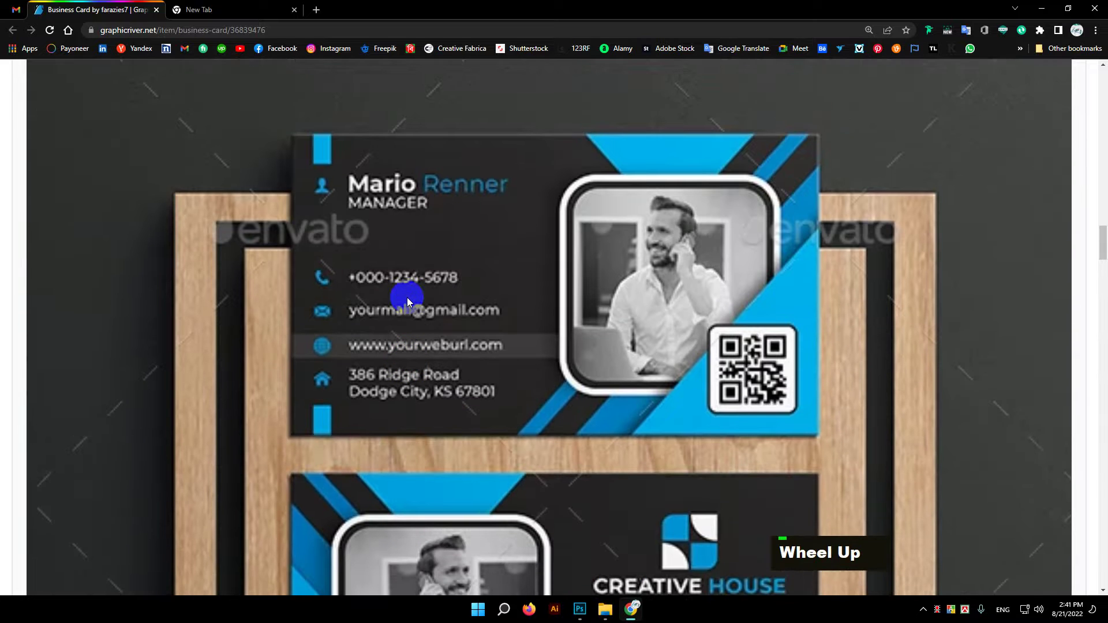
scroll("down", 3)
scroll("up", 3)
scroll("down", 3)
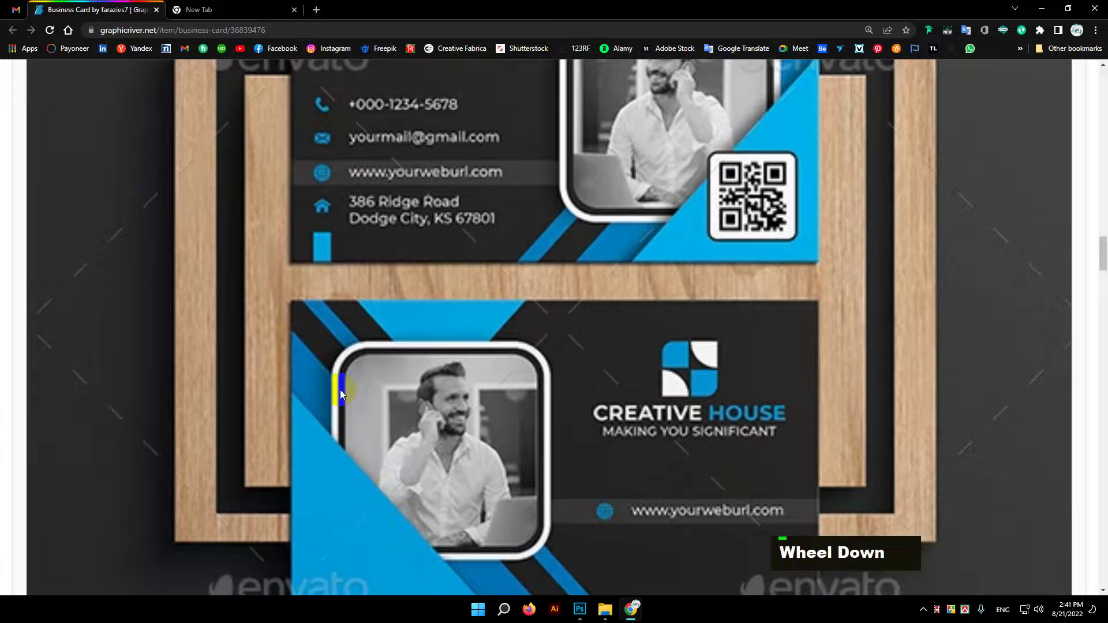
scroll("up", 3)
scroll("down", 3)
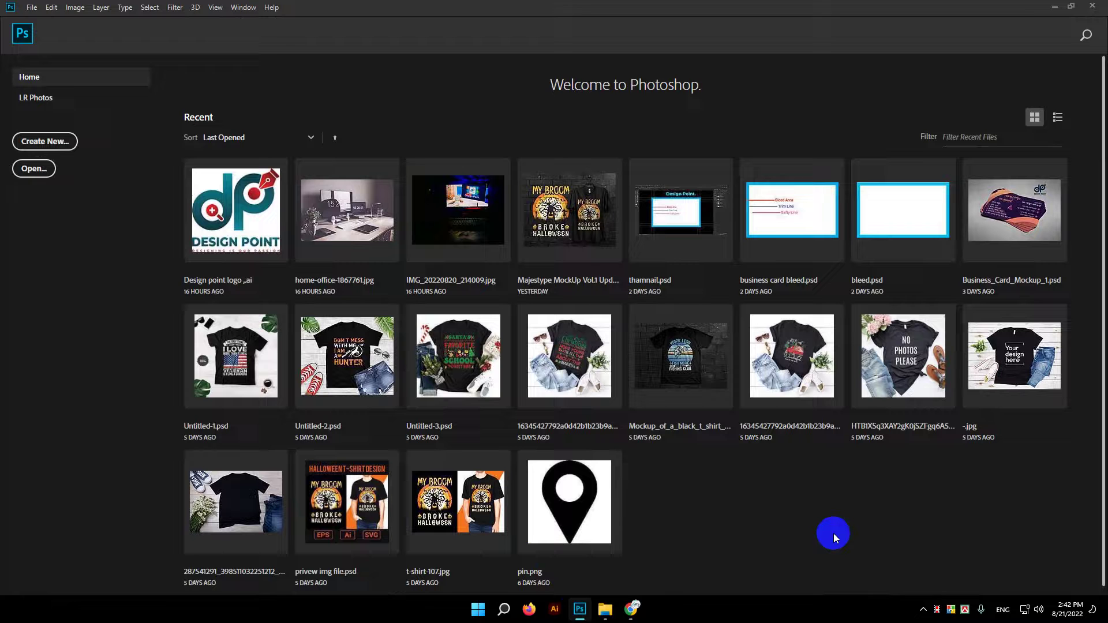
Open the recent 'business card bleed' document from the Photoshop Home screen
left_click(836, 539)
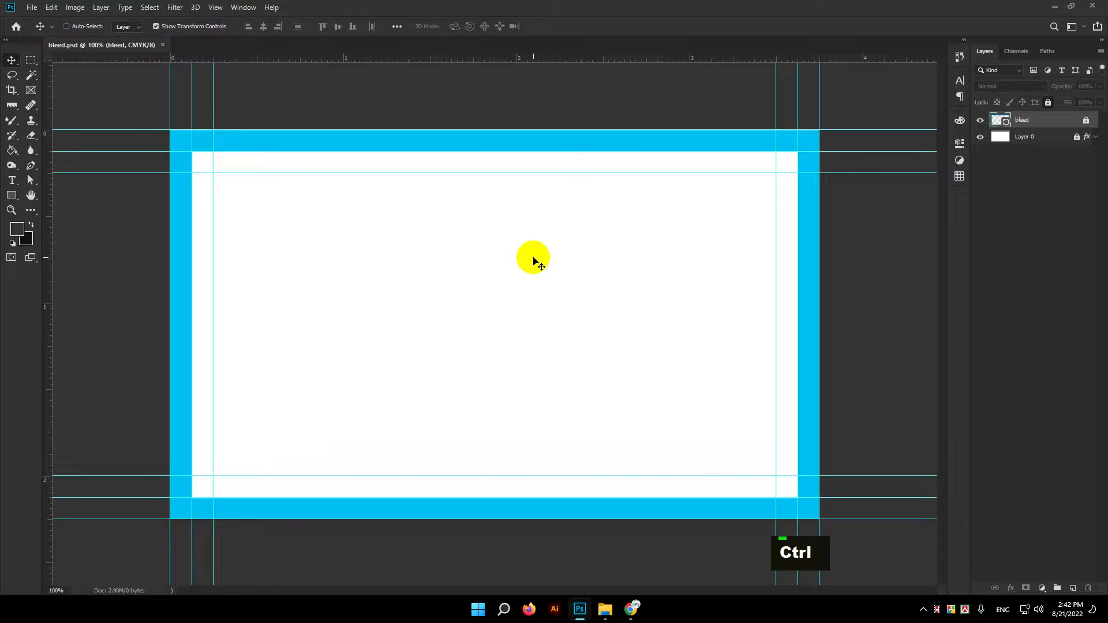
Paste the reference card screenshot as a new layer and scale it to the inner bleed guides
key("ctrl+v")
right_click(1054, 126)
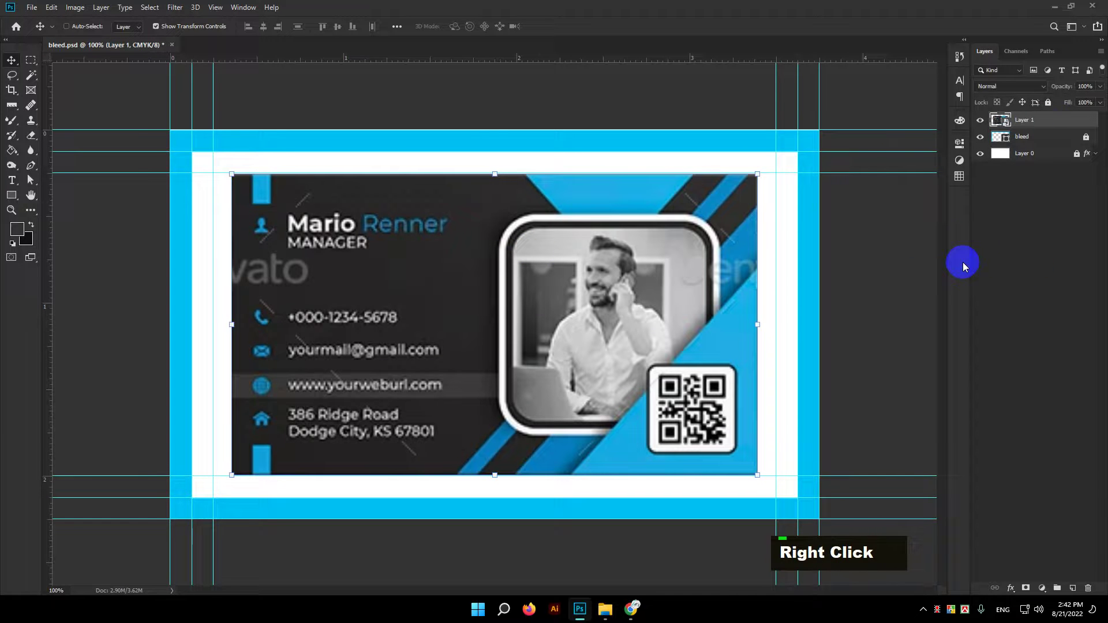
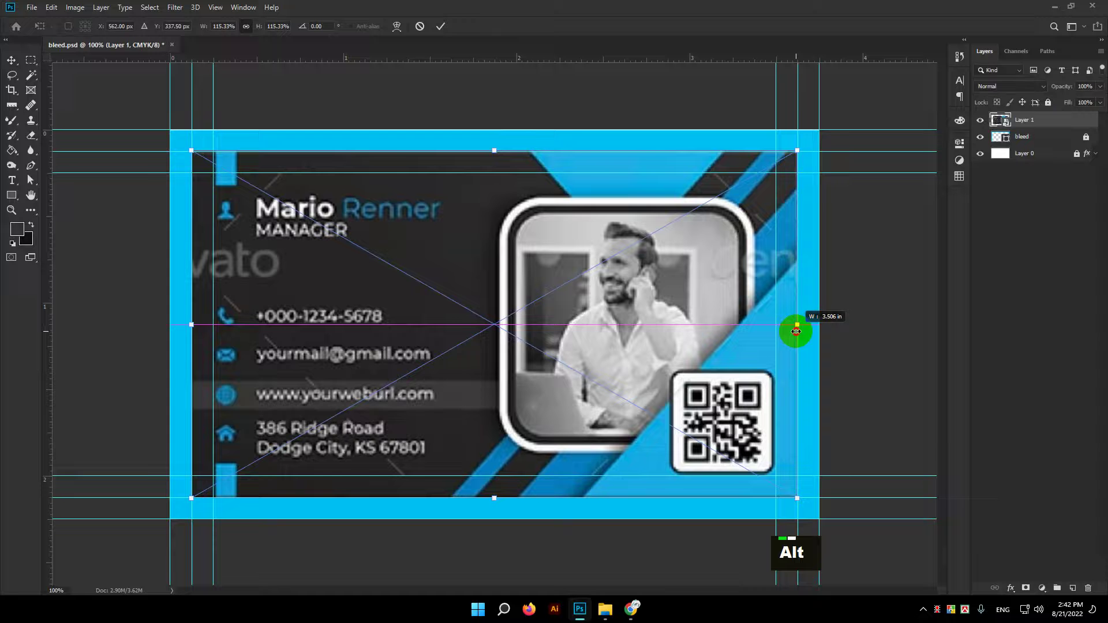
key("Return")
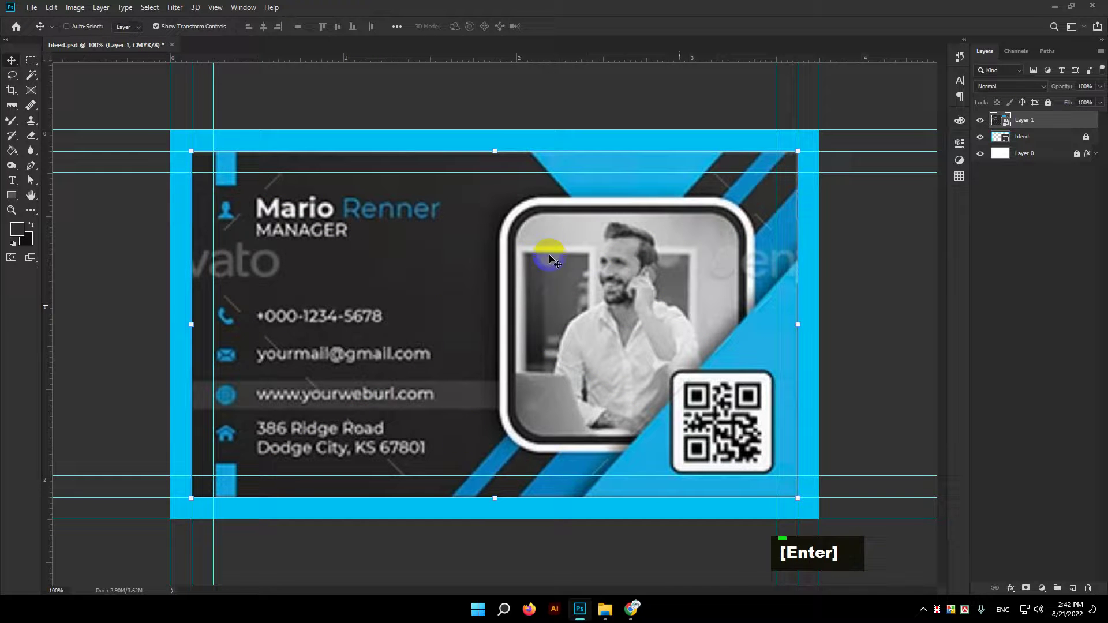
left_click(630, 483)
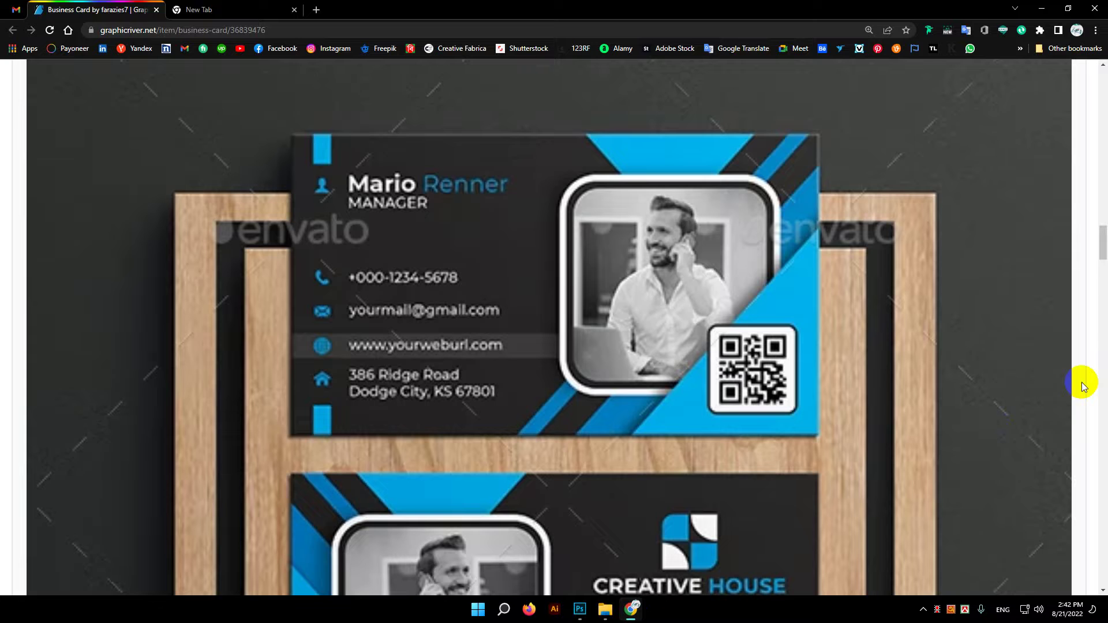
scroll("down", 3)
scroll("down", 3)
scroll("up", 3)
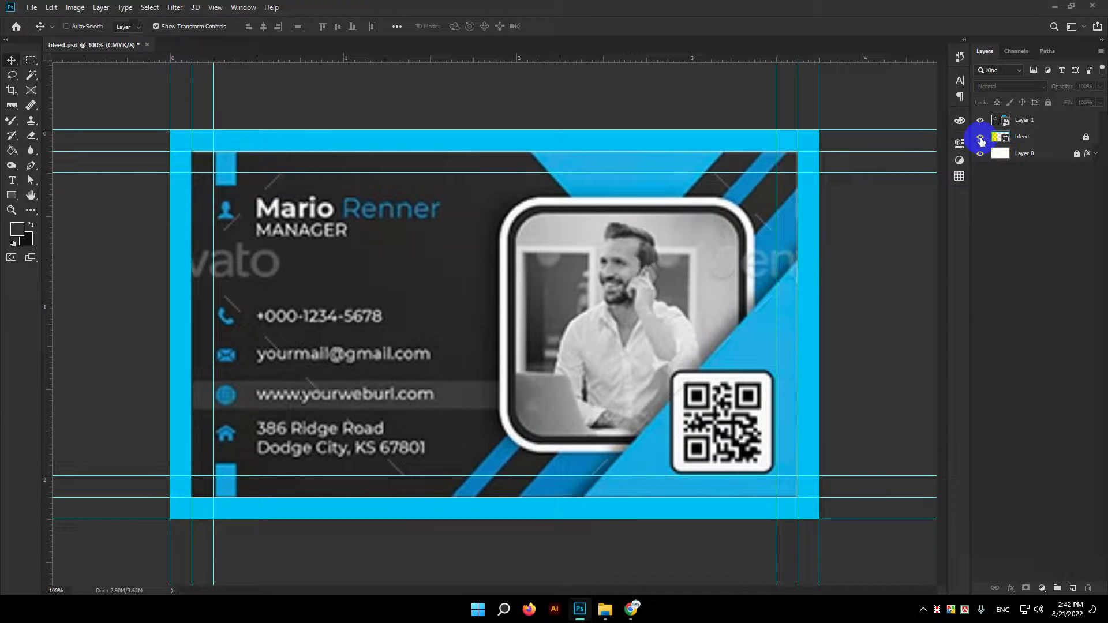
Add a 1125×675 px rectangle above the reference layer and give it a dark fill
left_click(641, 243)
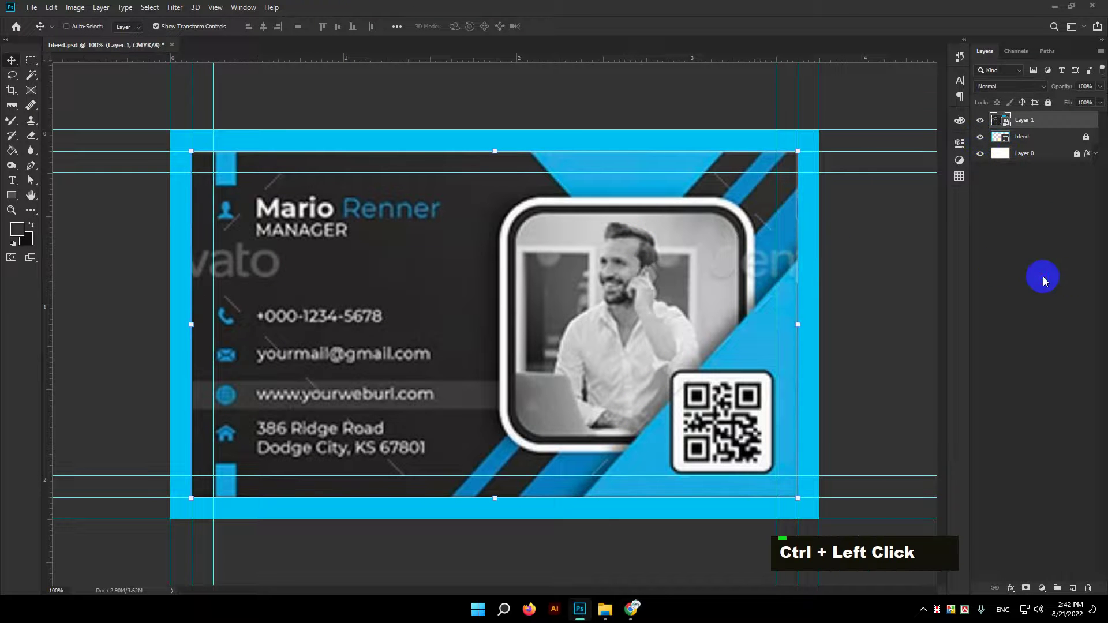
scroll("up", 3)
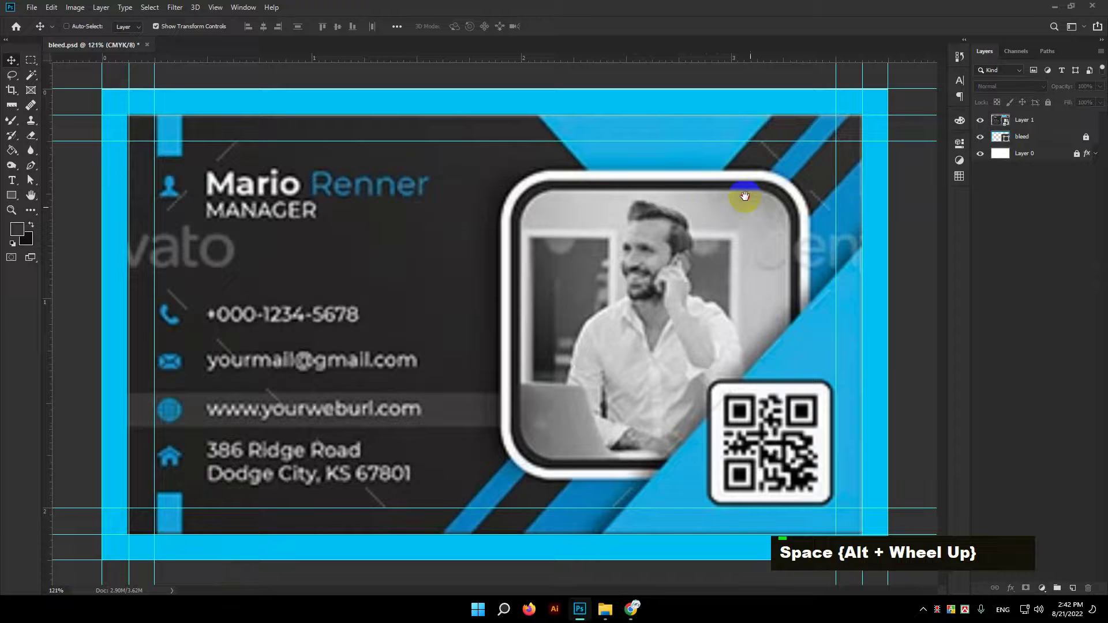
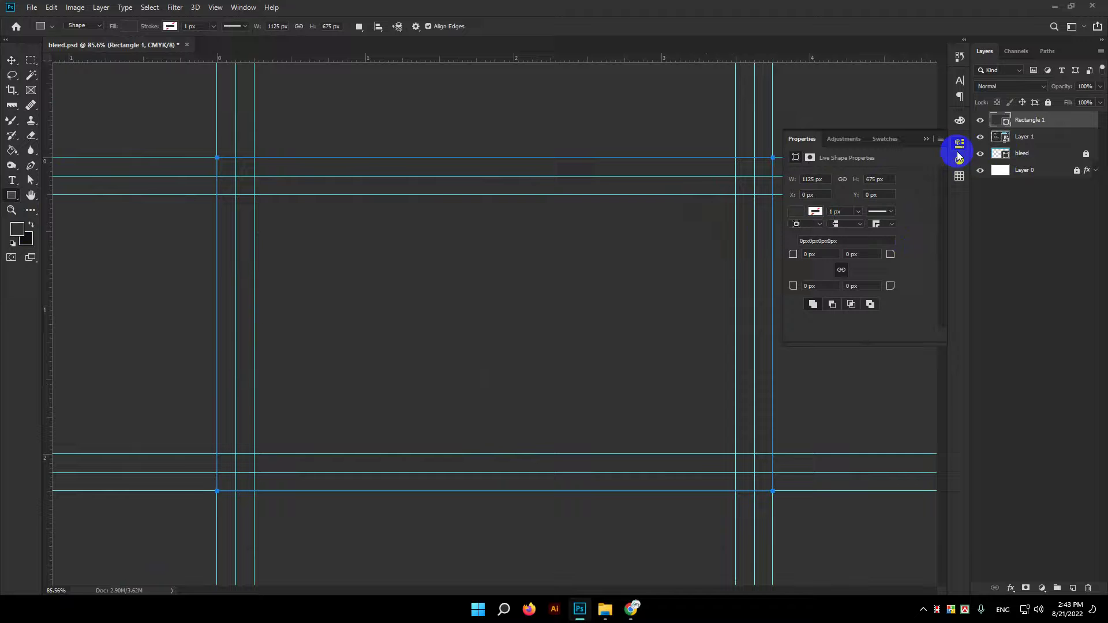
double_click(1008, 128)
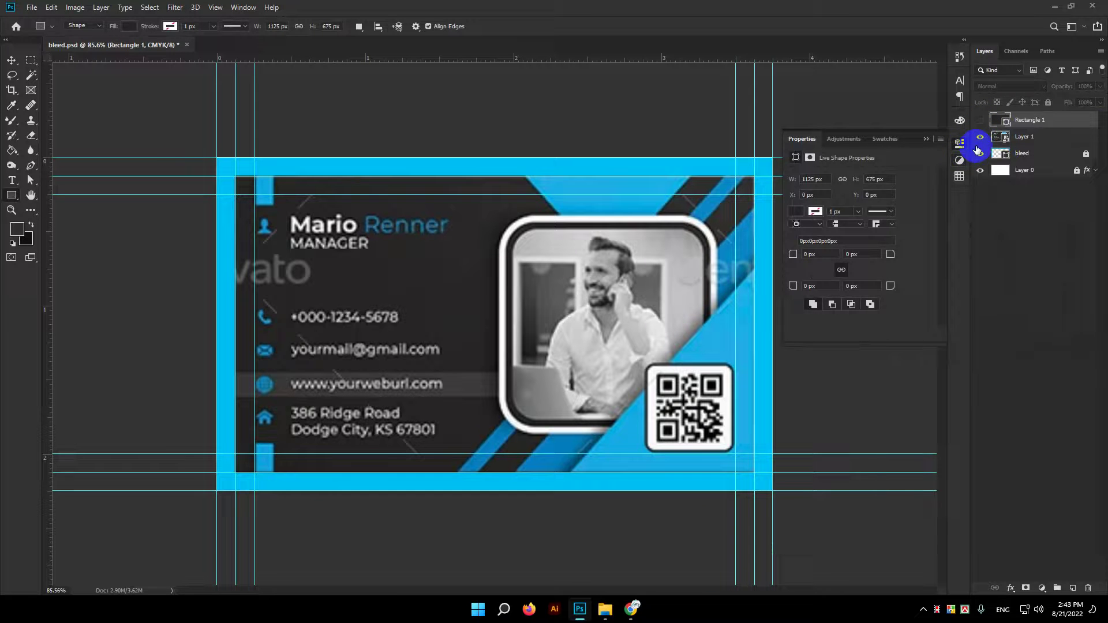
Hide the dark rectangle layer so the reference card stays visible
scroll("up", 3)
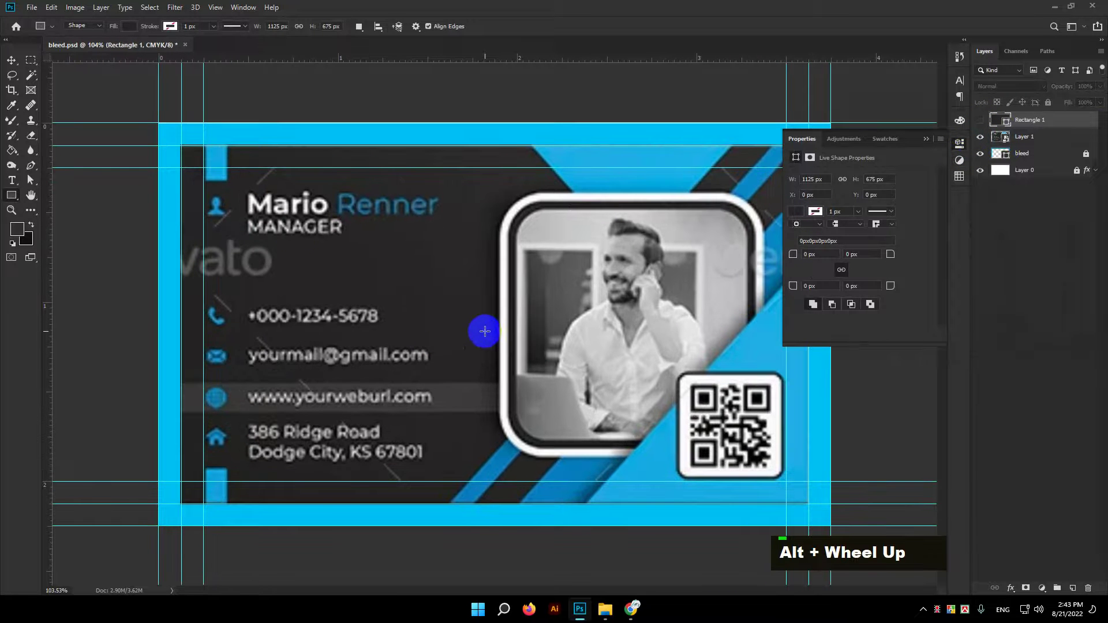
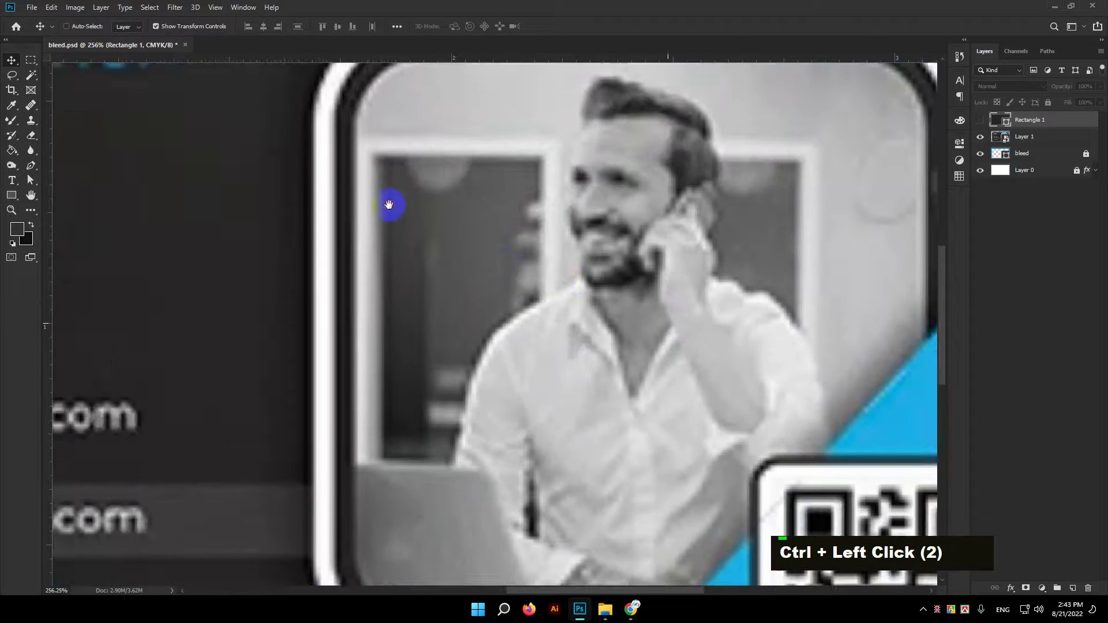
scroll("down", 3)
scroll("down", 3)
scroll("up", 3)
Draw a second rectangle over the right corner with a blue fill at 42% opacity
right_click(17, 195)
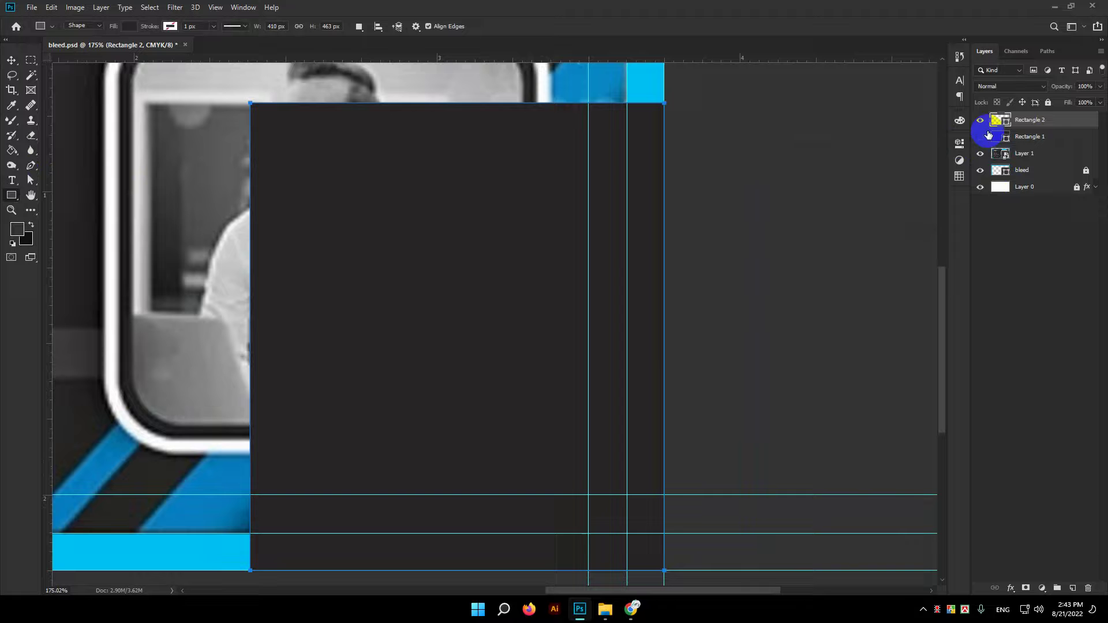
double_click(965, 140)
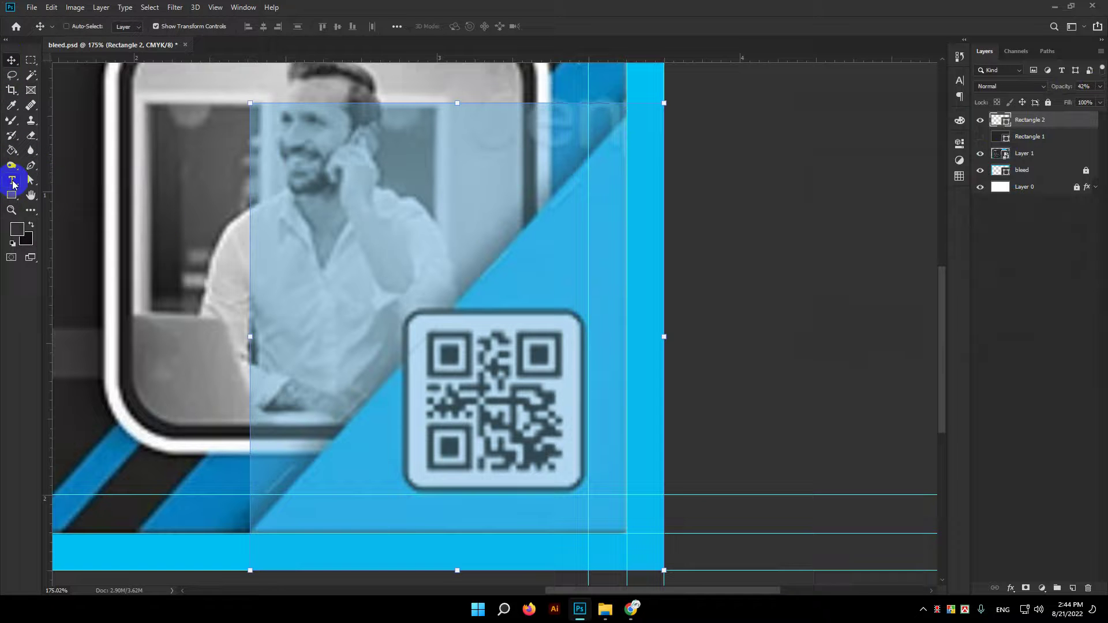
right_click(32, 183)
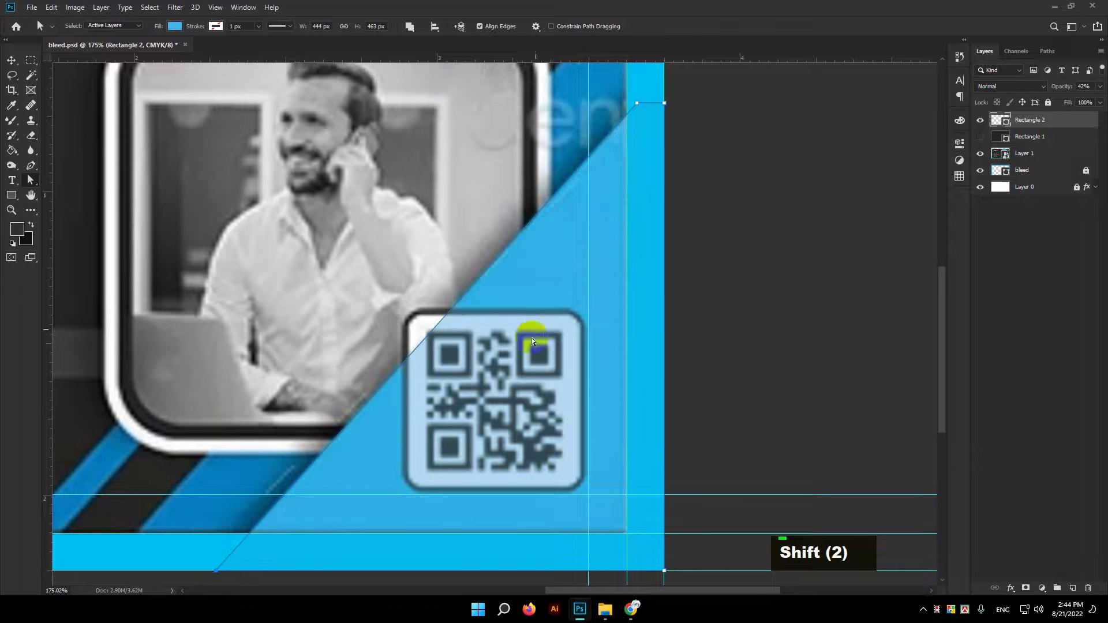
Remove a corner anchor to turn it into a diagonal triangle matching the card's blue panel
scroll("down", 3)
scroll("up", 3)
key("space")
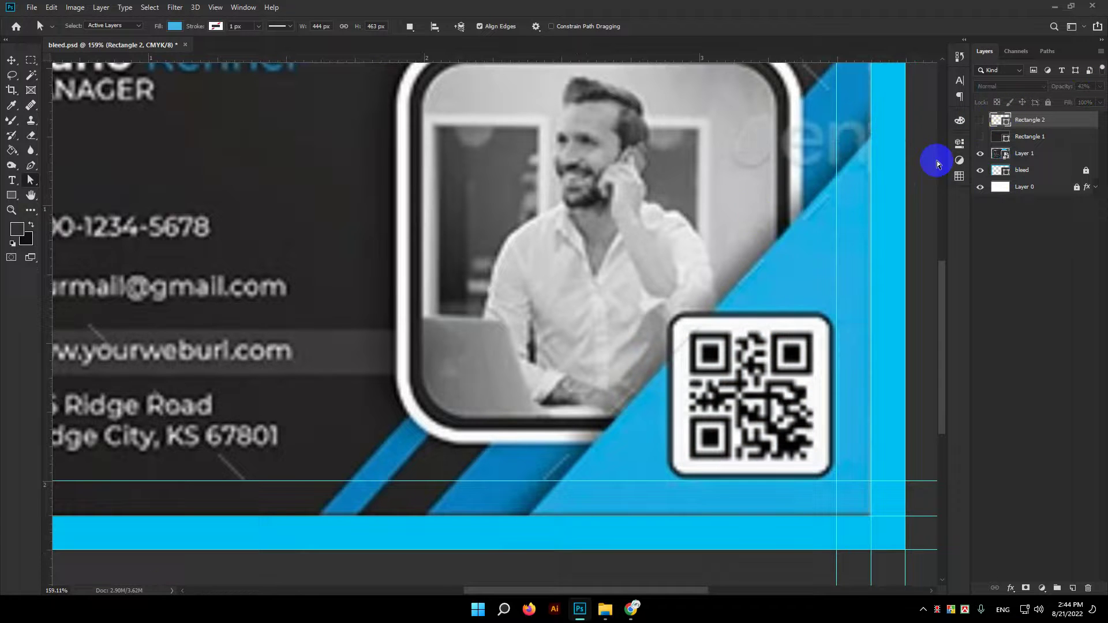
Restore the blue triangle to full opacity and duplicate the Rectangle 2 layer
scroll("down", 3)
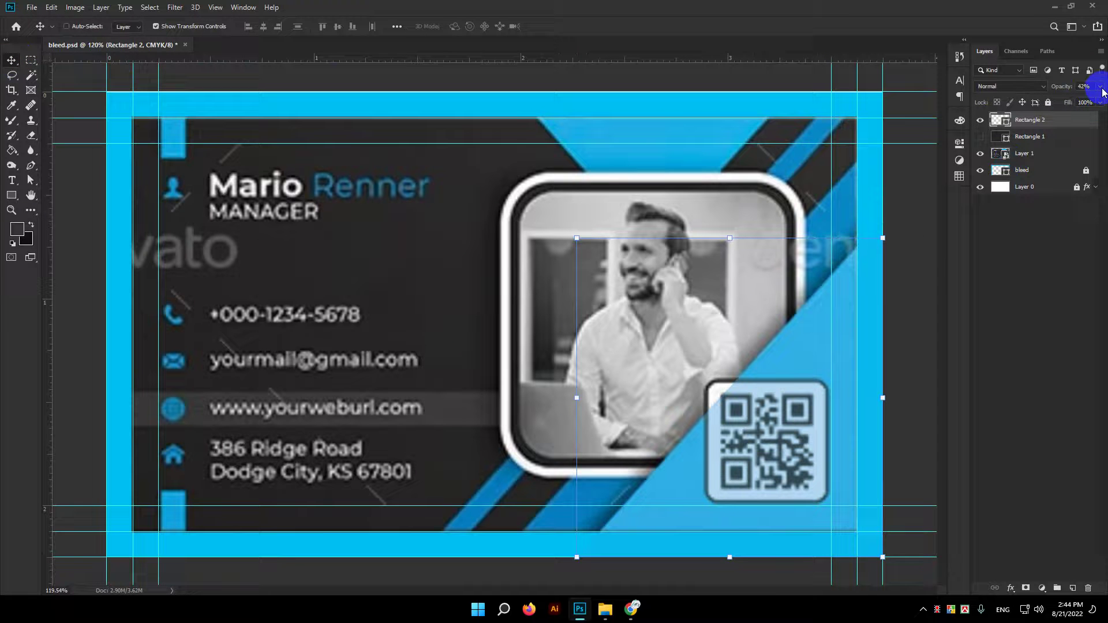
double_click(1070, 132)
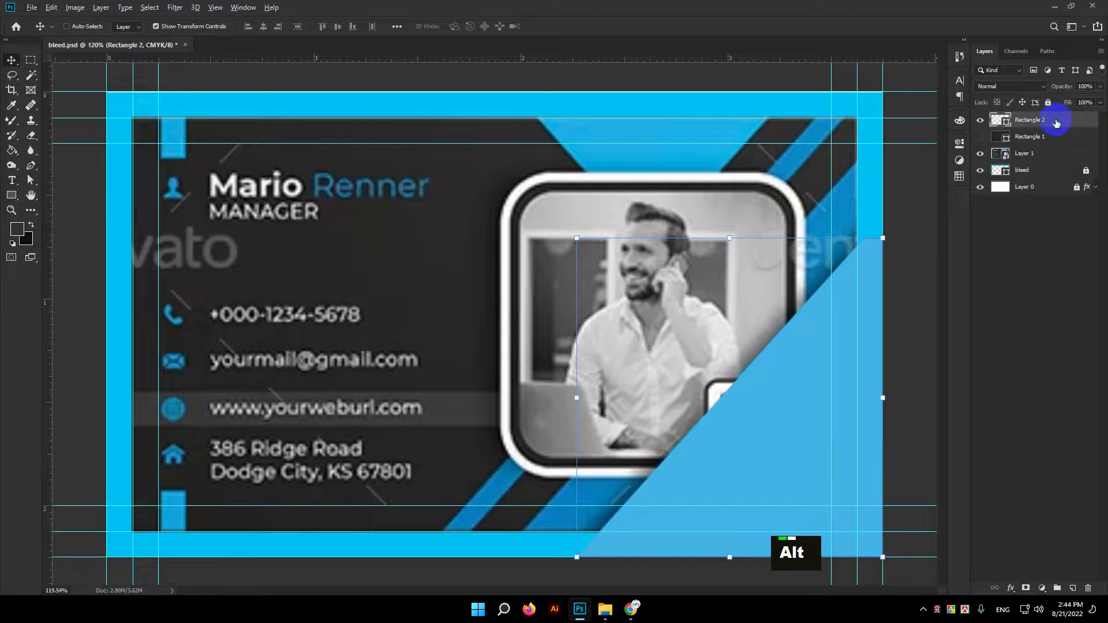
key("ctrl+f")
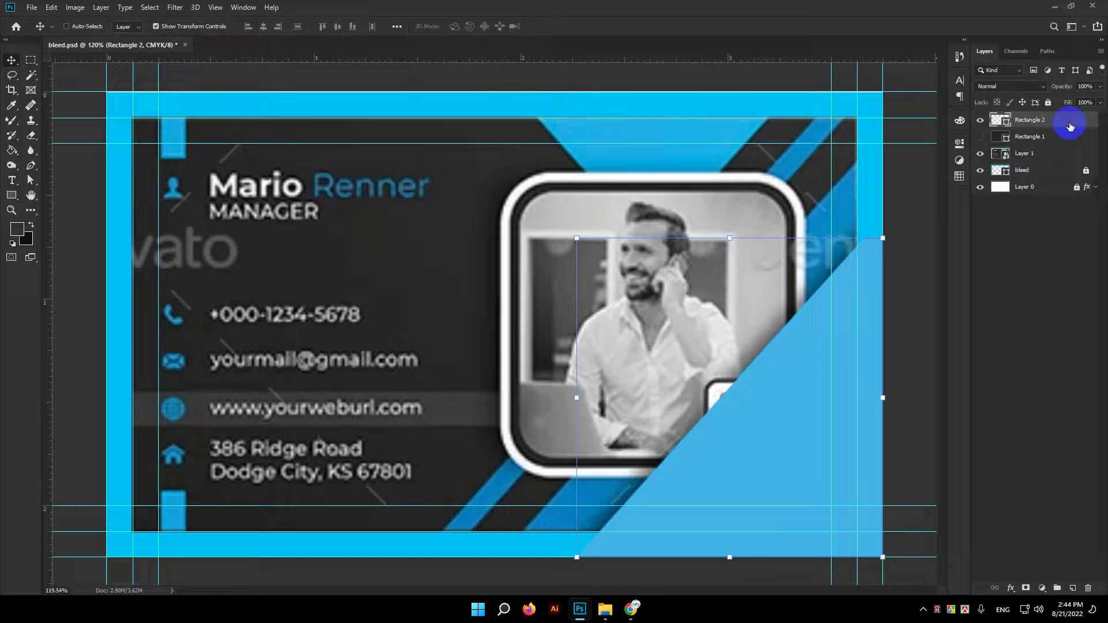
key("ctrl+c")
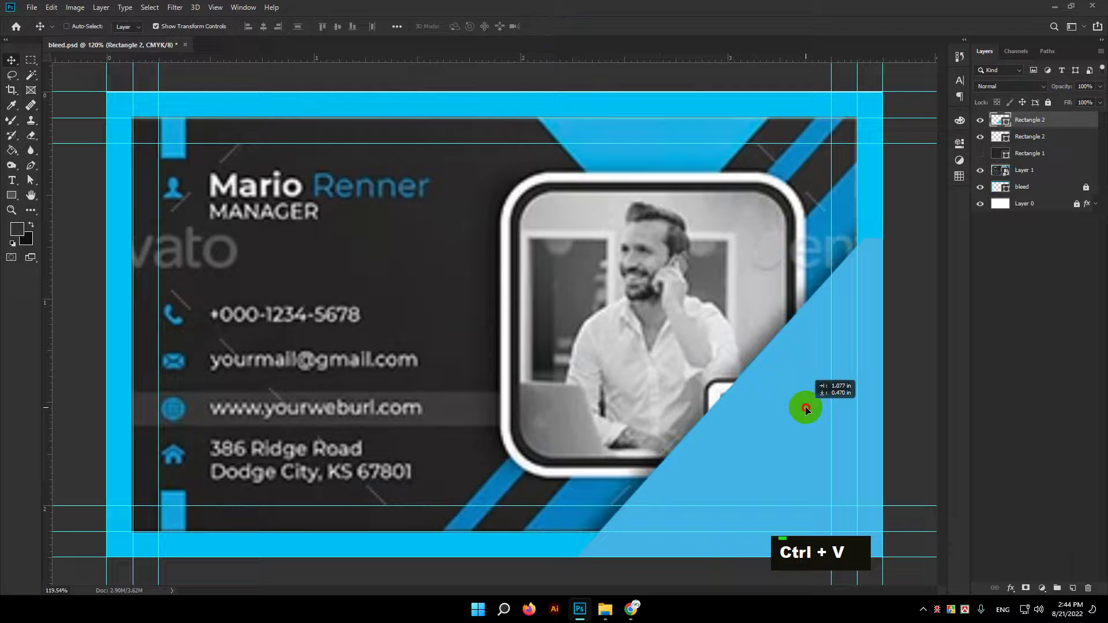
Scale the copy to 125% at 28% opacity and place it behind the original triangle
key("Delete")
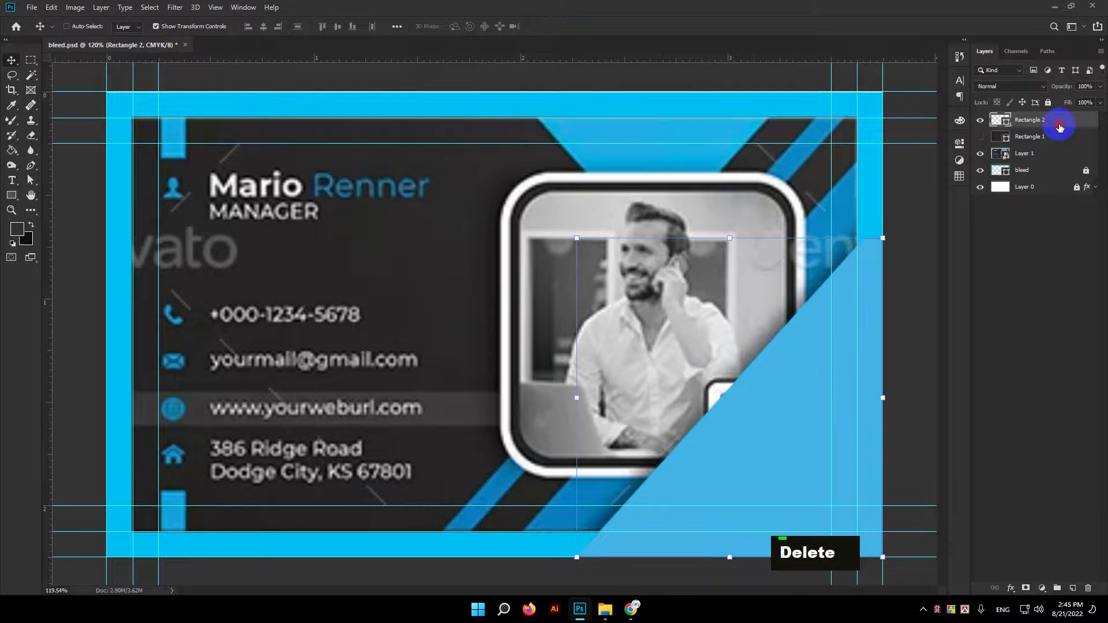
key("Delete")
left_click(1059, 126)
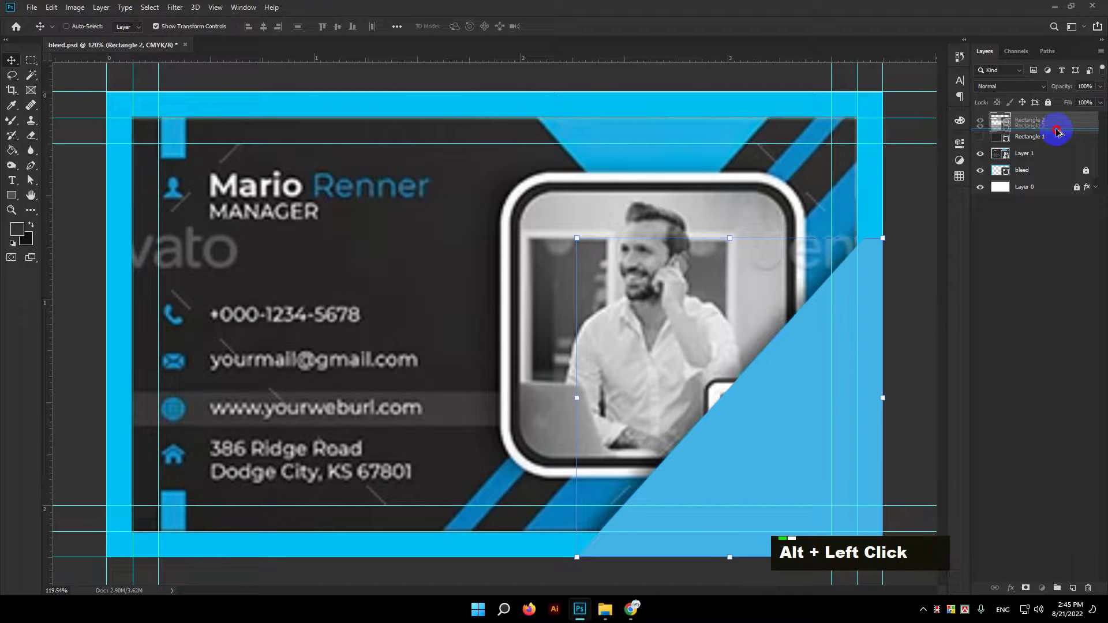
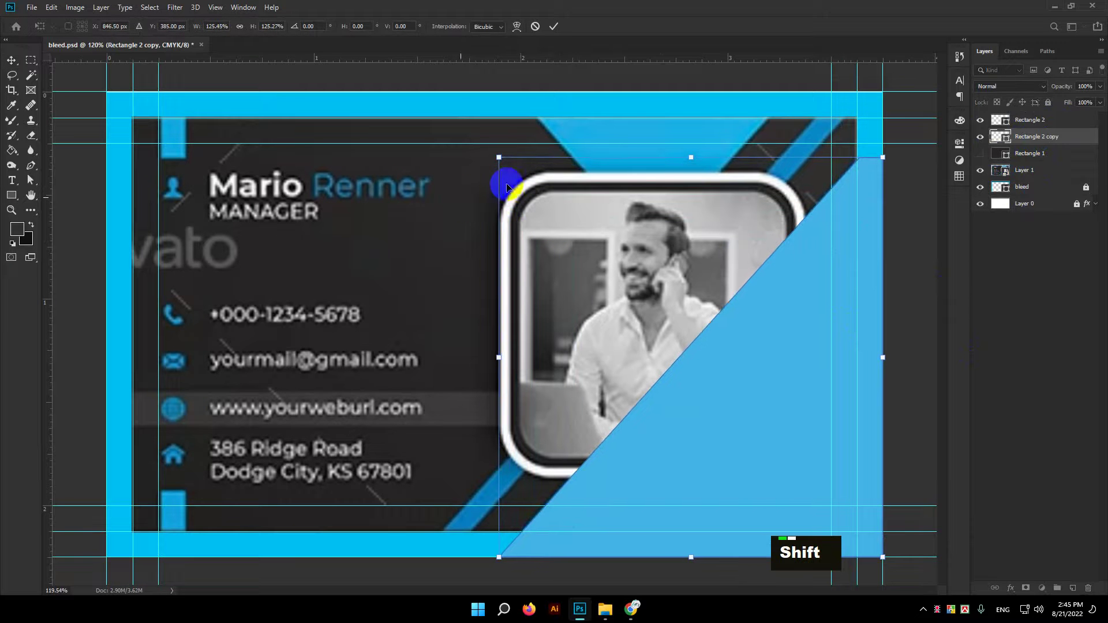
Hide the triangle layers and draw a small dark-blue rectangle near the top-right corner
double_click(1065, 109)
scroll("up", 3)
scroll("down", 3)
double_click(981, 120)
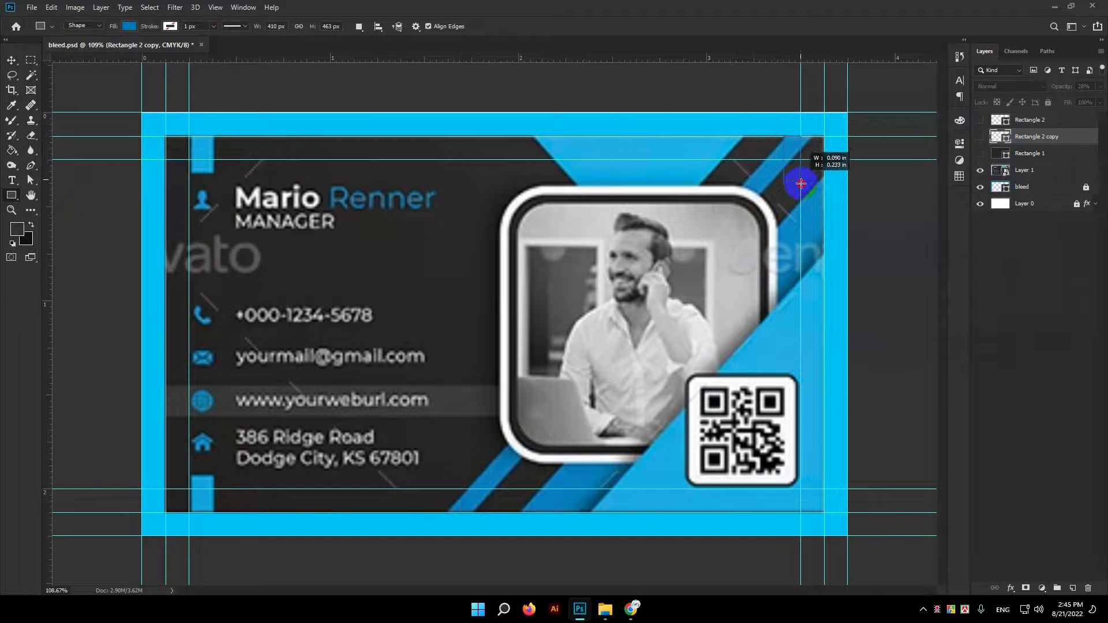
Drag the rectangle's anchor points into a diagonal stripe crossing the photo from the top-right bleed
key("space")
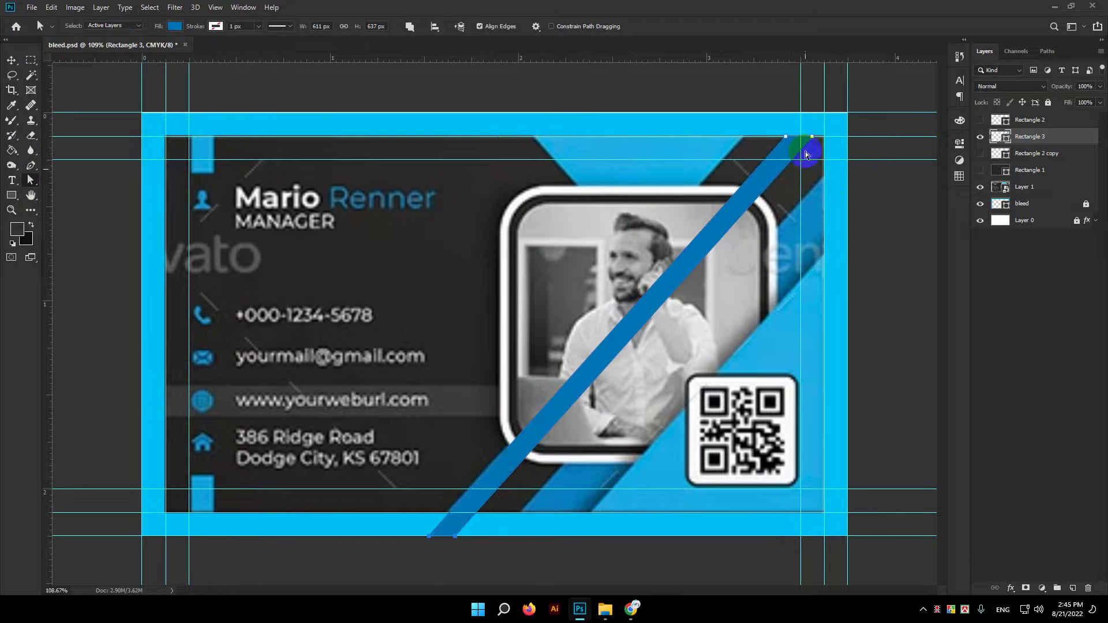
scroll("up", 3)
scroll("up", 3)
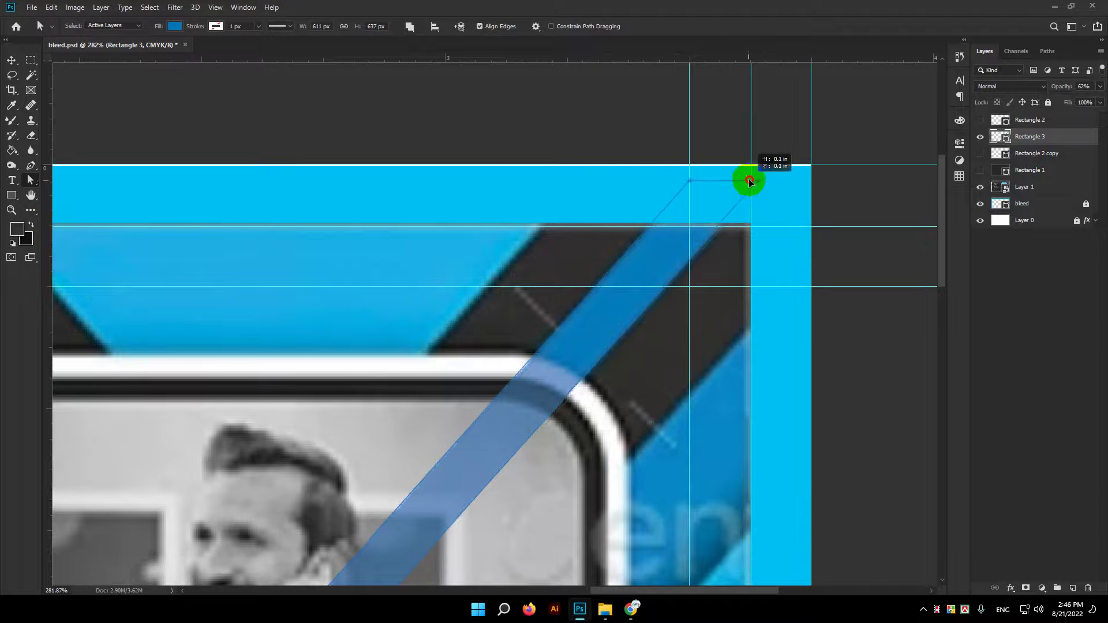
key("space")
Set the stripe to 62% opacity and hide the Rectangle 3 layer
key("space")
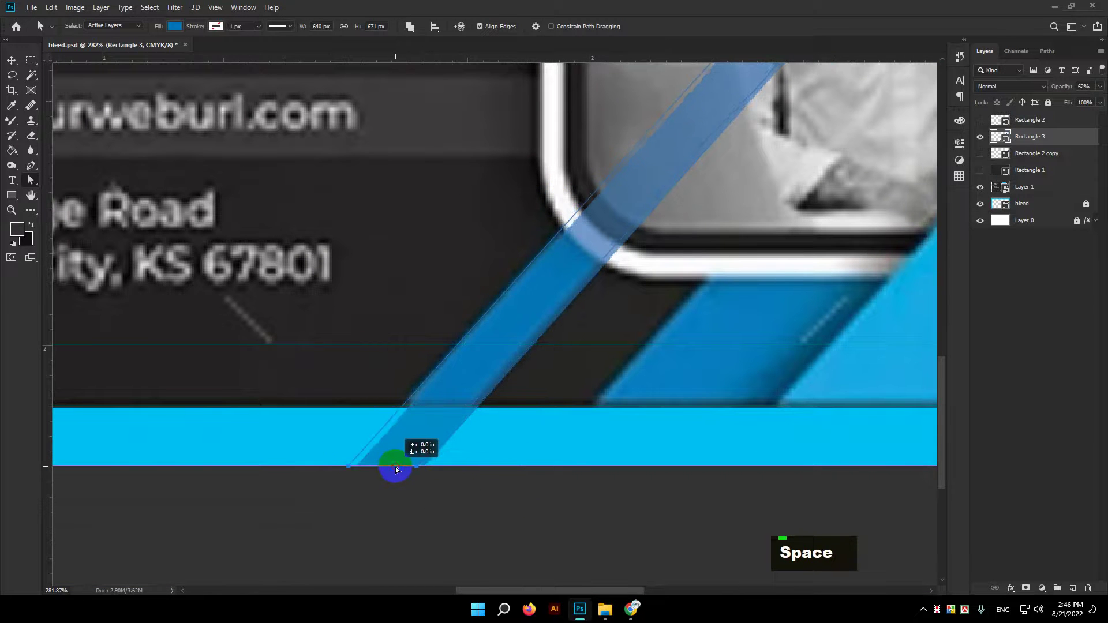
scroll("down", 3)
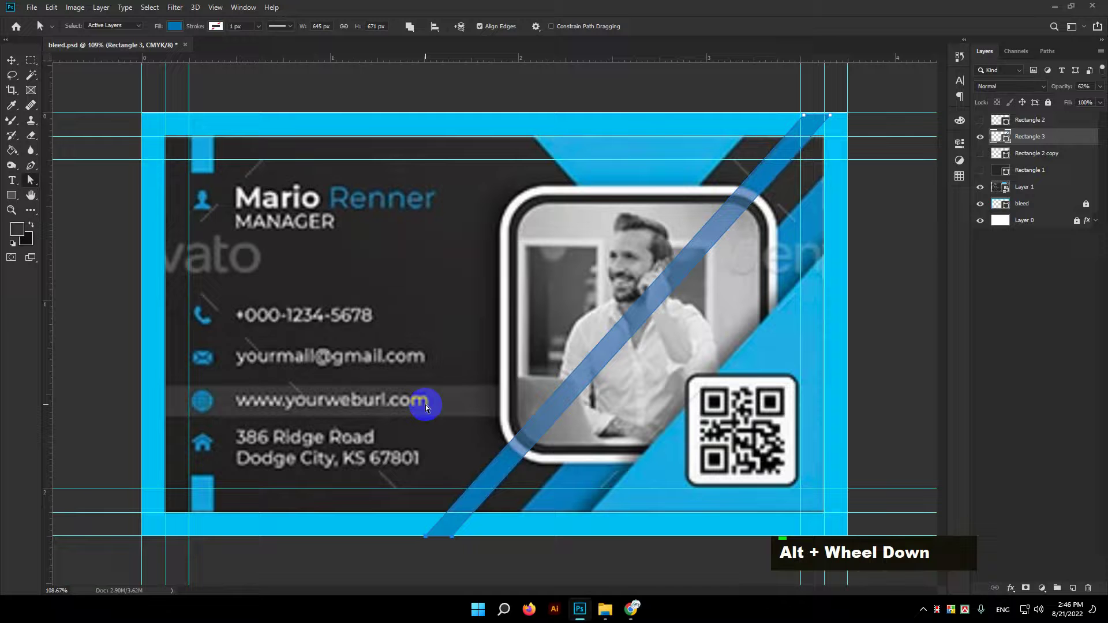
type("v")
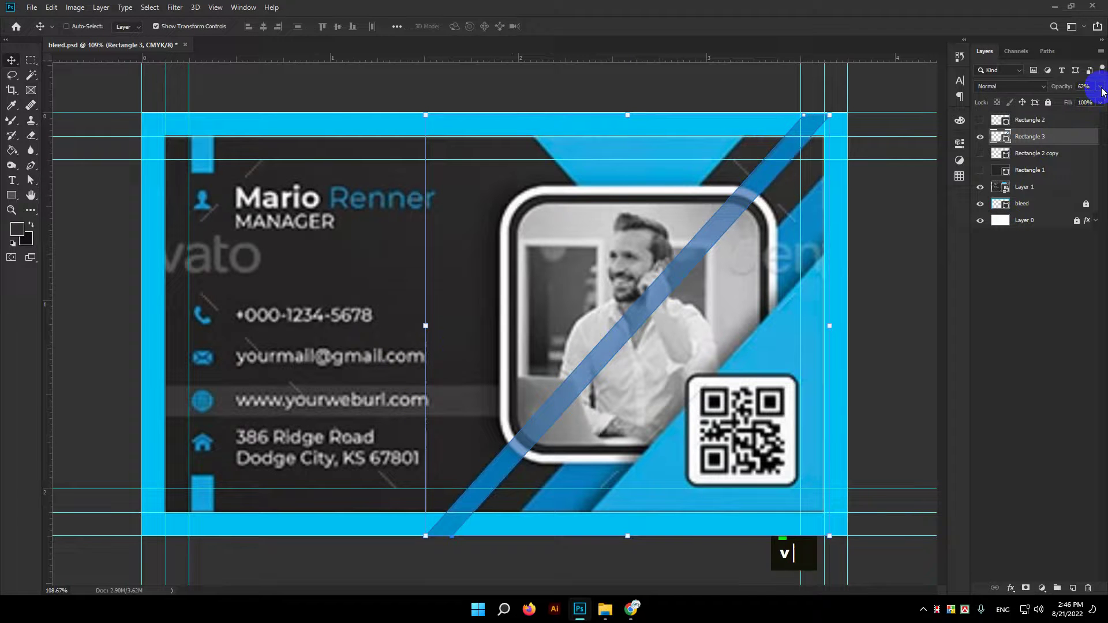
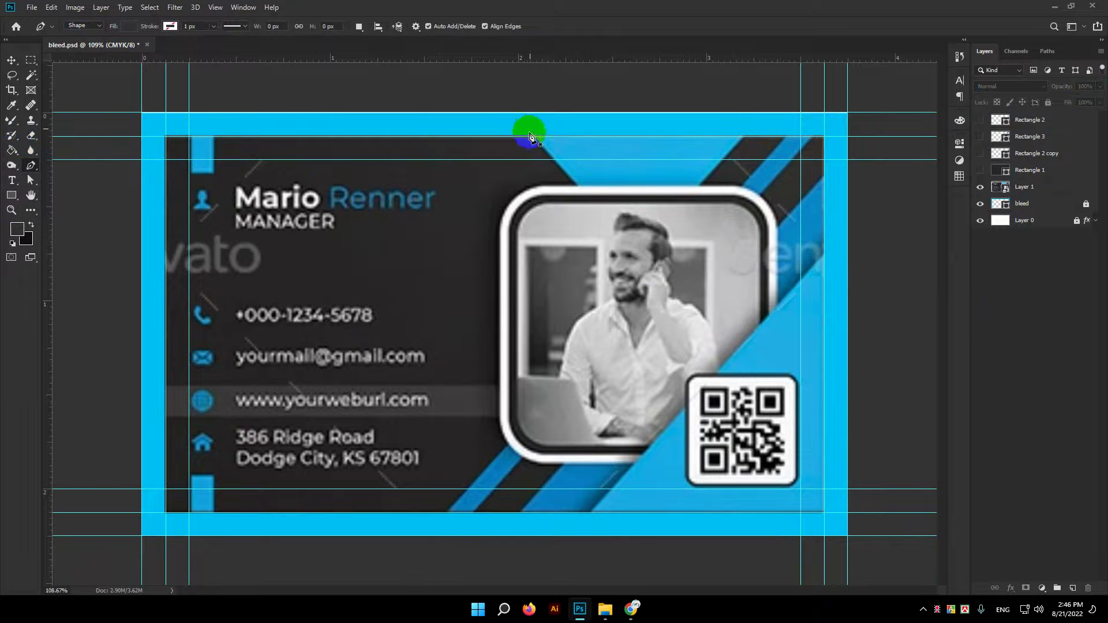
Draw a Pen-tool triangle along the top edge with light-blue fill at 57% opacity
key("ctrl+z")
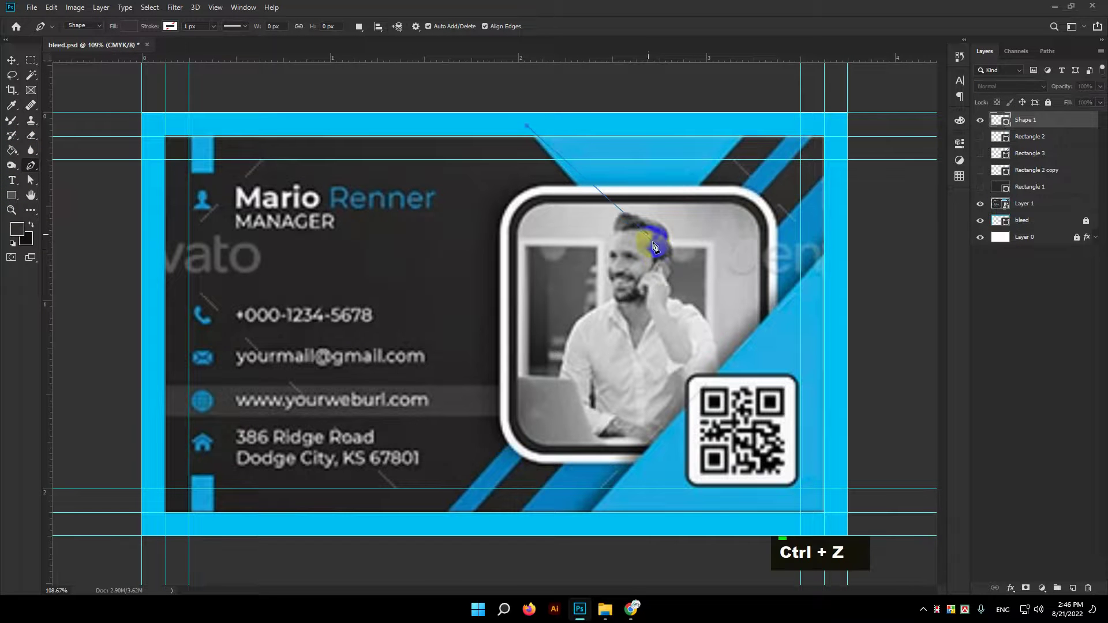
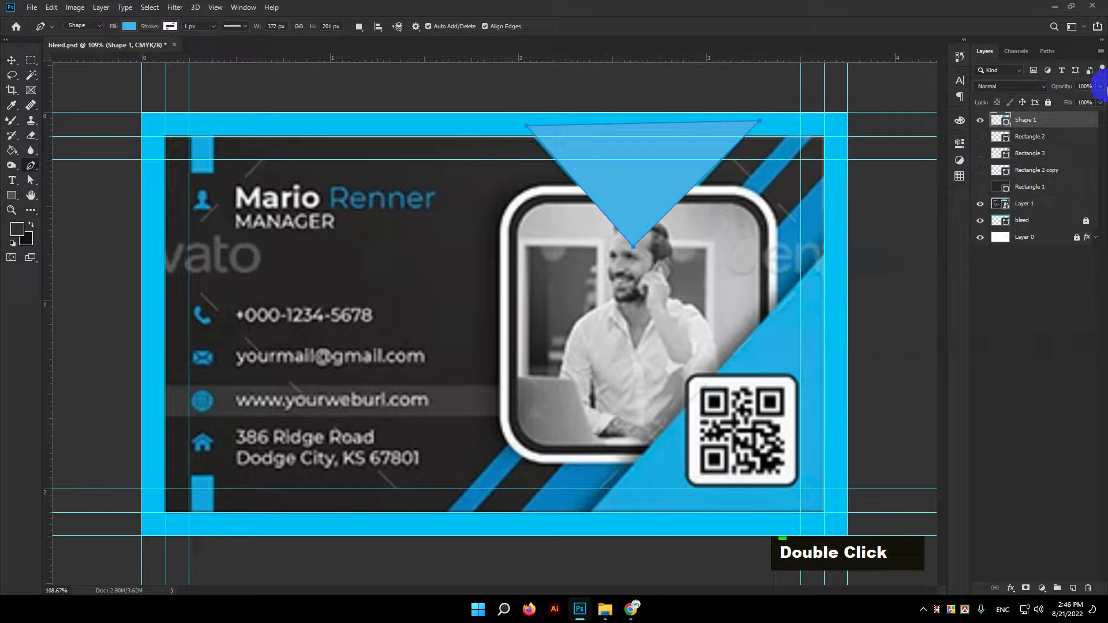
double_click(1079, 103)
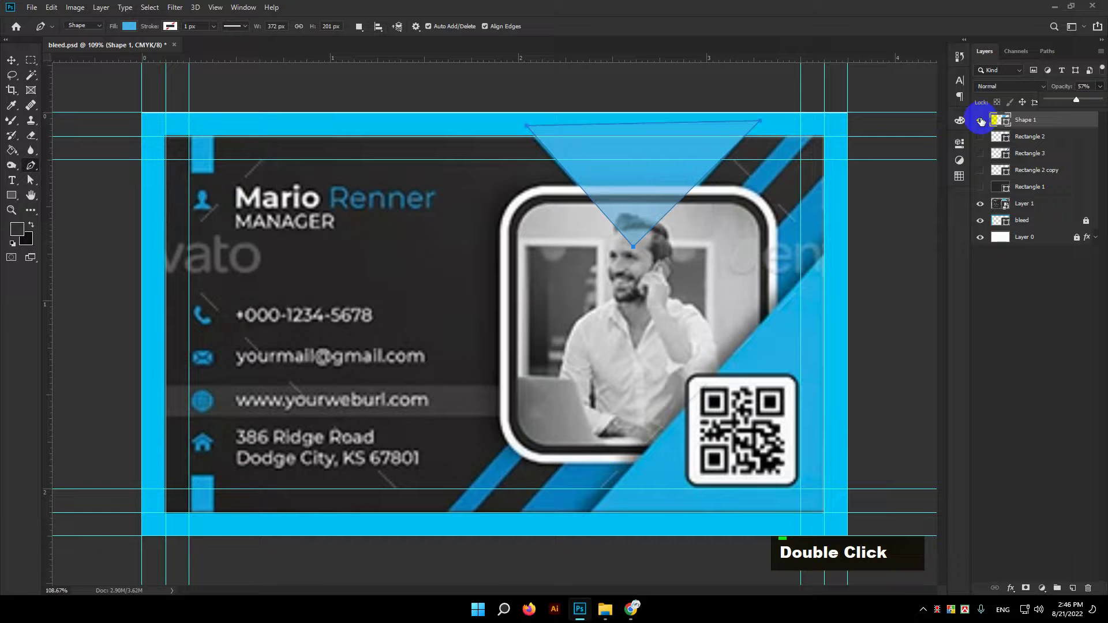
scroll("up", 3)
Adjust the triangle's points so it hangs inverted toward the photo, then hide Shape 1
key("space")
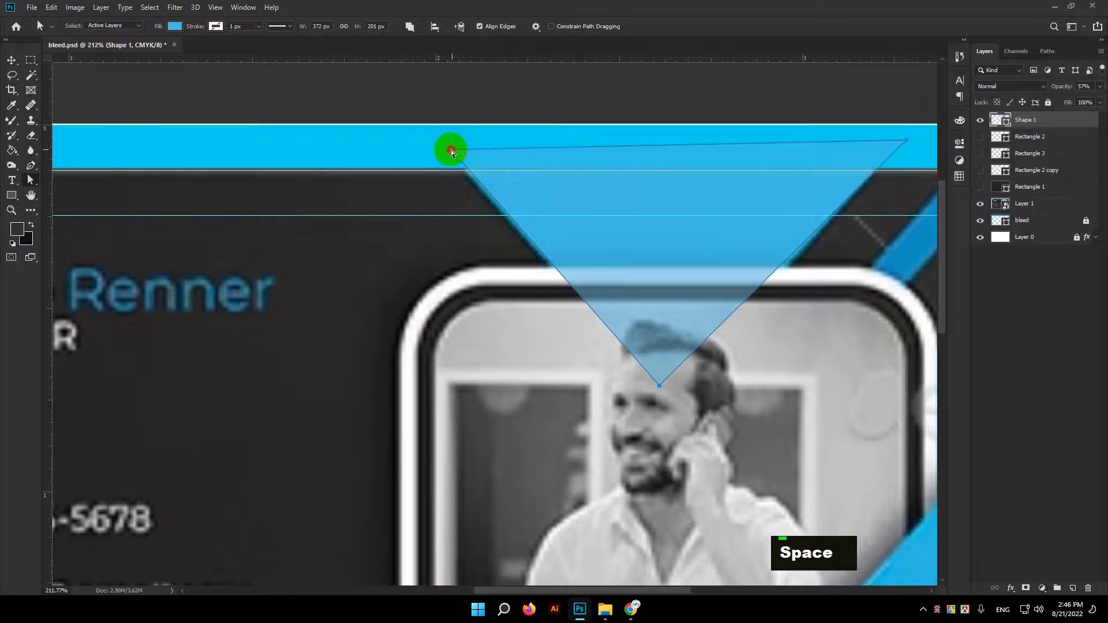
key("ctrl+z")
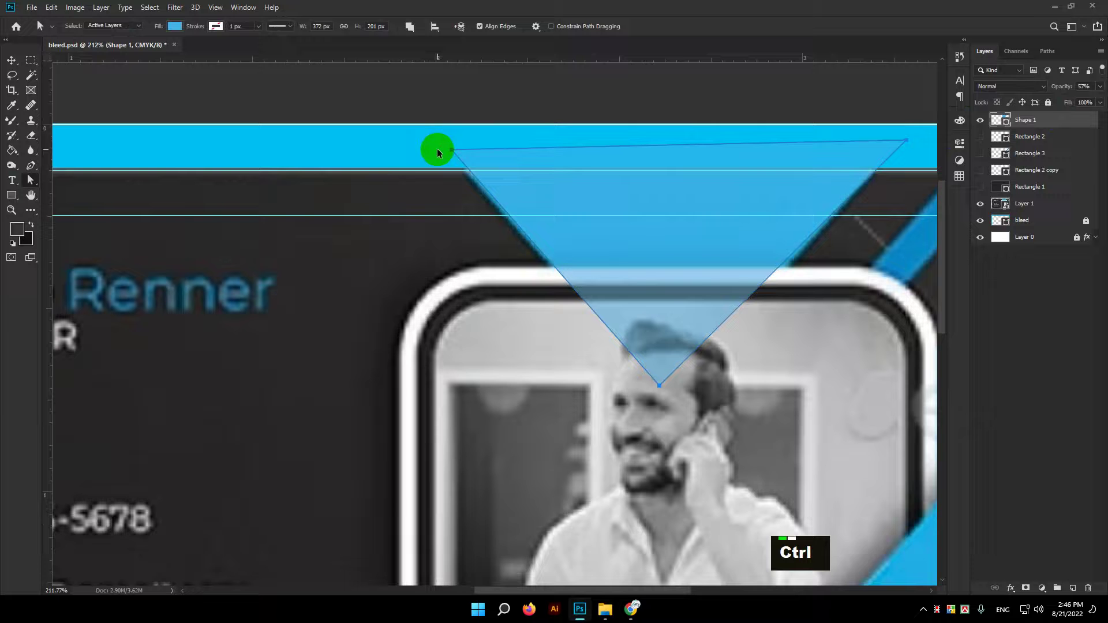
key("space")
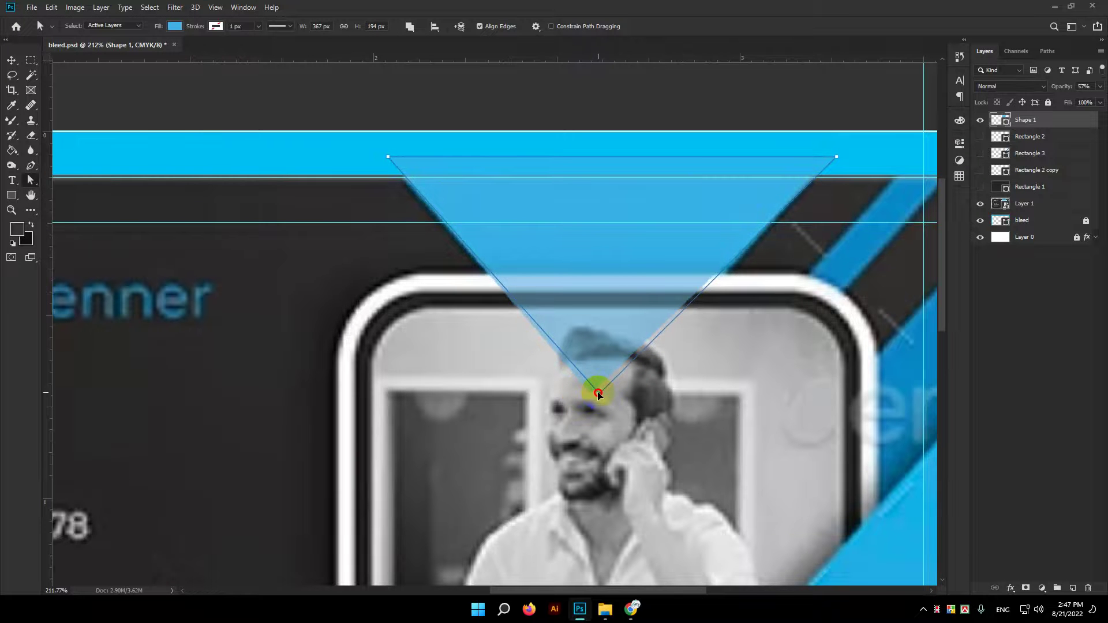
scroll("down", 3)
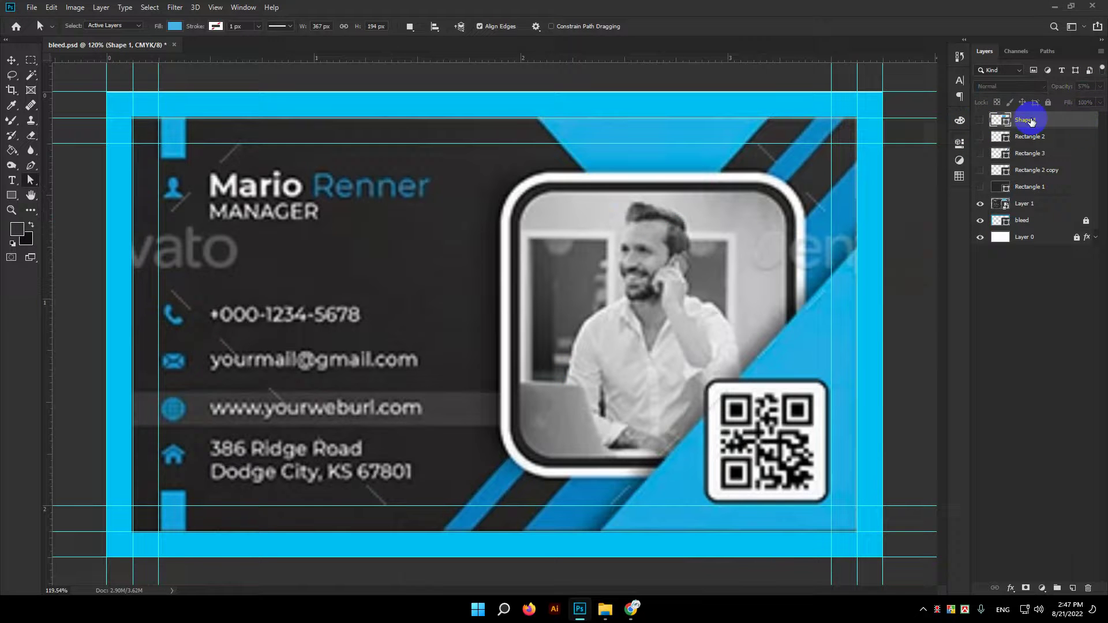
Hide Shape 1 and begin dragging a new rounded rectangle over the card's photo area
double_click(1086, 101)
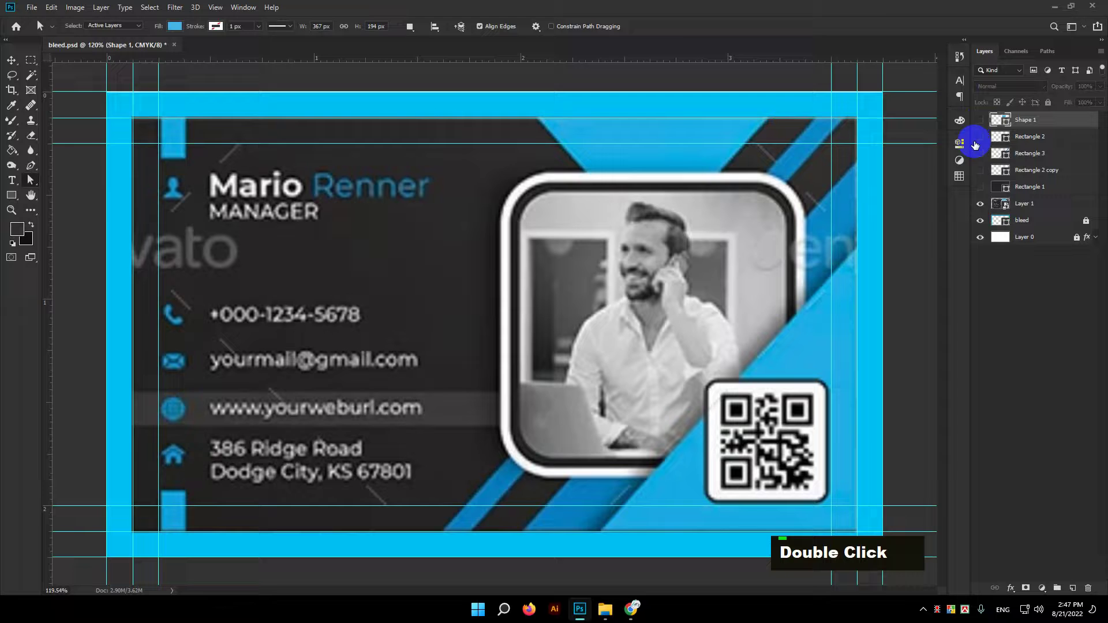
scroll("down", 3)
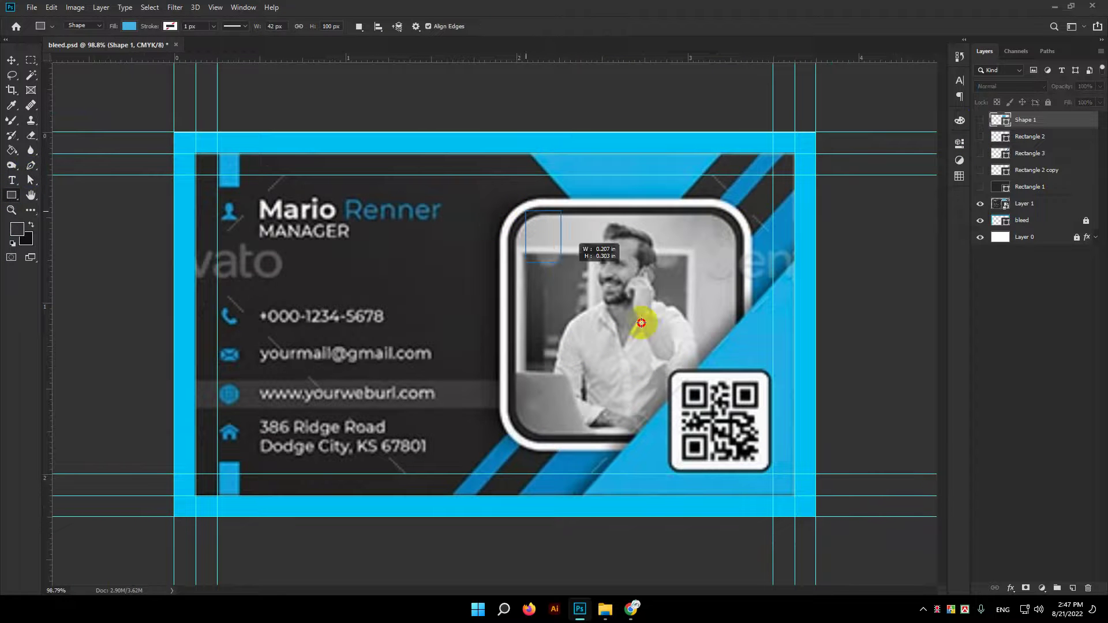
key("space")
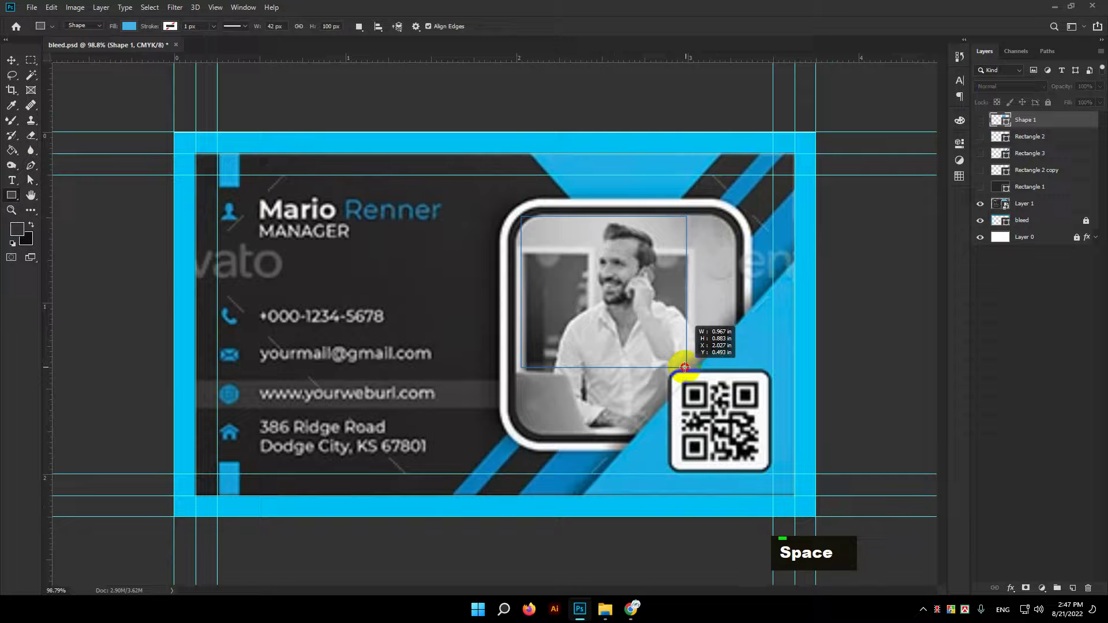
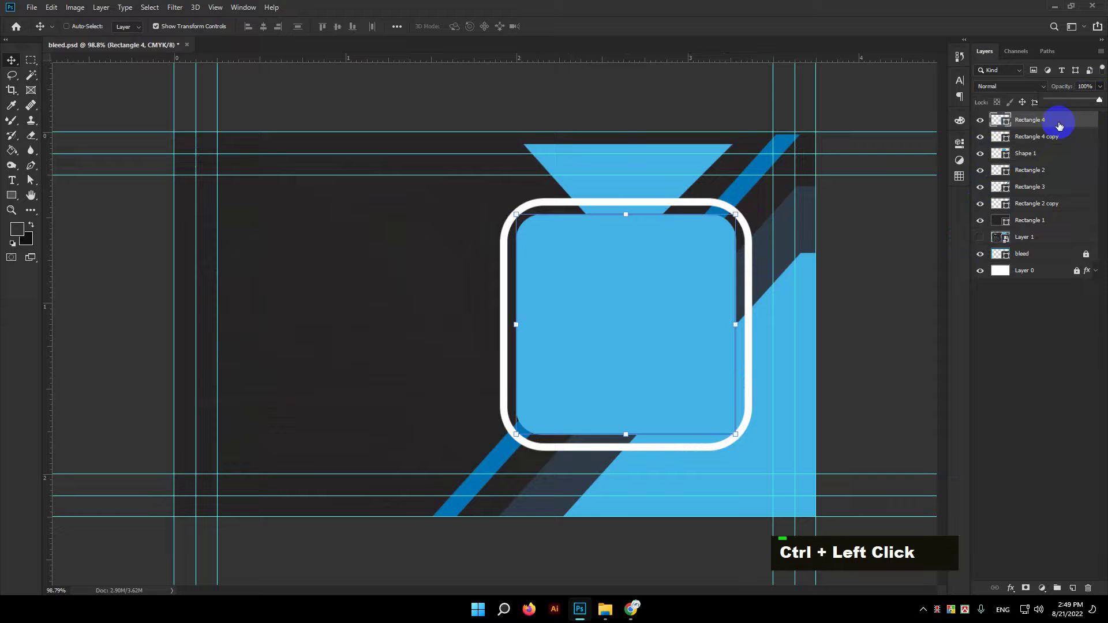
Group the card's shape layers, including the triangle, with Ctrl+G and rename the group Design
left_click(793, 226)
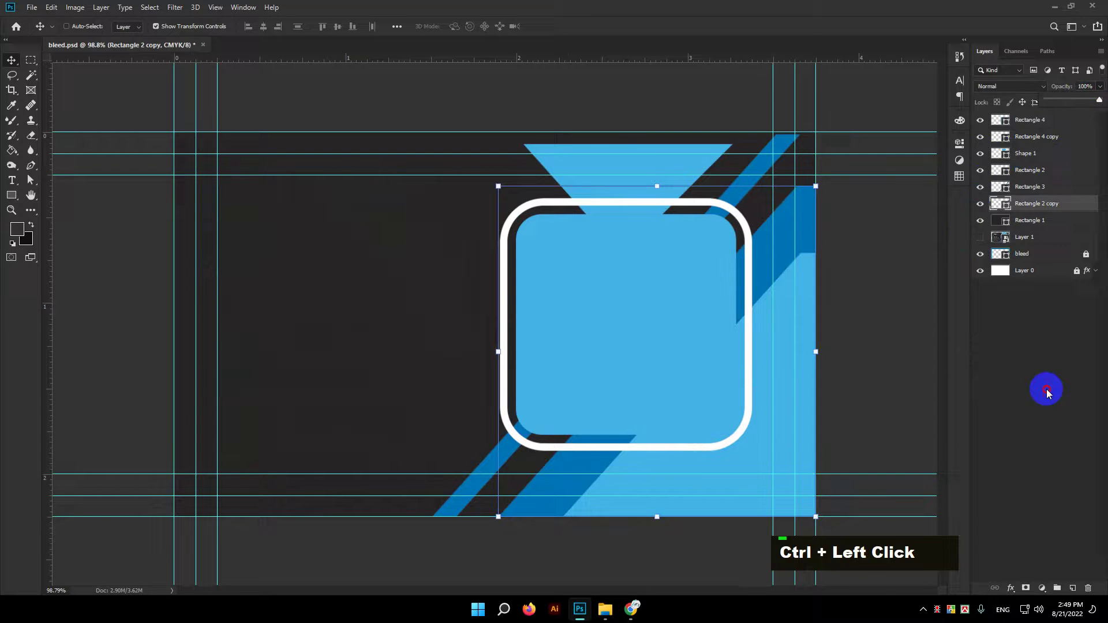
scroll("down", 3)
scroll("up", 3)
left_click(660, 263)
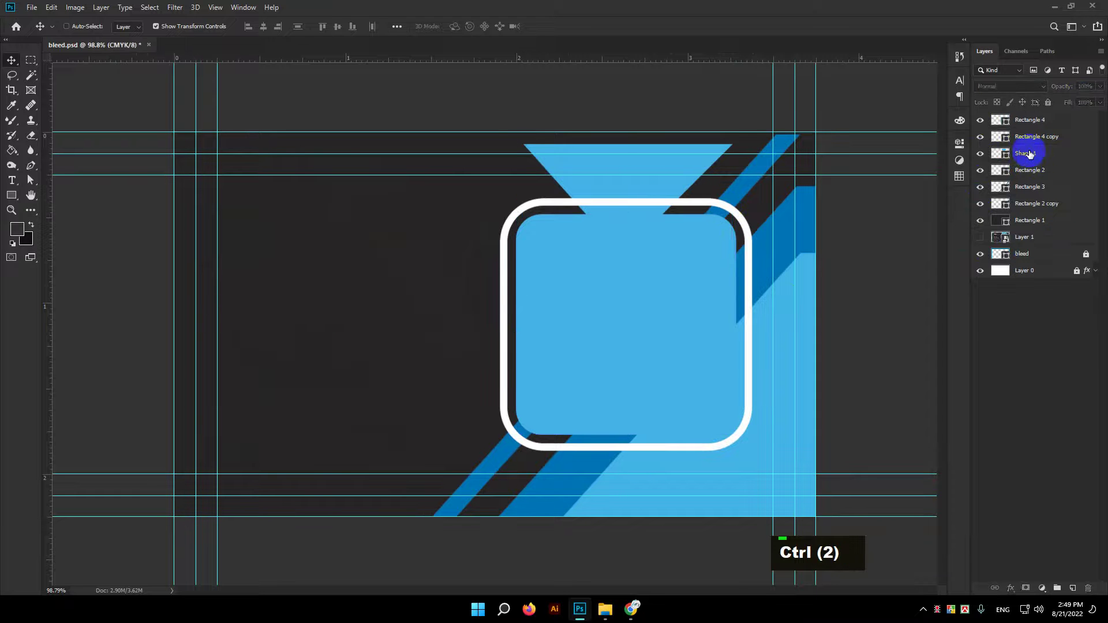
left_click(1017, 222)
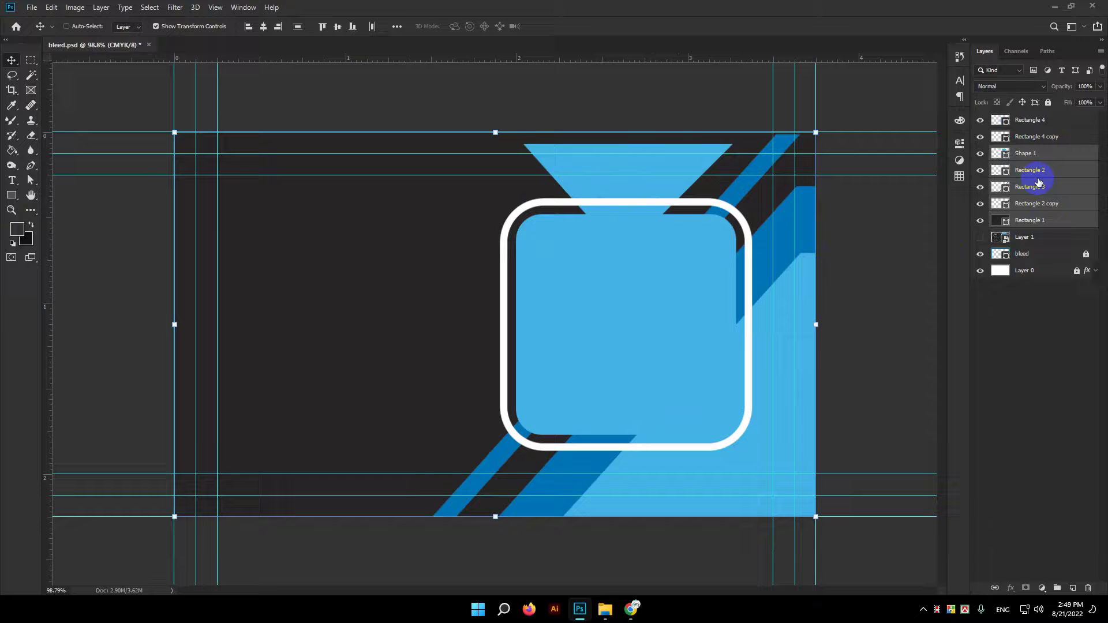
key("ctrl+g")
double_click(1026, 154)
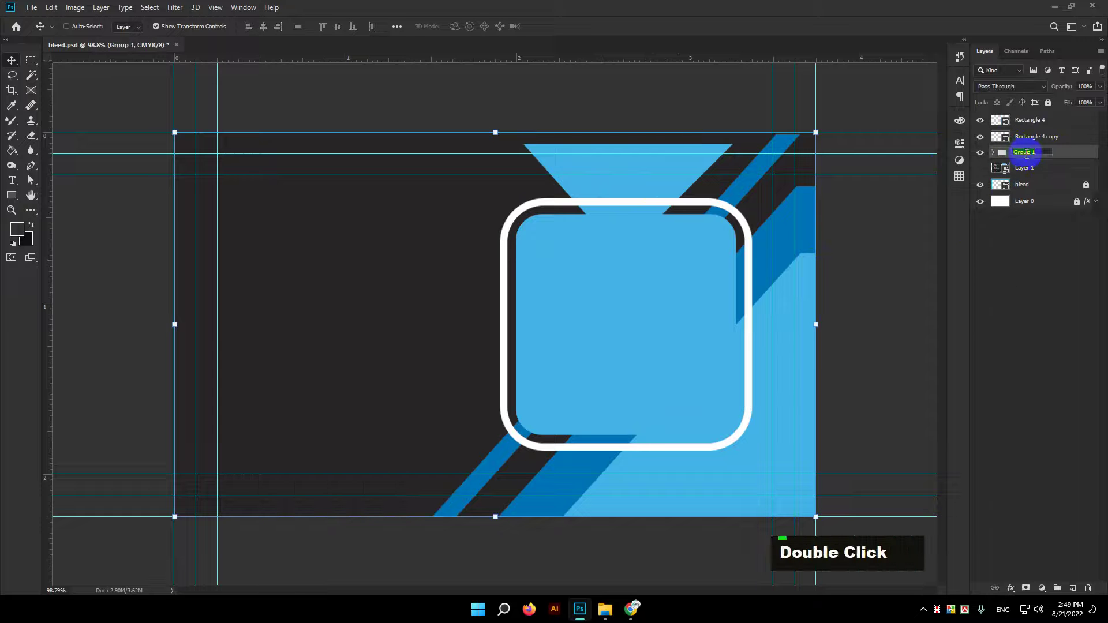
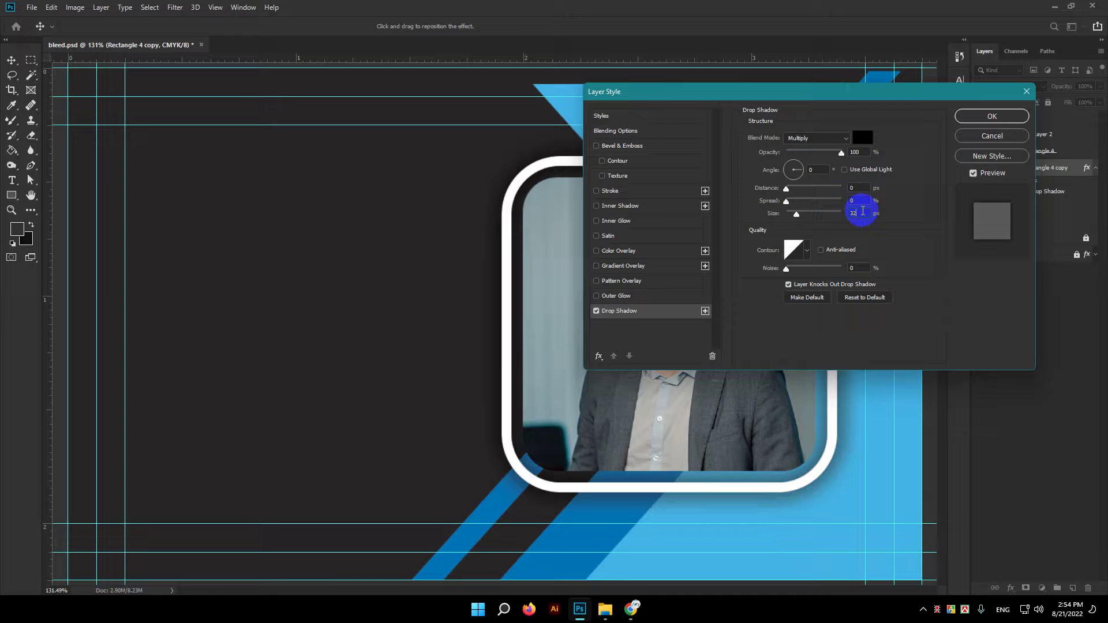
Scroll the Layers panel to review the framed portrait with its drop shadow
scroll("up", 3)
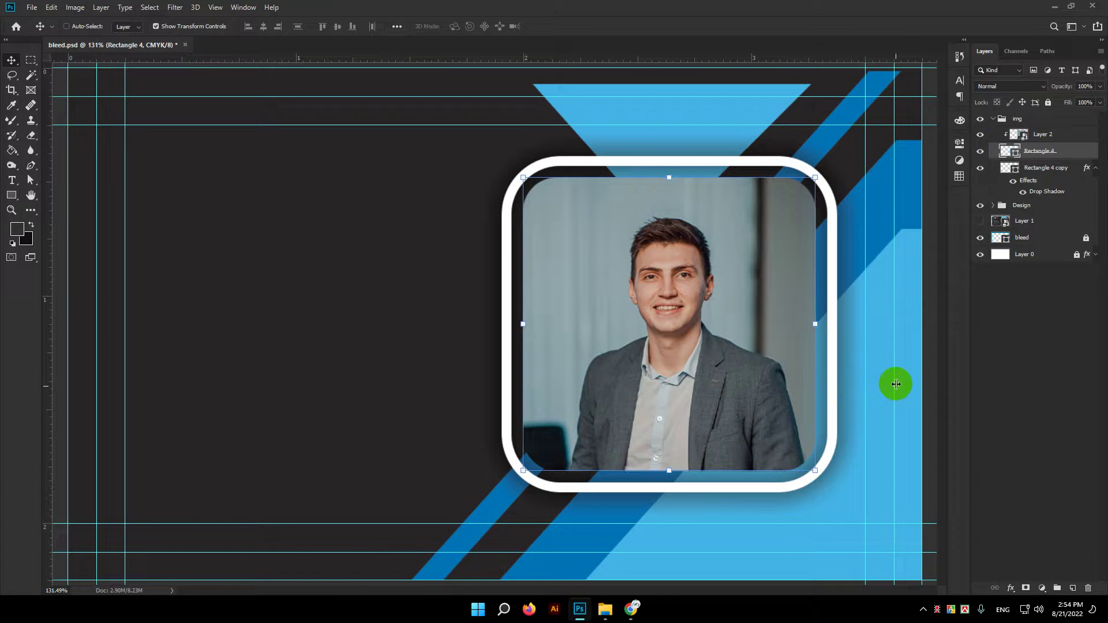
Move the img group above Shape 1 so the inverted triangle tucks behind the photo frame
scroll("down", 3)
scroll("down", 3)
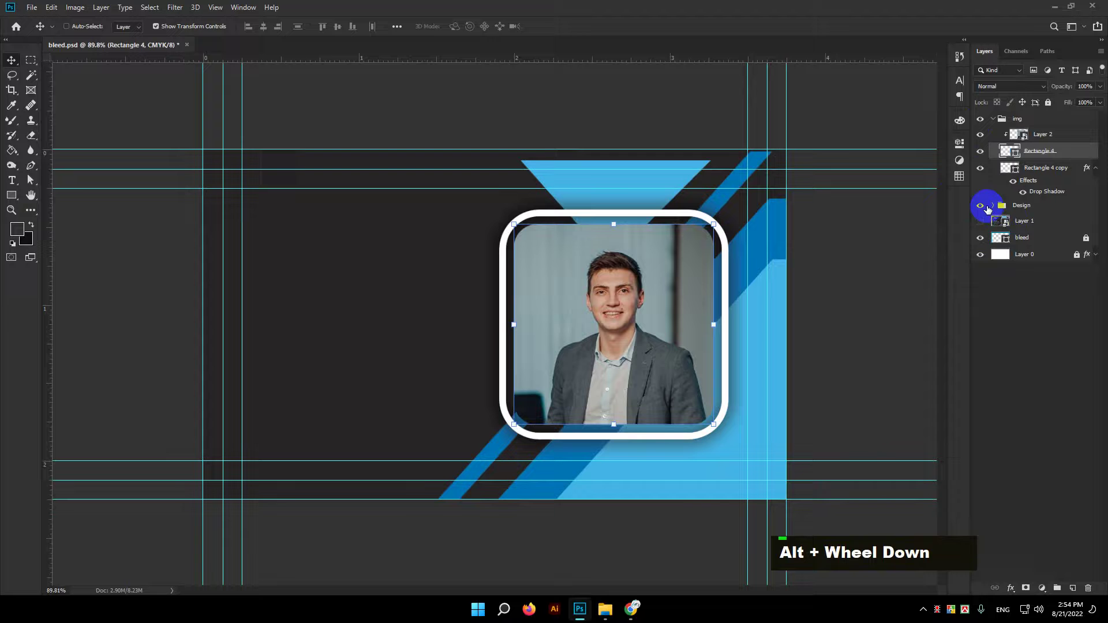
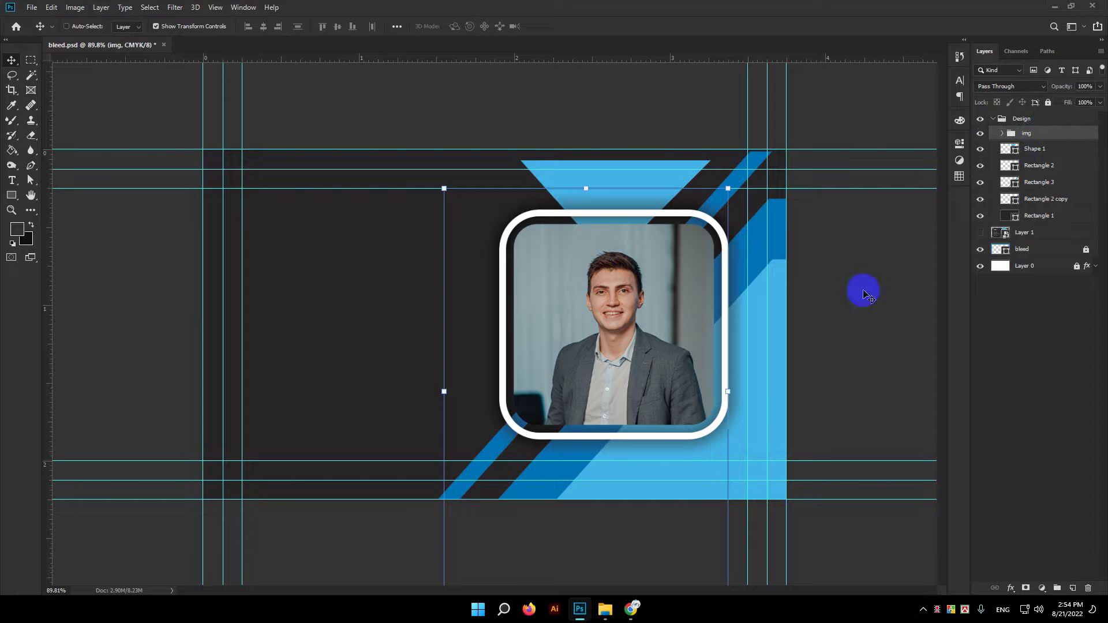
left_click(699, 491)
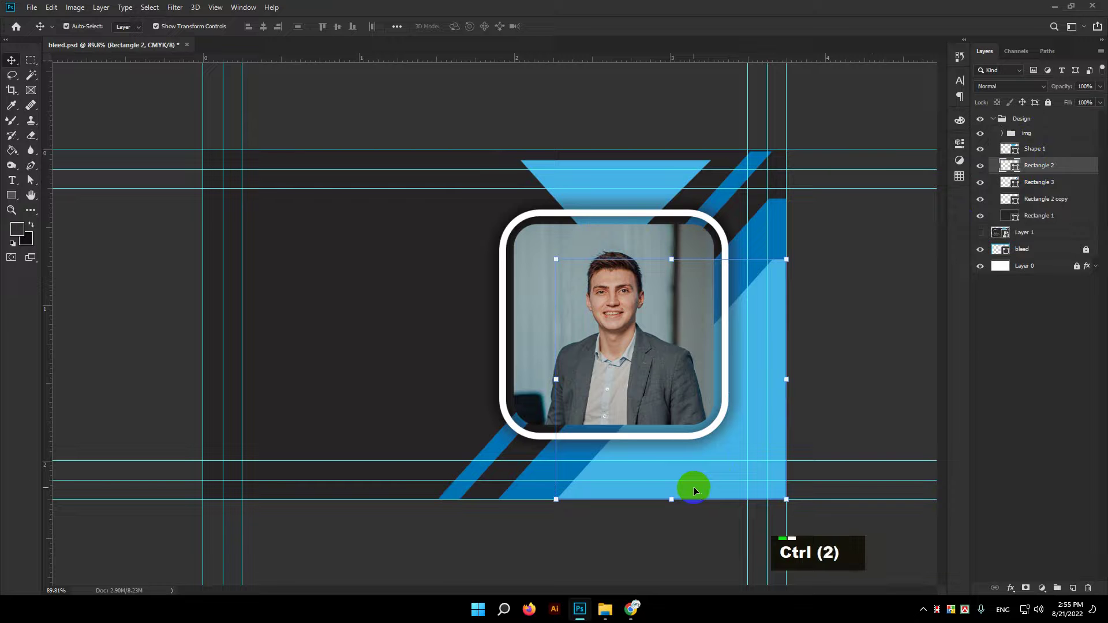
key("ctrl+]")
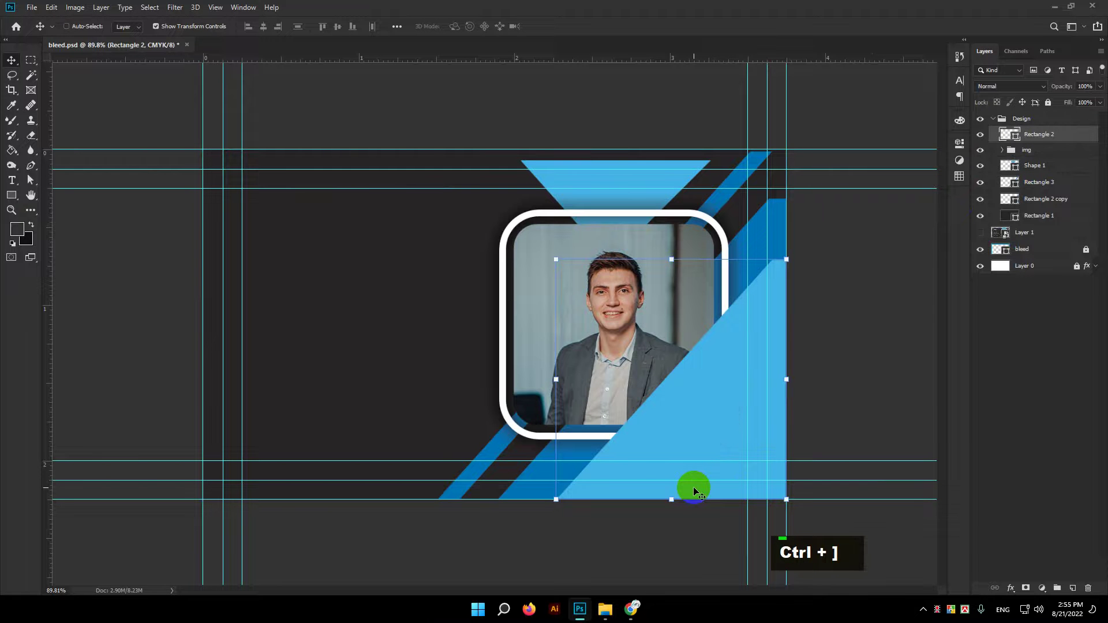
Set the photo frame's Drop Shadow size to 30 px
scroll("up", 3)
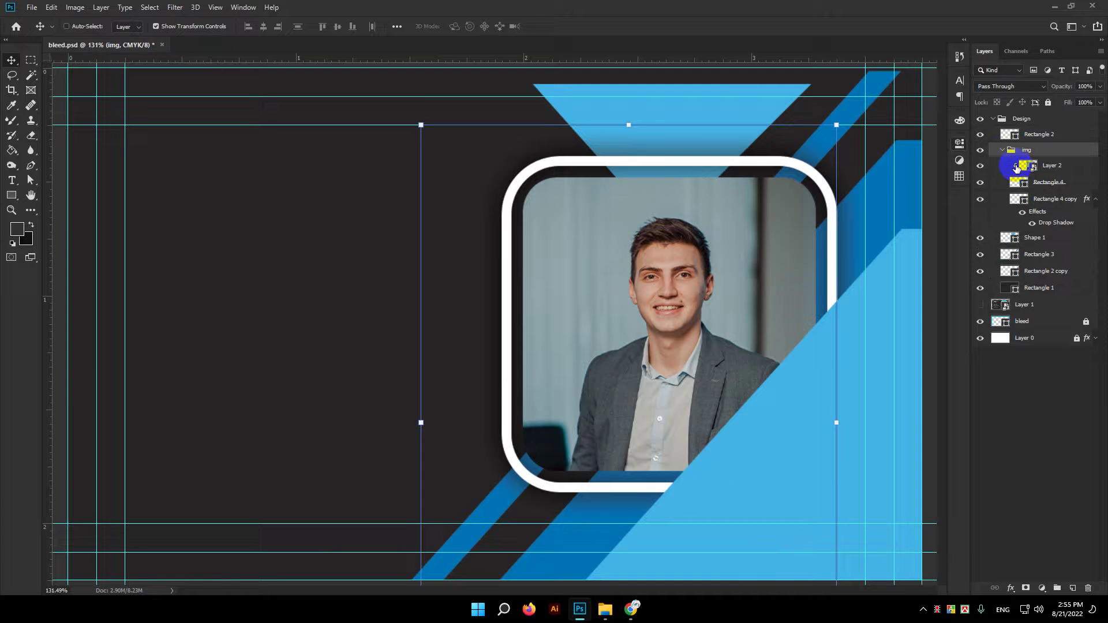
double_click(1077, 185)
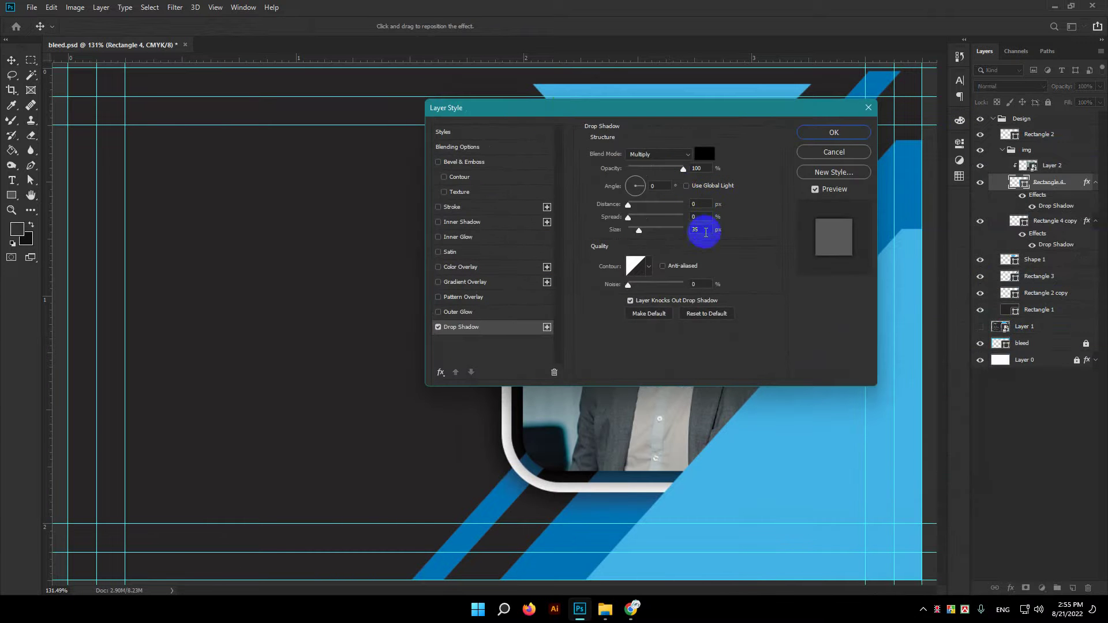
type("30")
key("Return")
Set Rectangle 4 to Luminosity blending so the portrait renders in greyscale
scroll("down", 3)
scroll("up", 3)
scroll("up", 3)
double_click(982, 140)
scroll("down", 3)
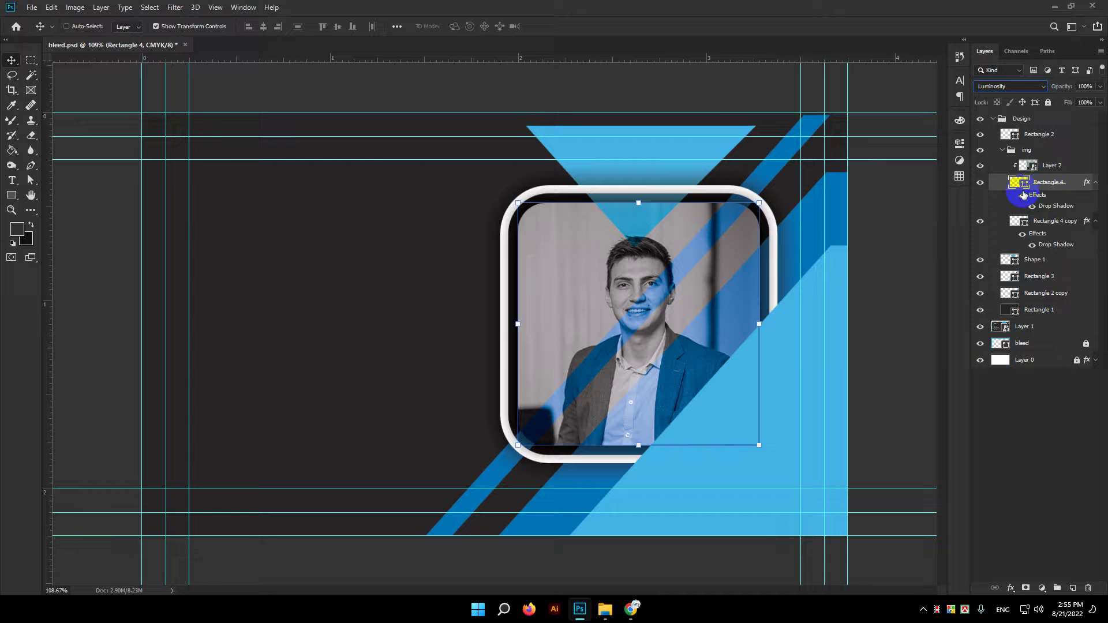
Set Rectangle 4 copy 2 to Normal blending so the greyscale photo shows no blue overlay
double_click(1027, 185)
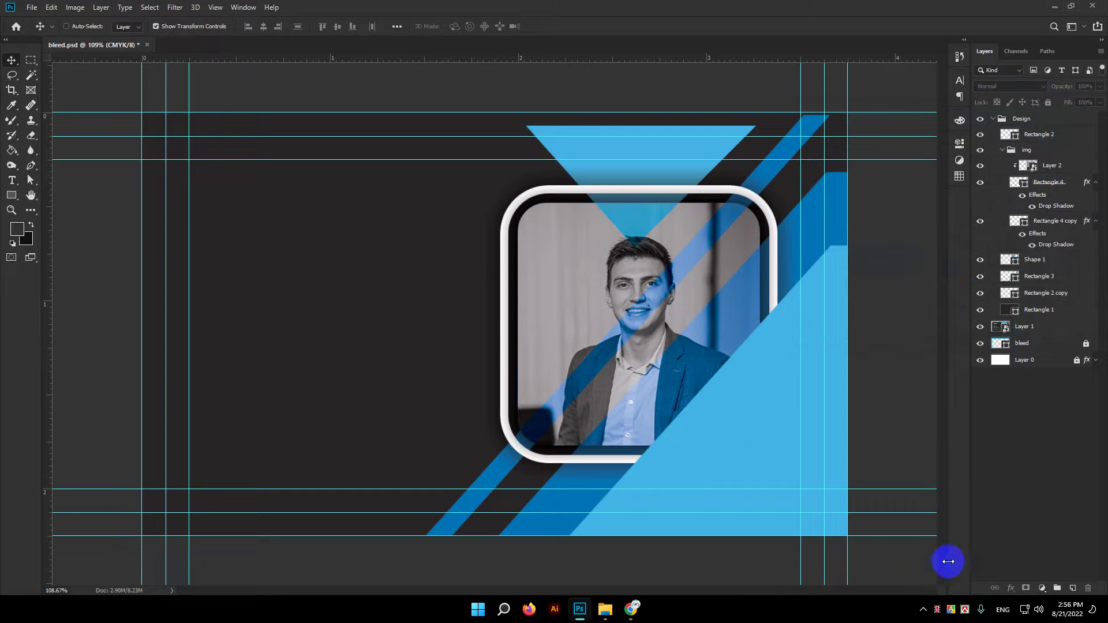
scroll("up", 3)
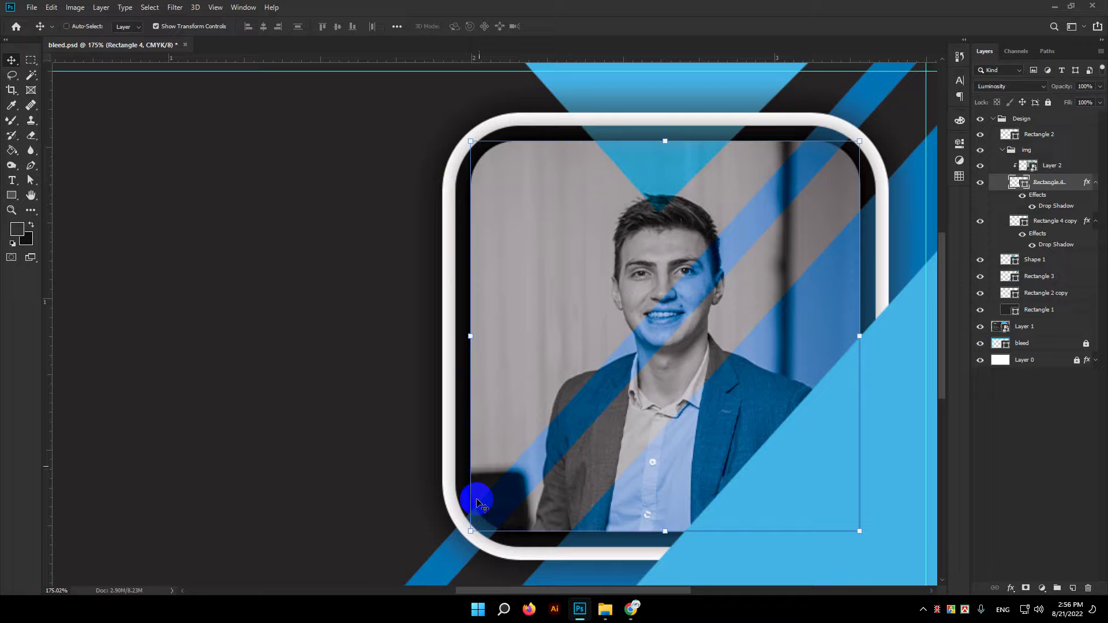
left_click(1019, 187)
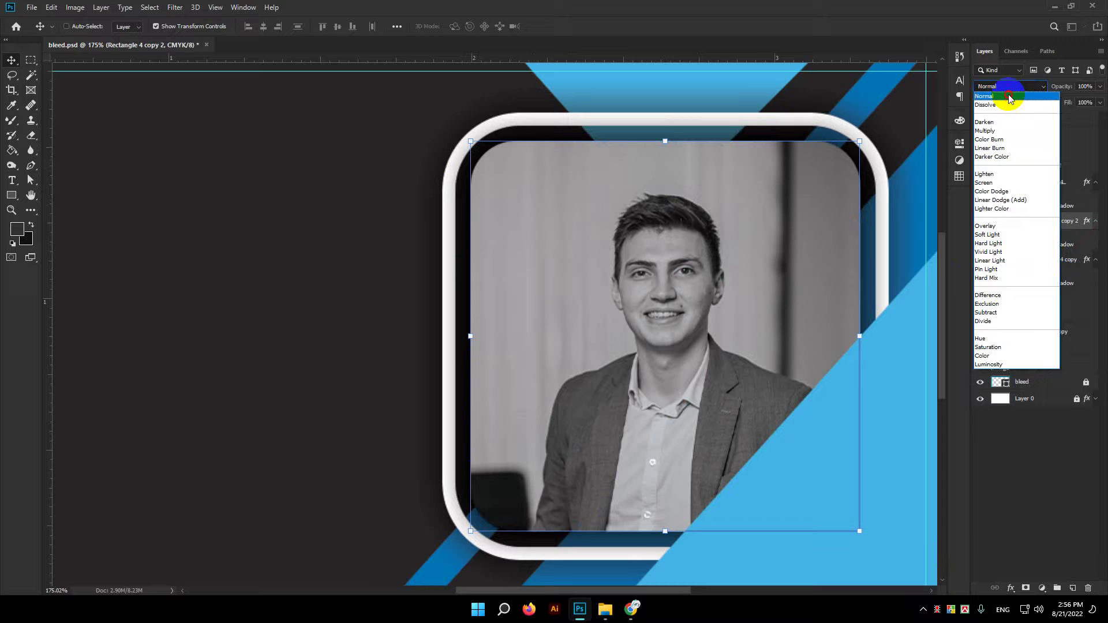
scroll("down", 3)
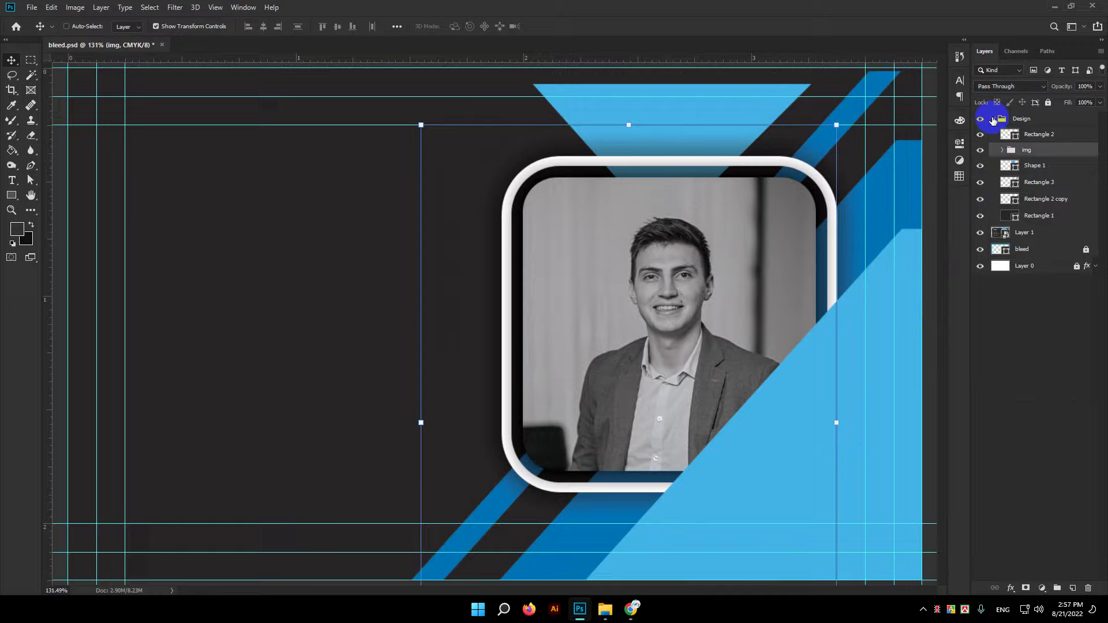
Hide the Design group and zoom in on the reference card's name area
scroll("down", 3)
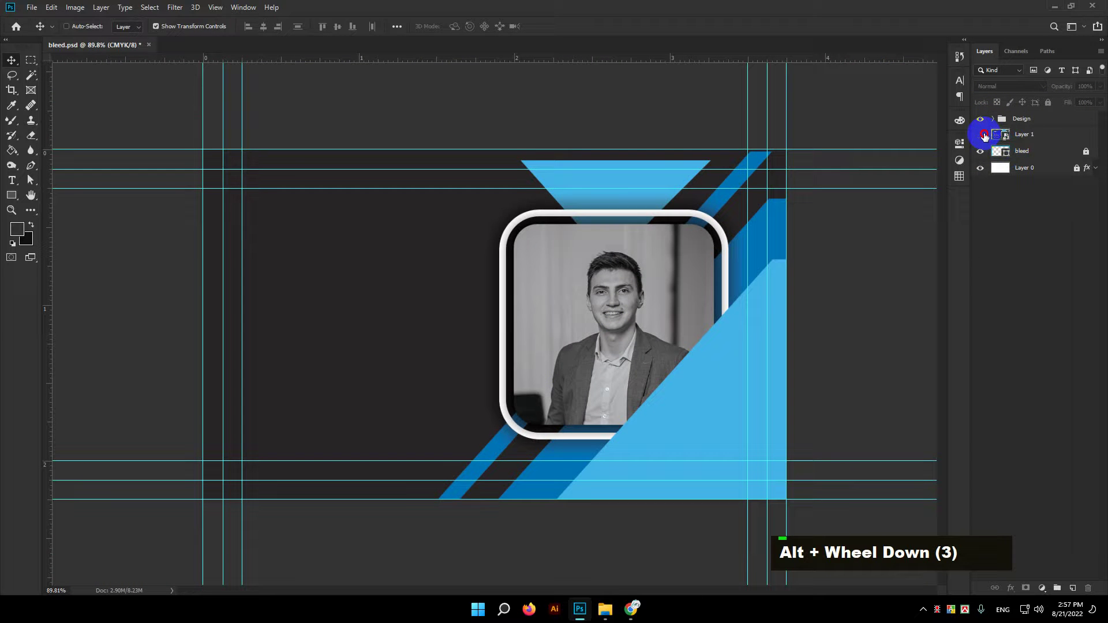
scroll("up", 3)
key("space")
key("space")
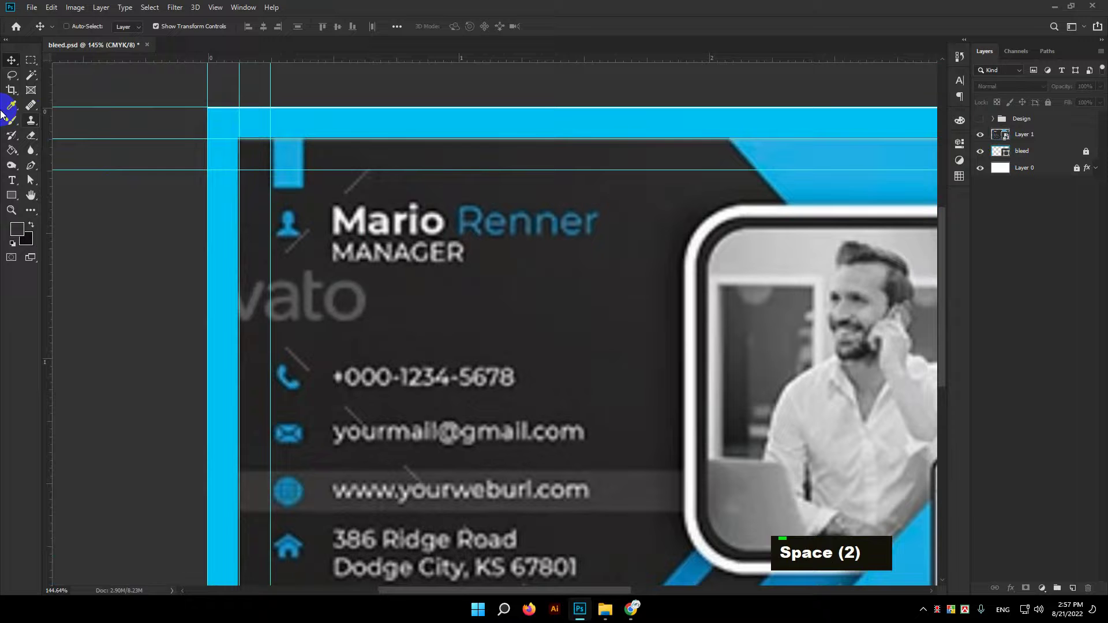
key("t")
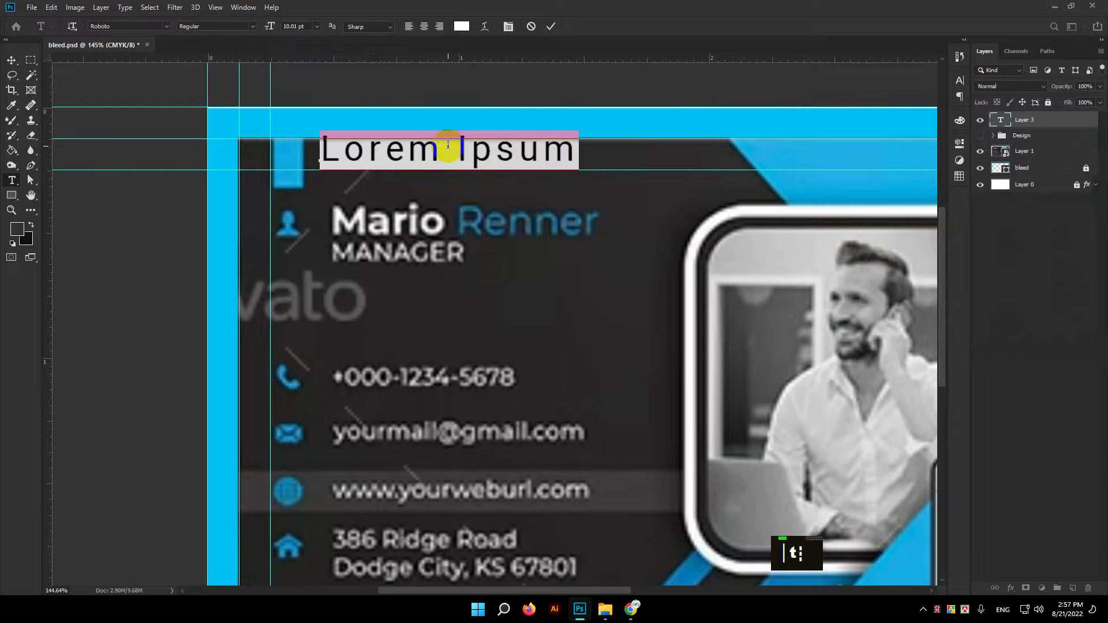
key("m")
type("ma")
type("rio re")
type("nner")
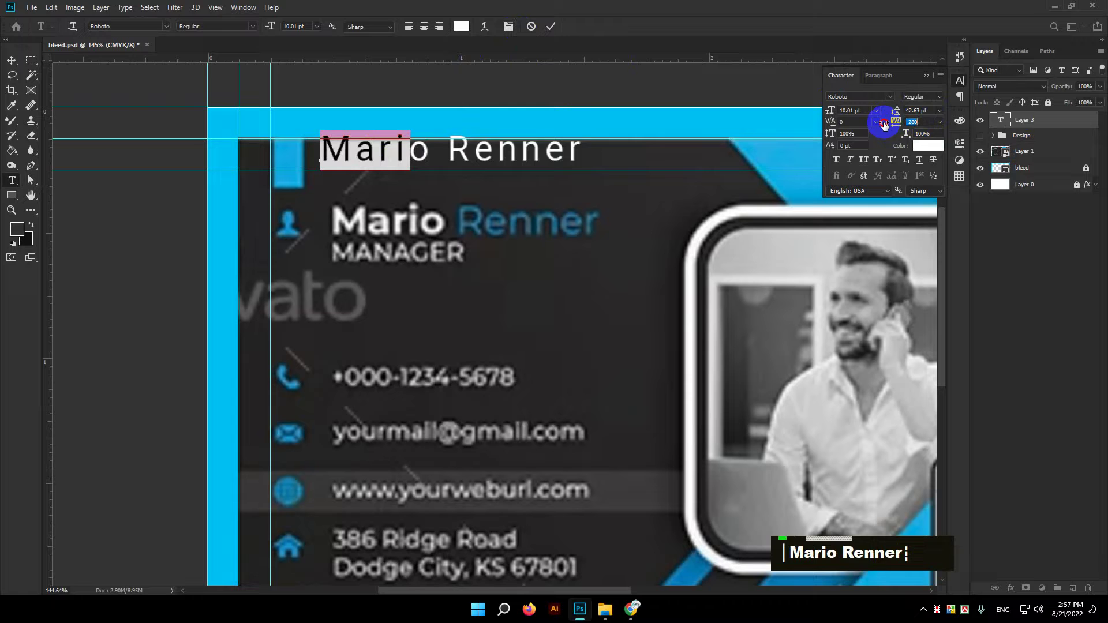
type("0")
key("Return")
key(".")
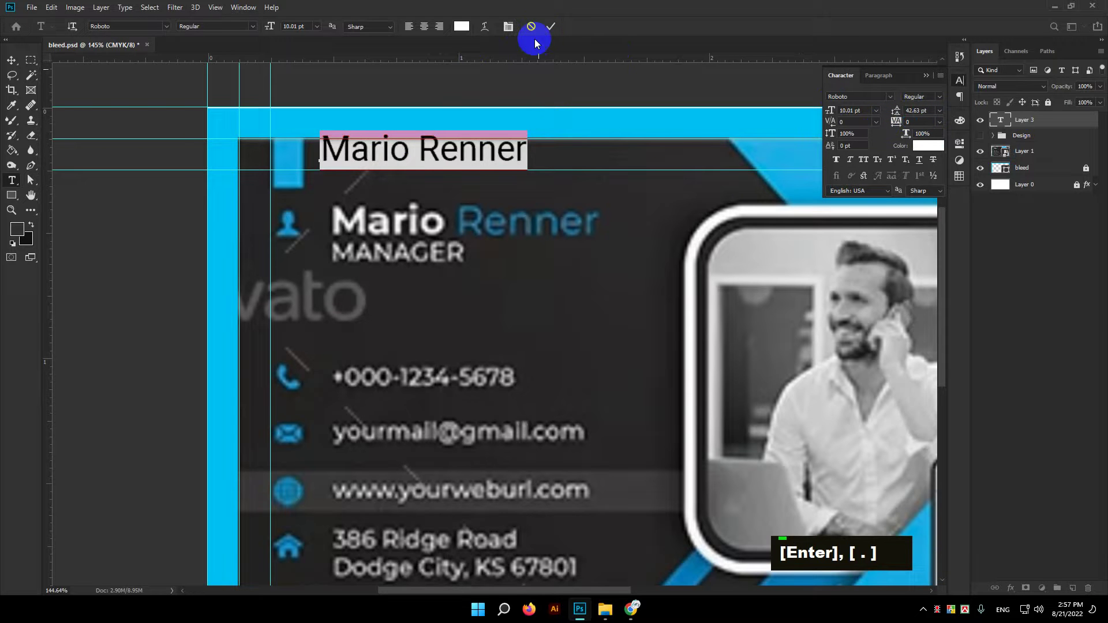
key("ctrl+a")
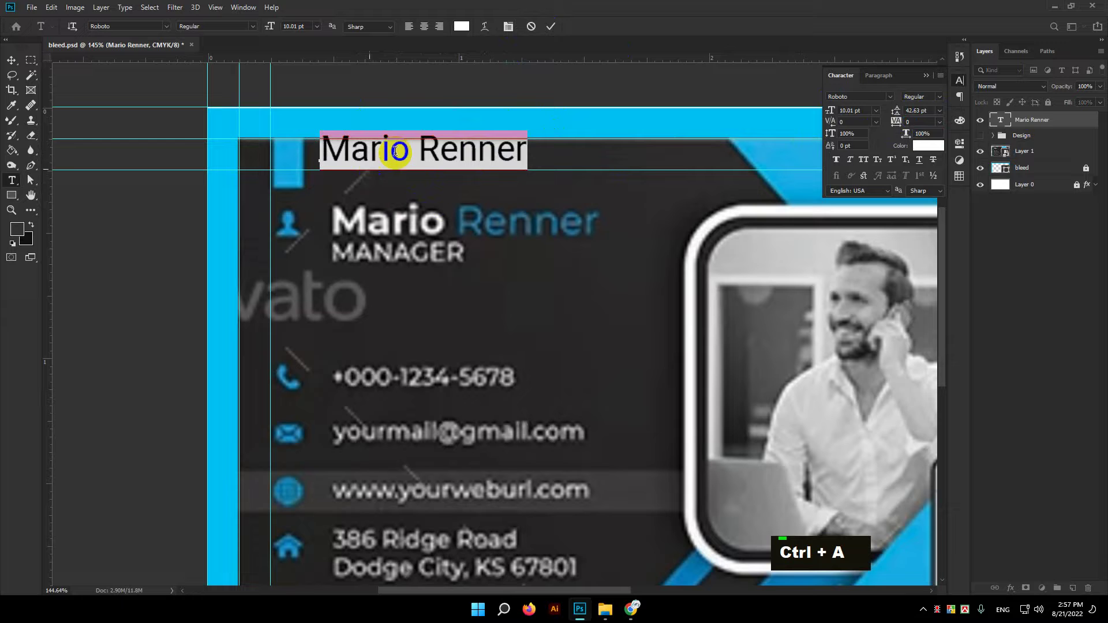
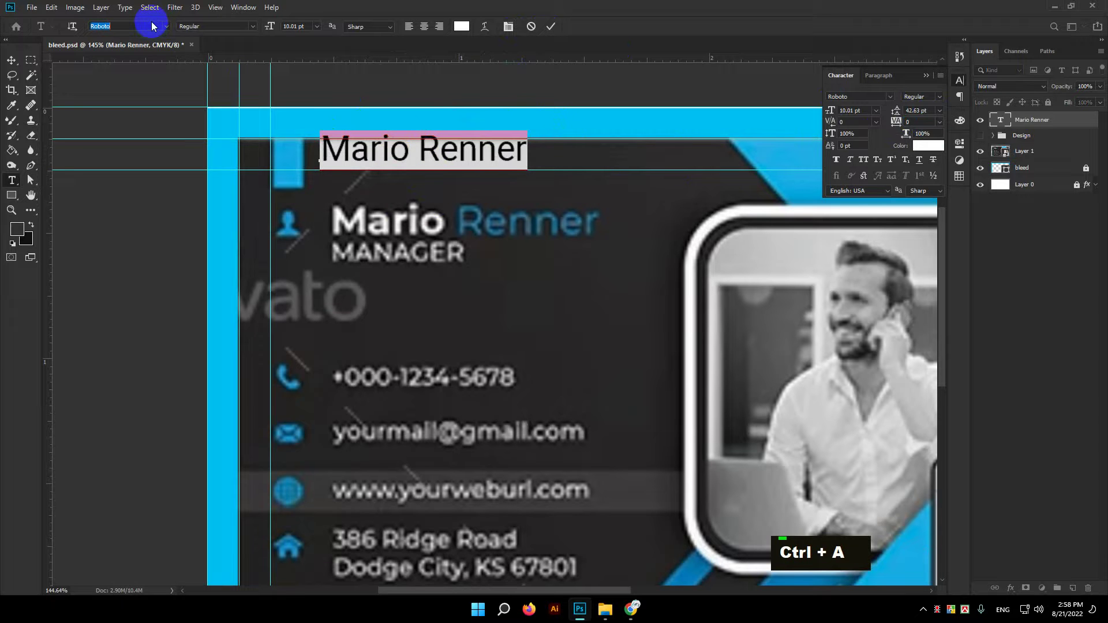
Change the name's font to Montserrat
type("mon")
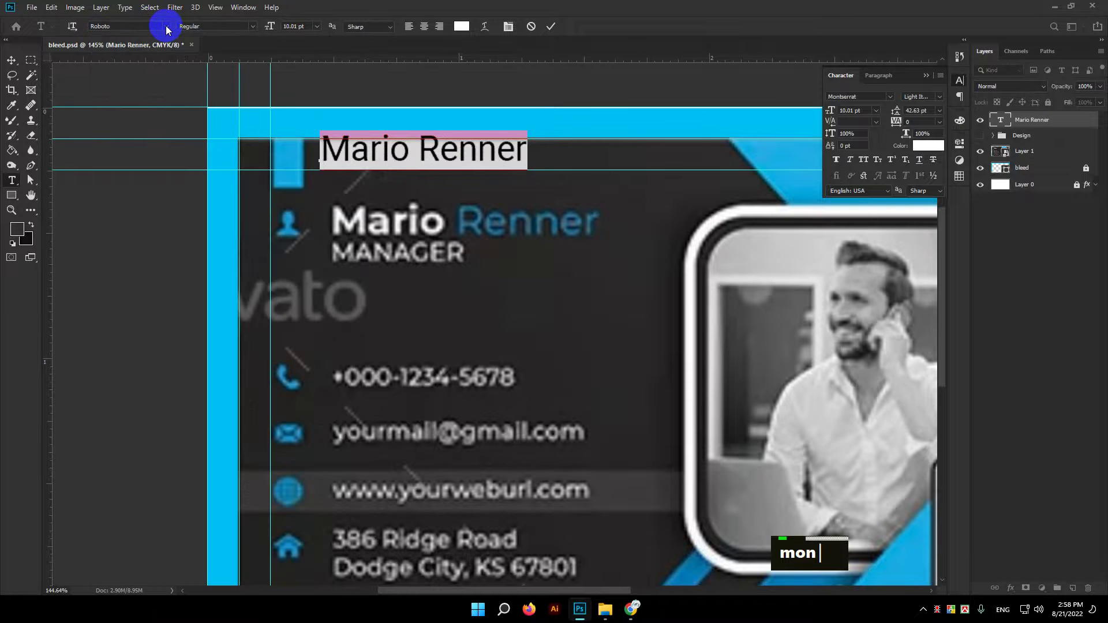
type("mon  mont")
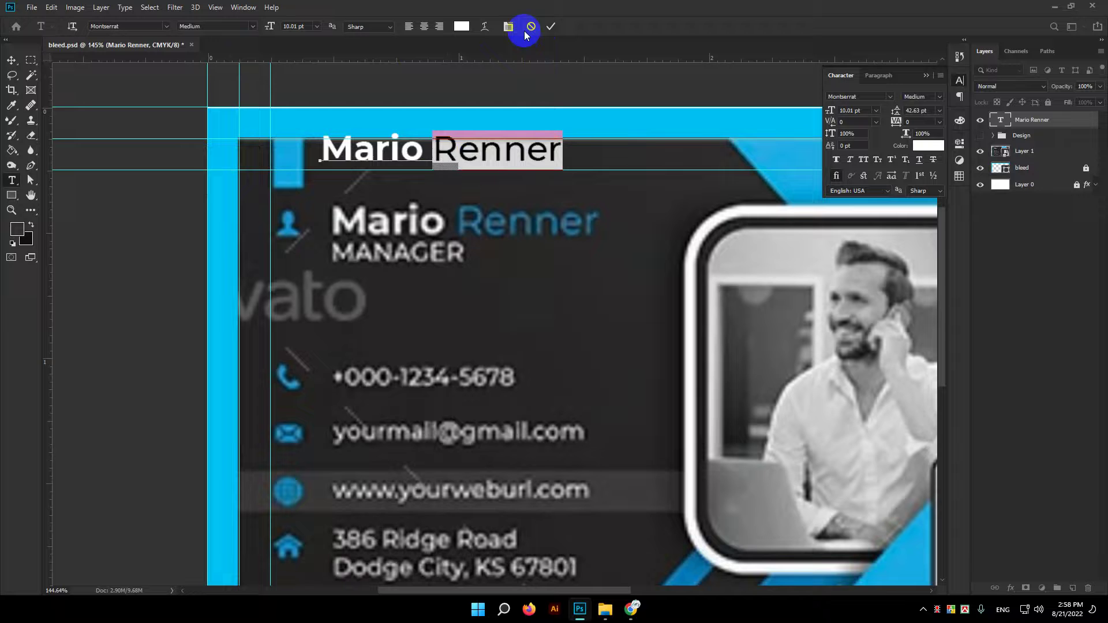
scroll("down", 3)
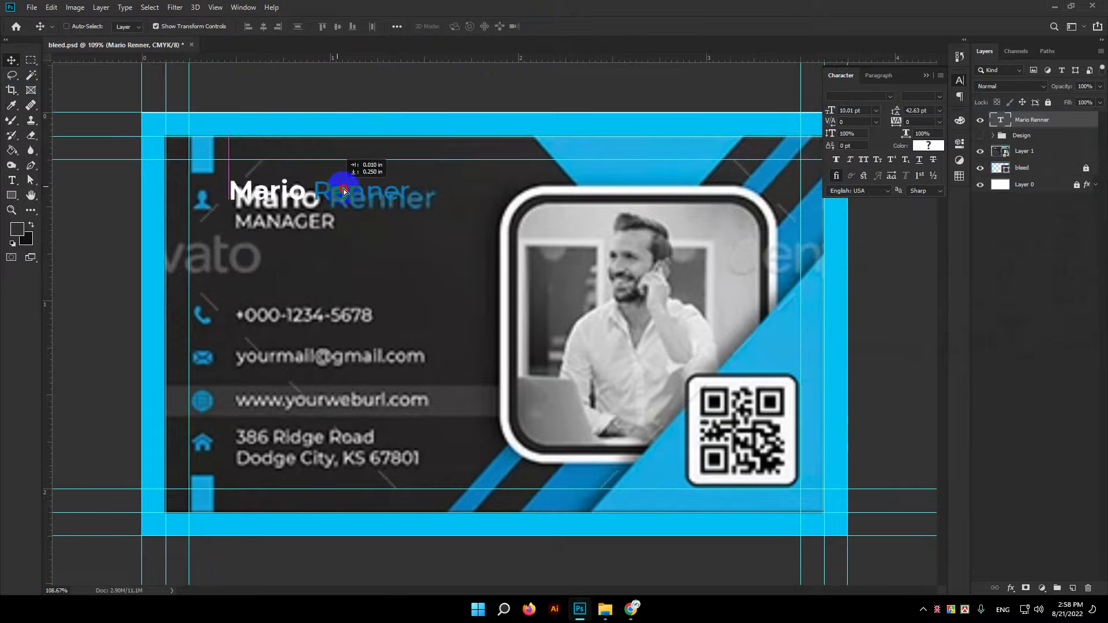
Zoom in on the name to align it over the reference card's name
key("ctrl+space")
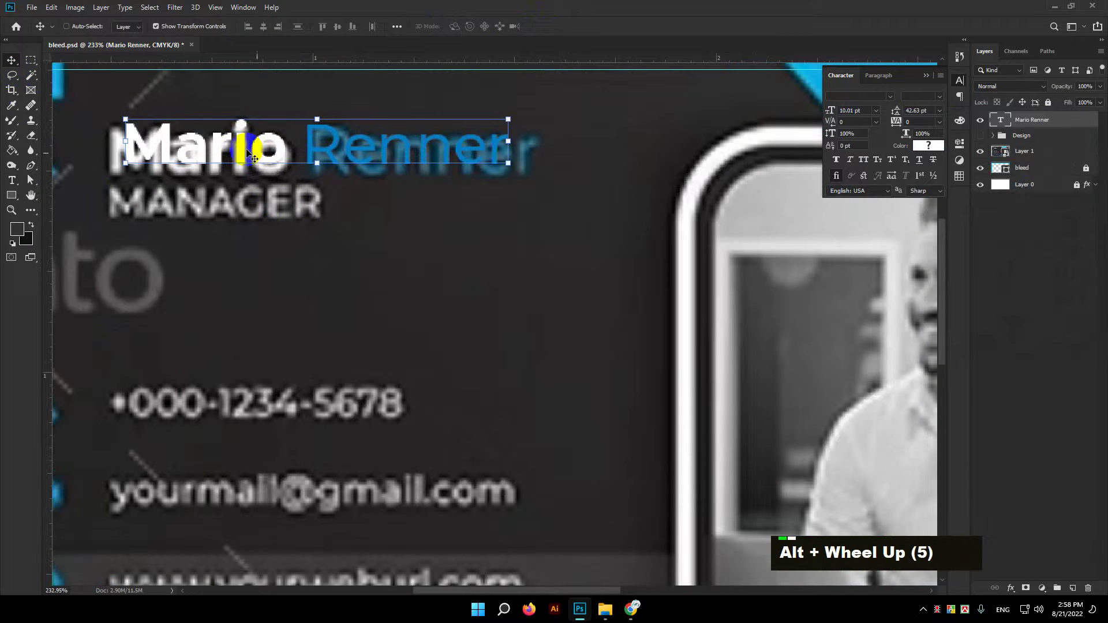
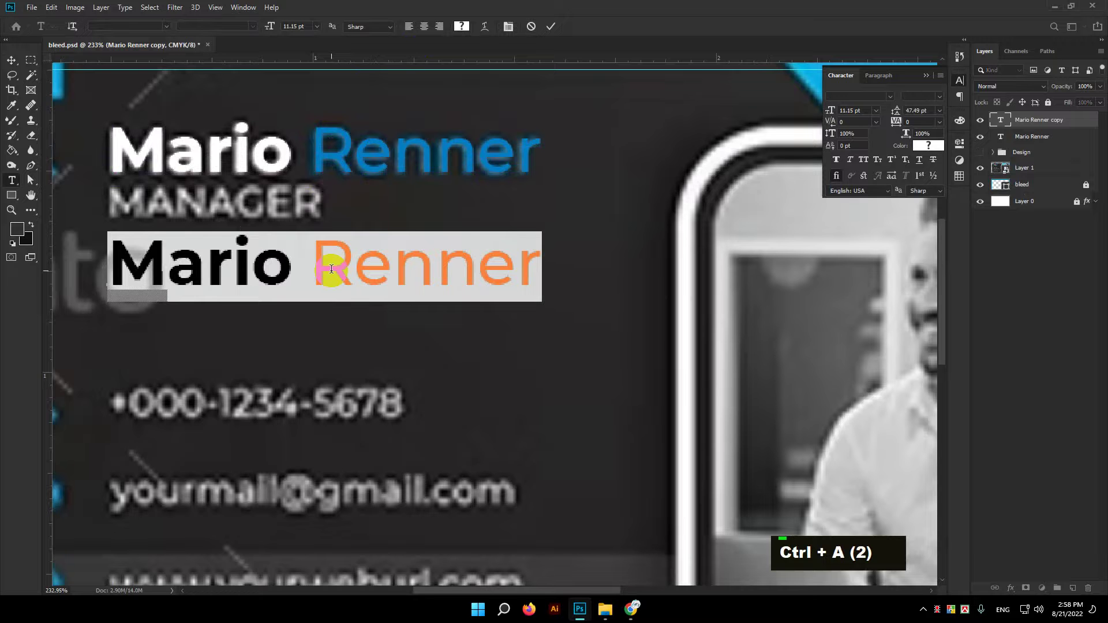
Replace the copied text with MANAGER in Montserrat Regular, sized to fit under the name
type("man")
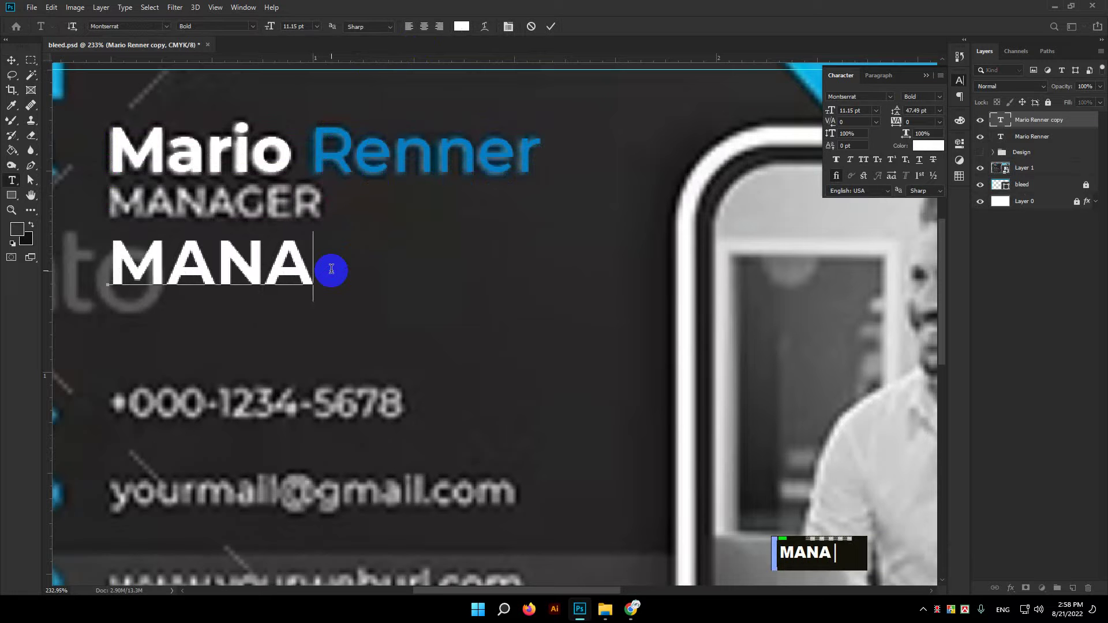
type("age")
type("r")
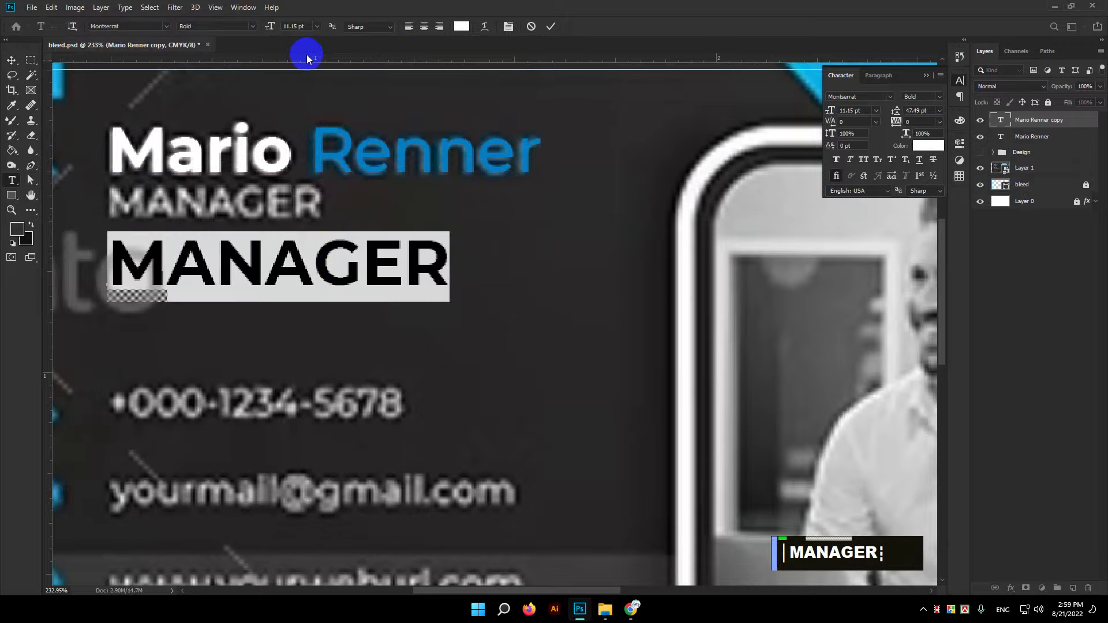
type("MANAGER")
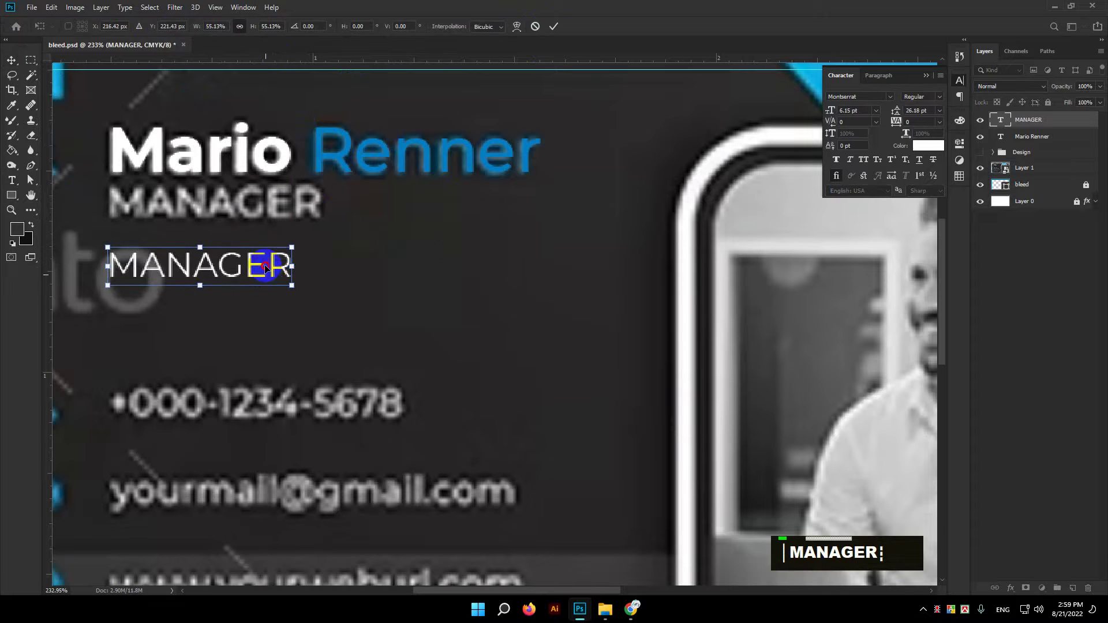
key("BackSpace")
type("ger")
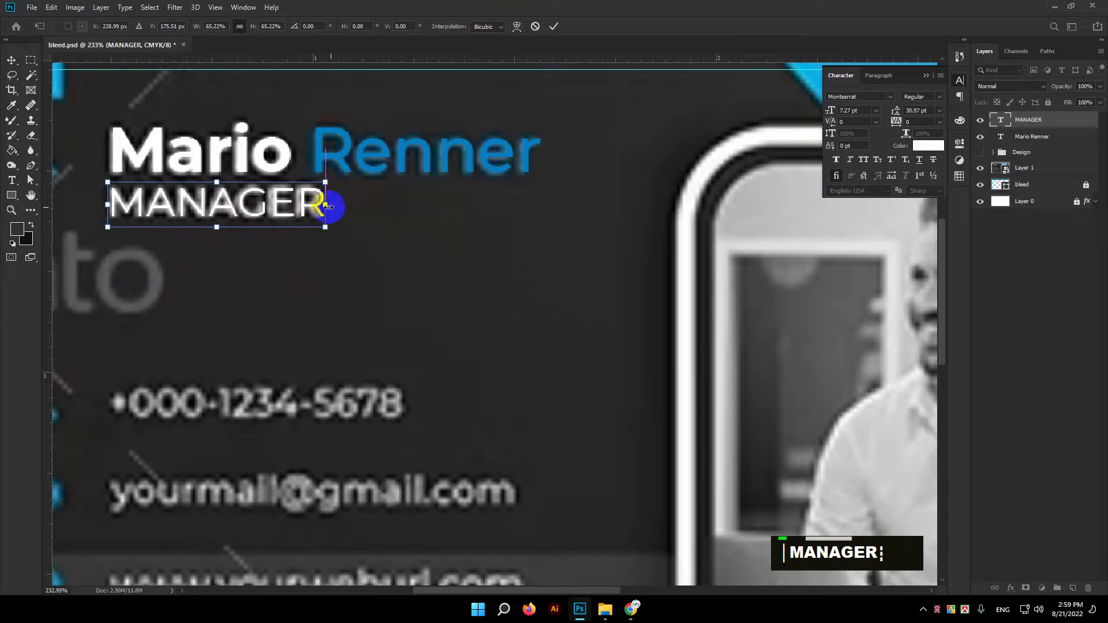
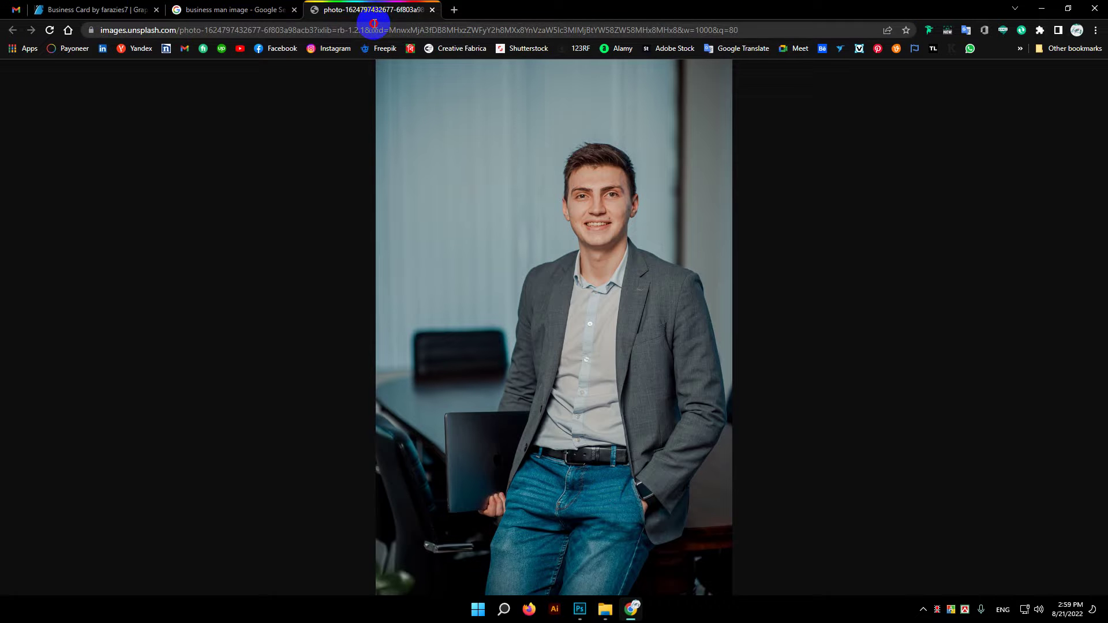
Search Google Images for 'user icon'
type("user ico")
type("n")
key("Return")
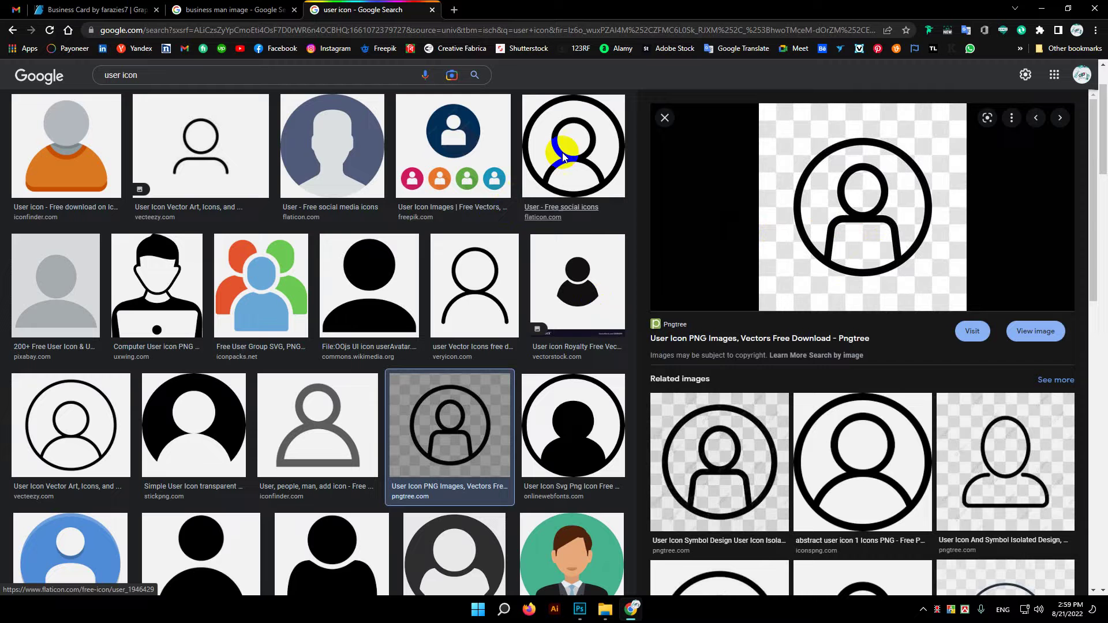
Go to flaticon.com and search its library for 'user' icons
type("flat icon")
key("Return")
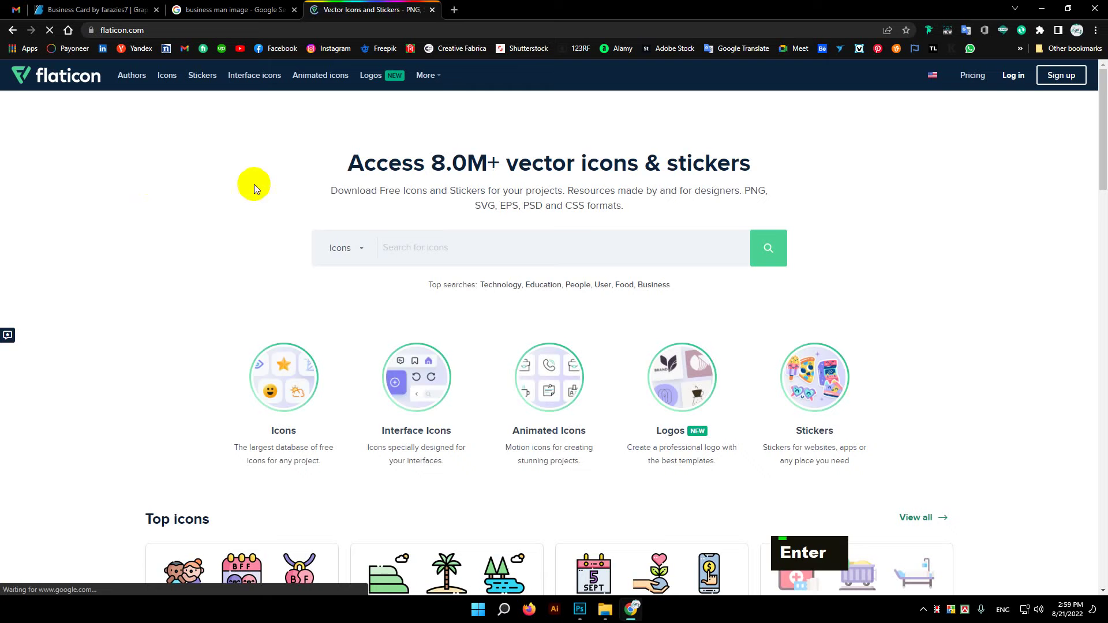
type("user ic")
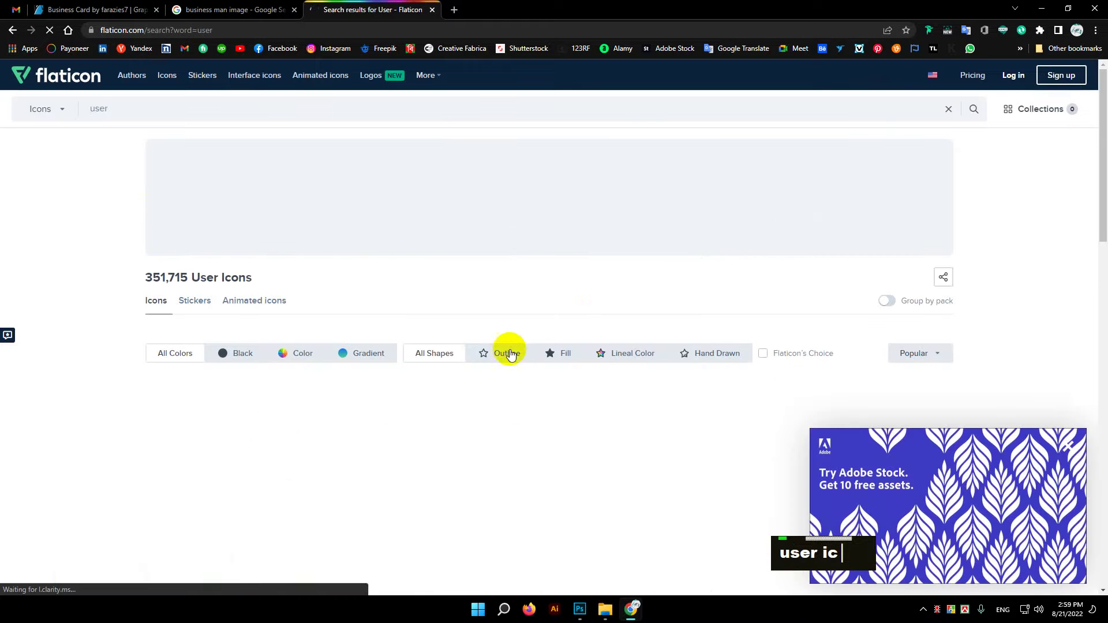
scroll("down", 3)
type("user ic")
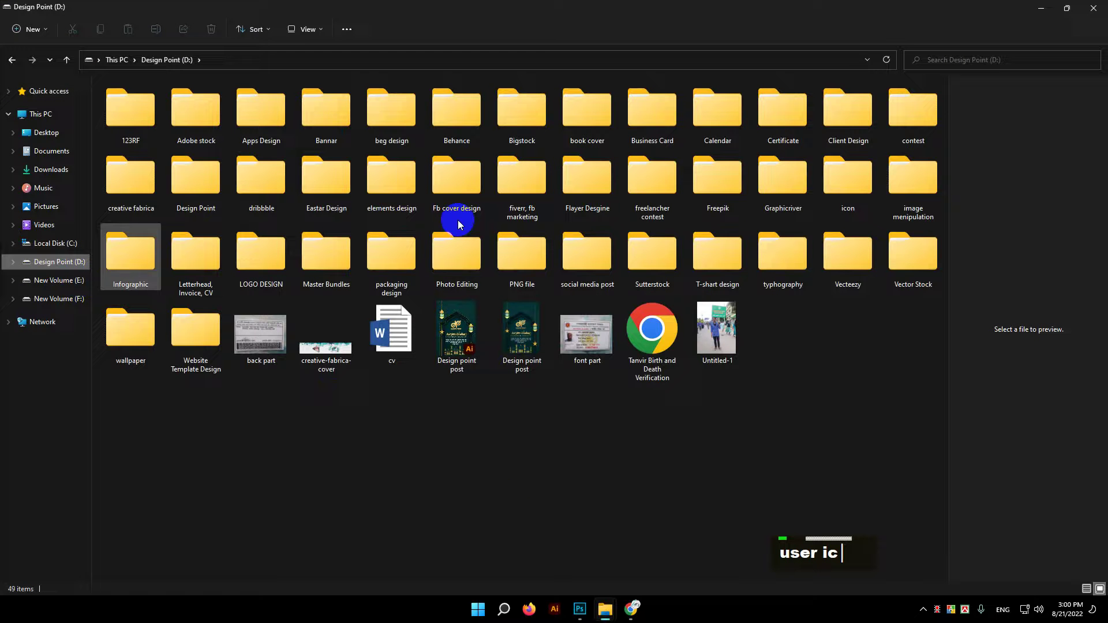
Open the icon folder on the Design Point drive and copy the MAN 1 person icon
double_click(840, 195)
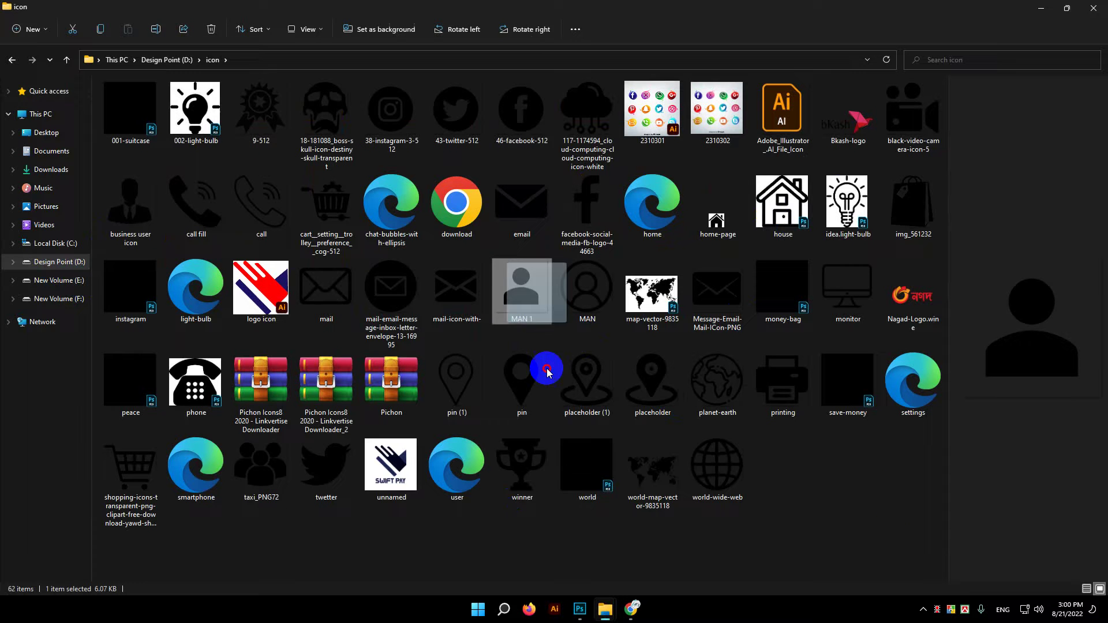
key("Right")
key("Up")
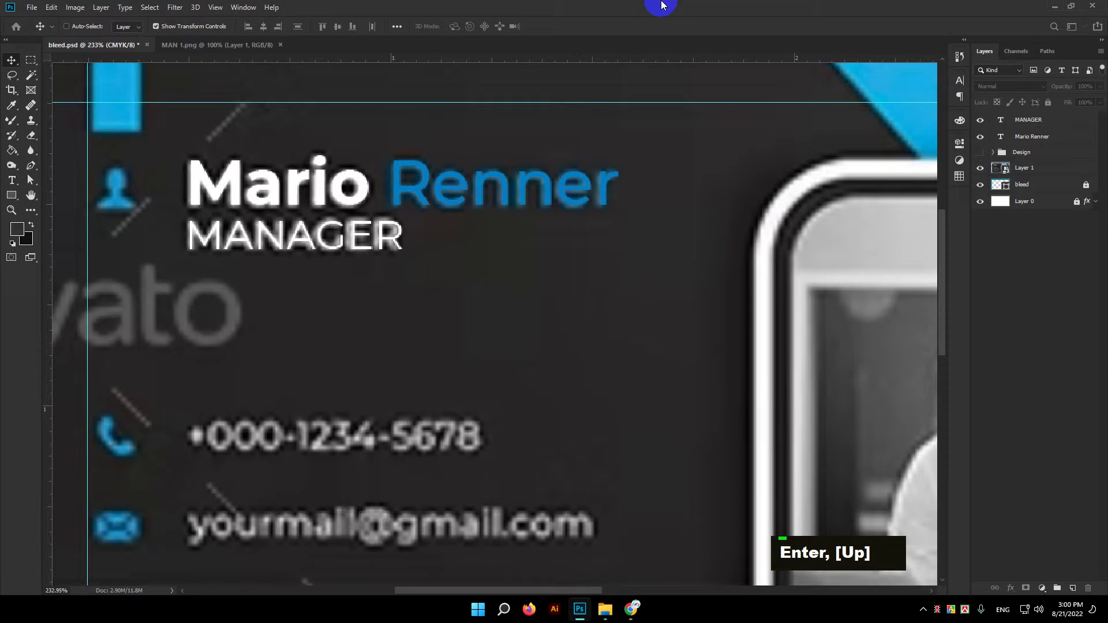
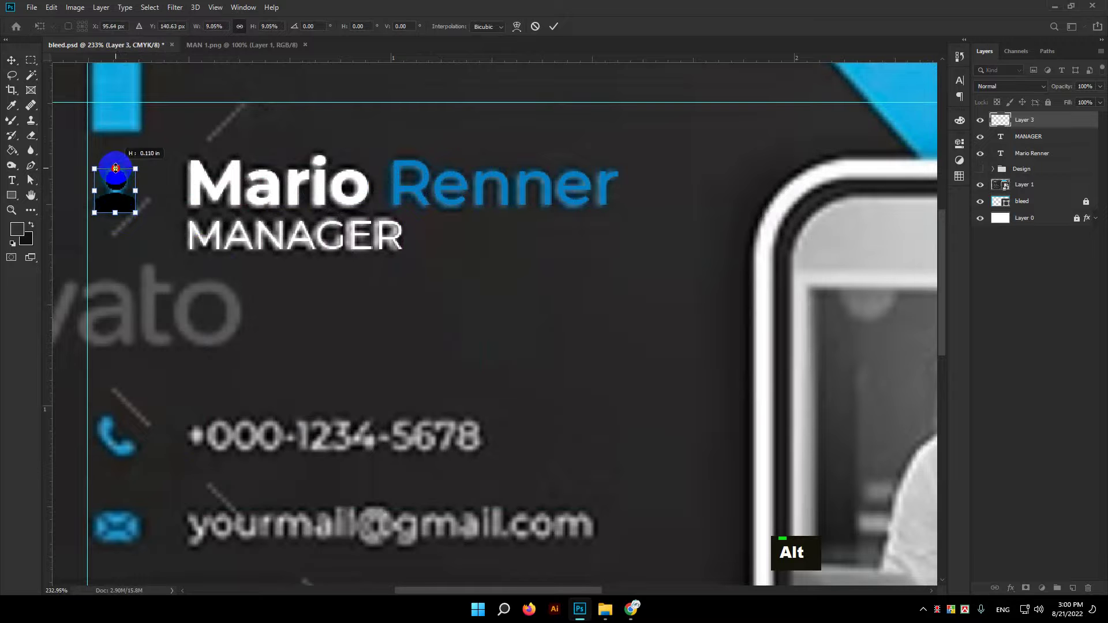
key("Return")
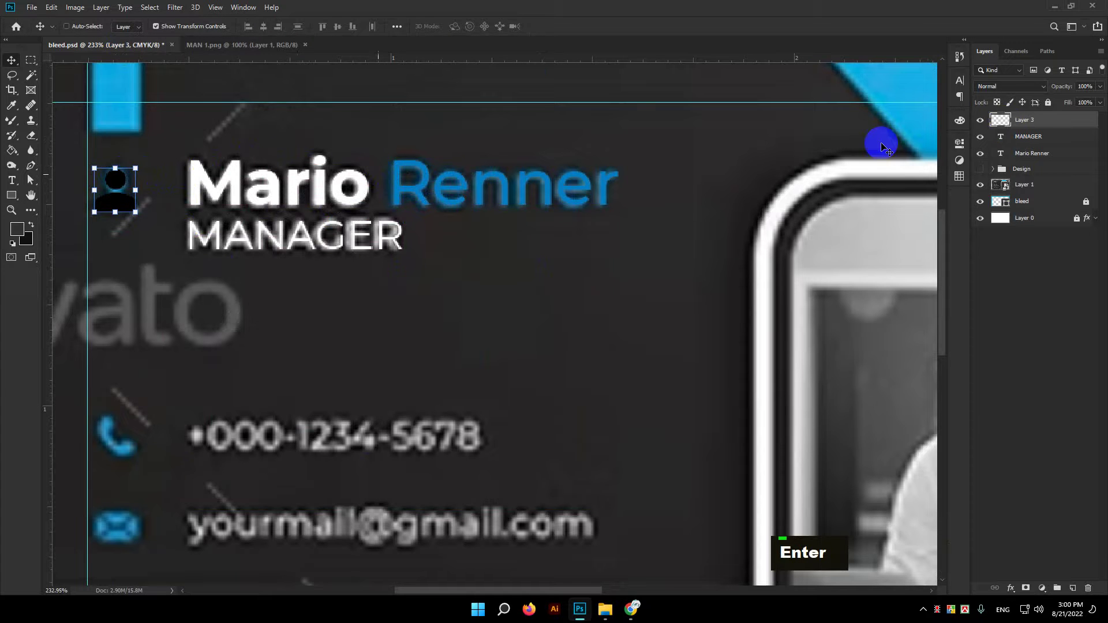
left_click(1028, 159)
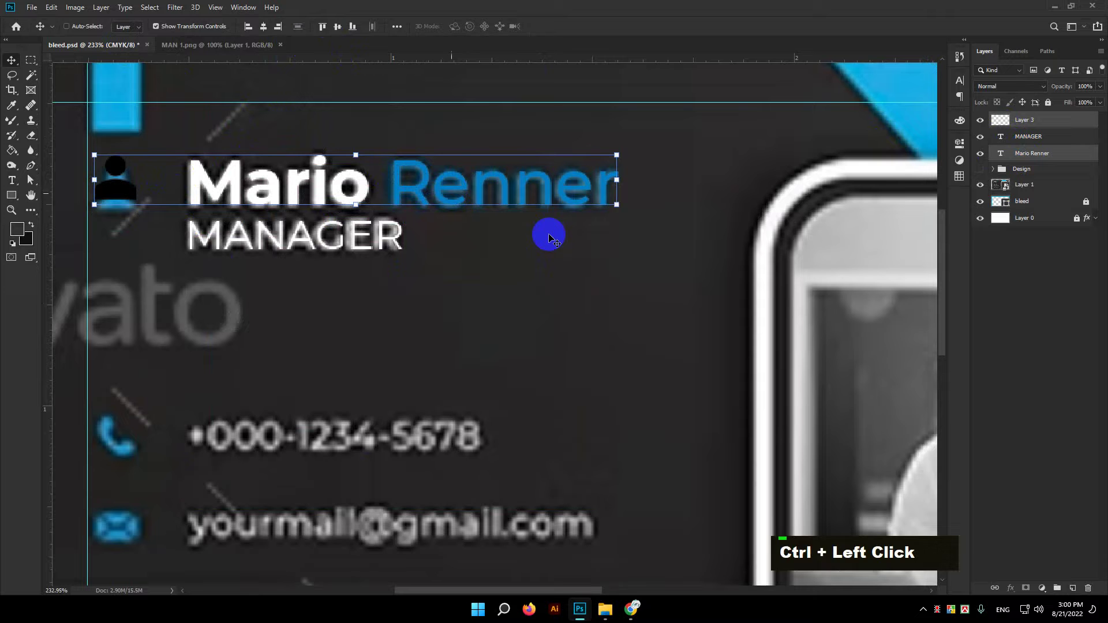
key("ctrl+z")
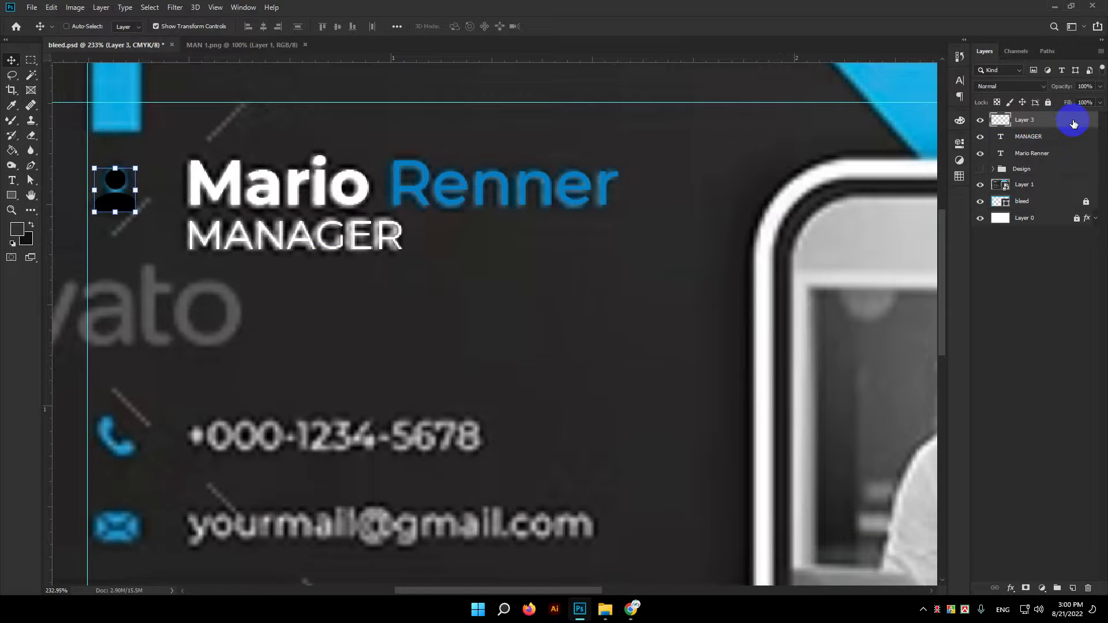
scroll("down", 3)
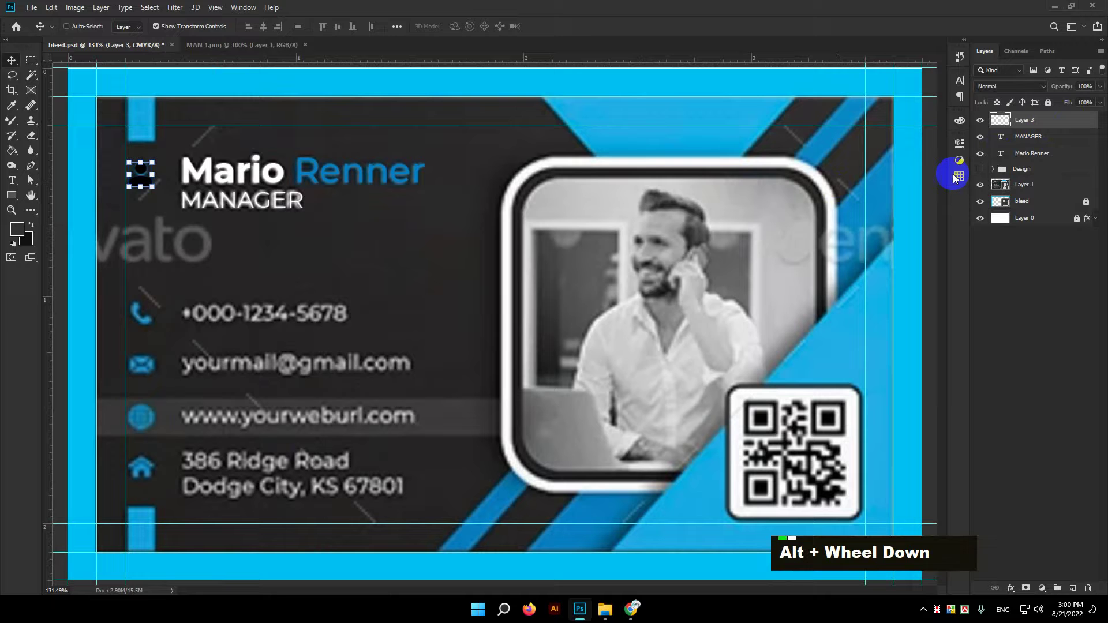
Give the person icon a blue Color Overlay and group it with the name and MANAGER layers as 'user'
double_click(1083, 119)
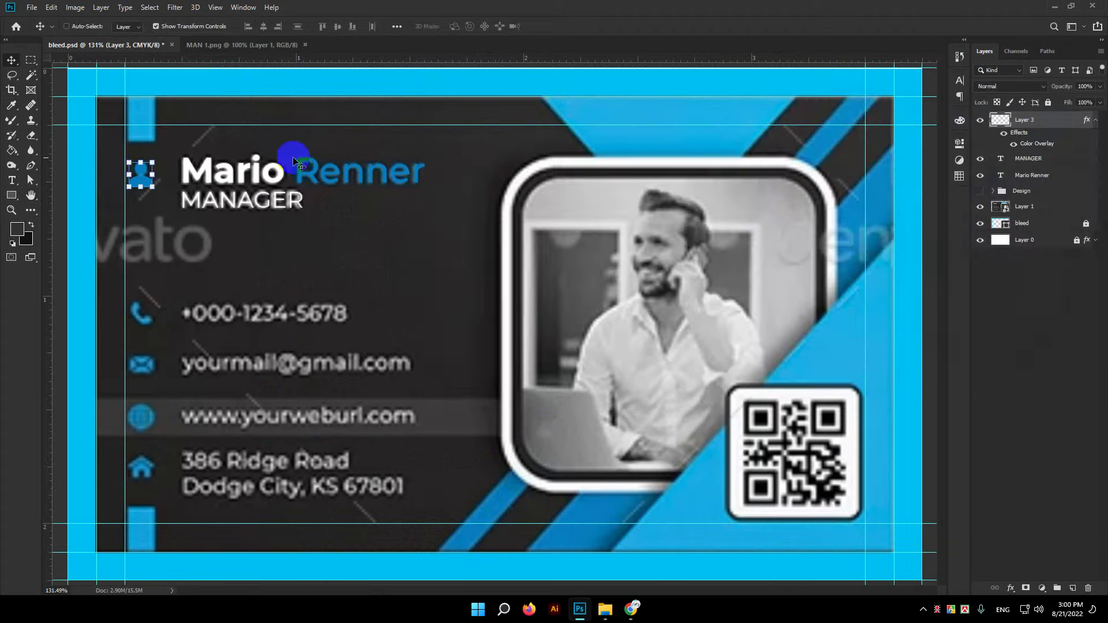
left_click(1021, 171)
key("ctrl+g")
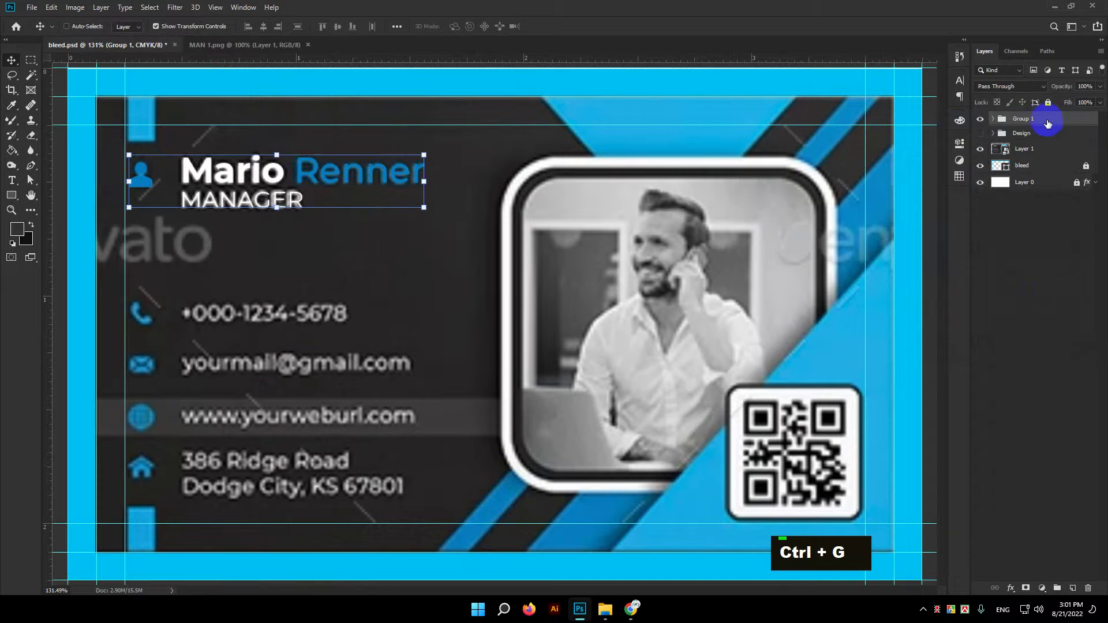
double_click(1023, 123)
type("user")
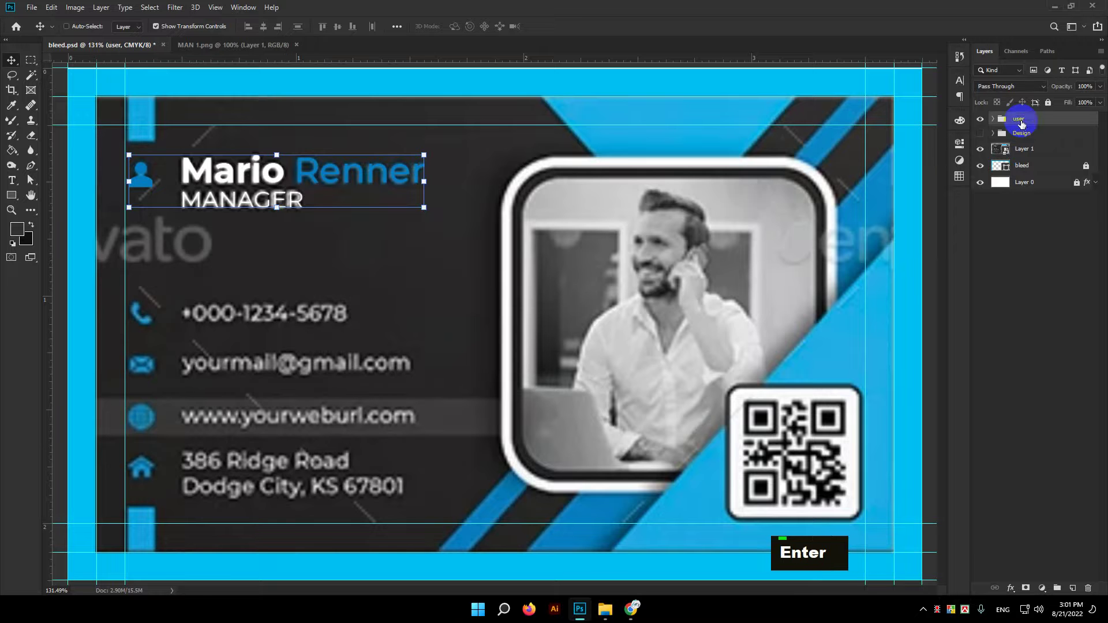
key("Return")
scroll("up", 3)
key("space")
type("t")
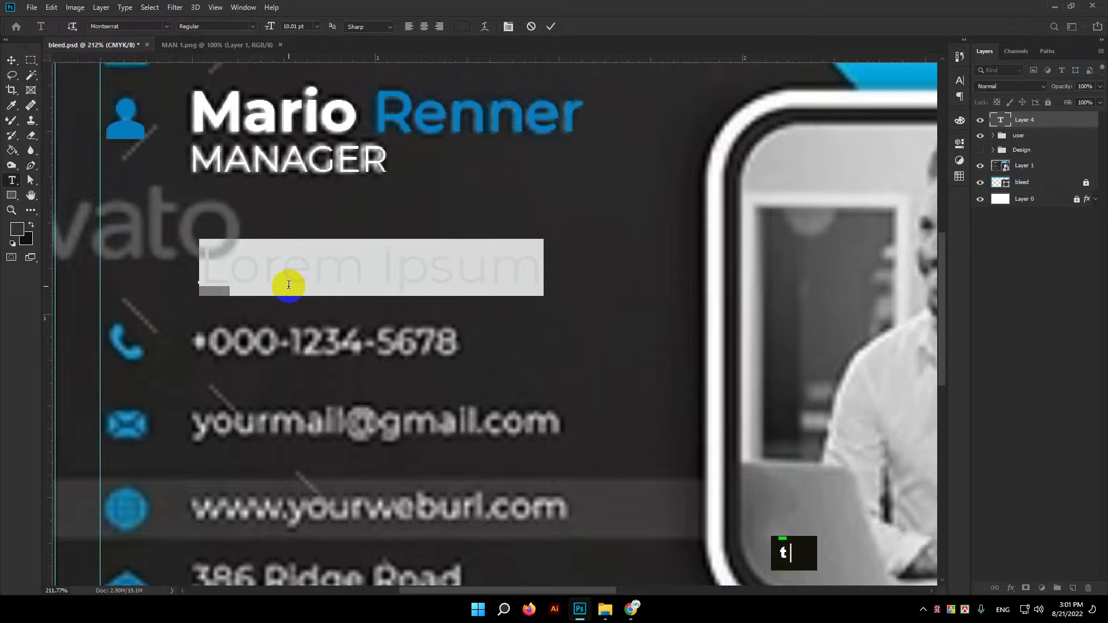
type("000")
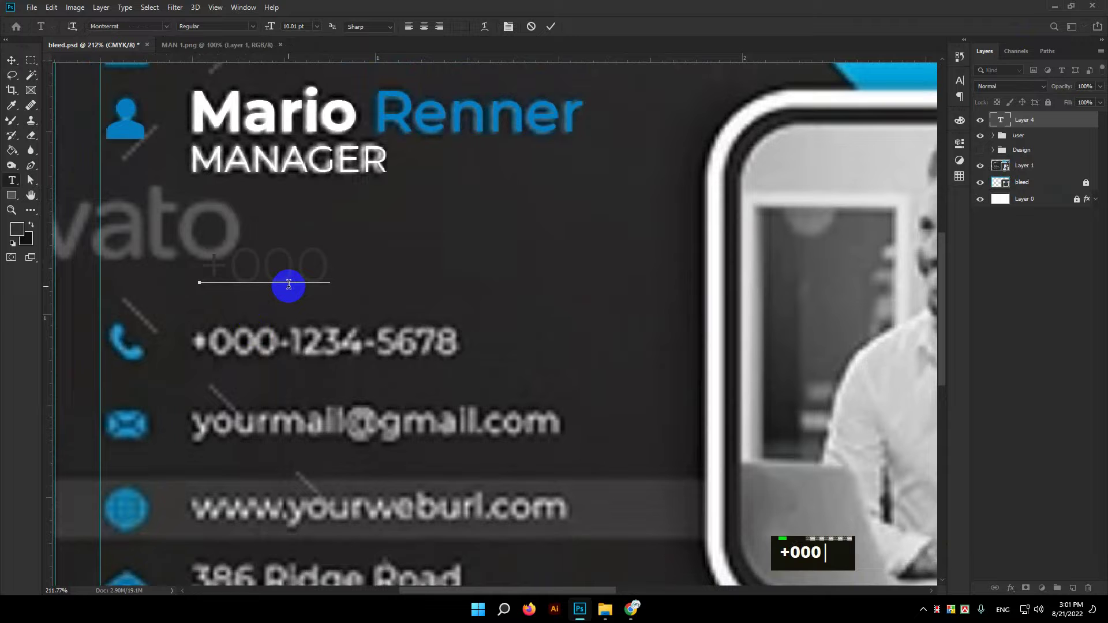
type("-")
type("1234")
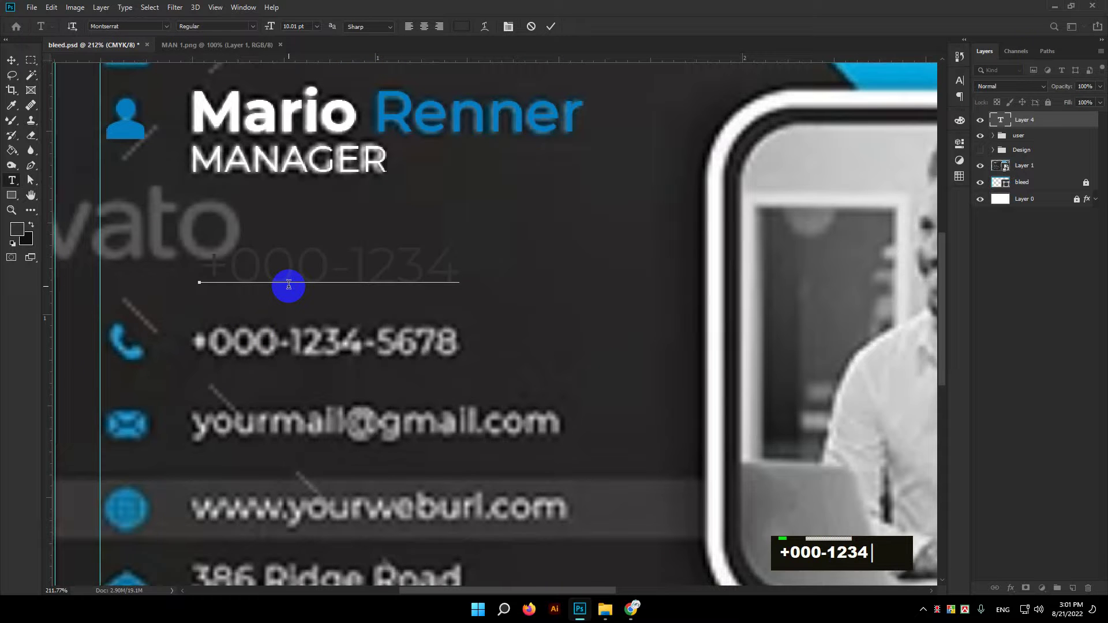
type("-")
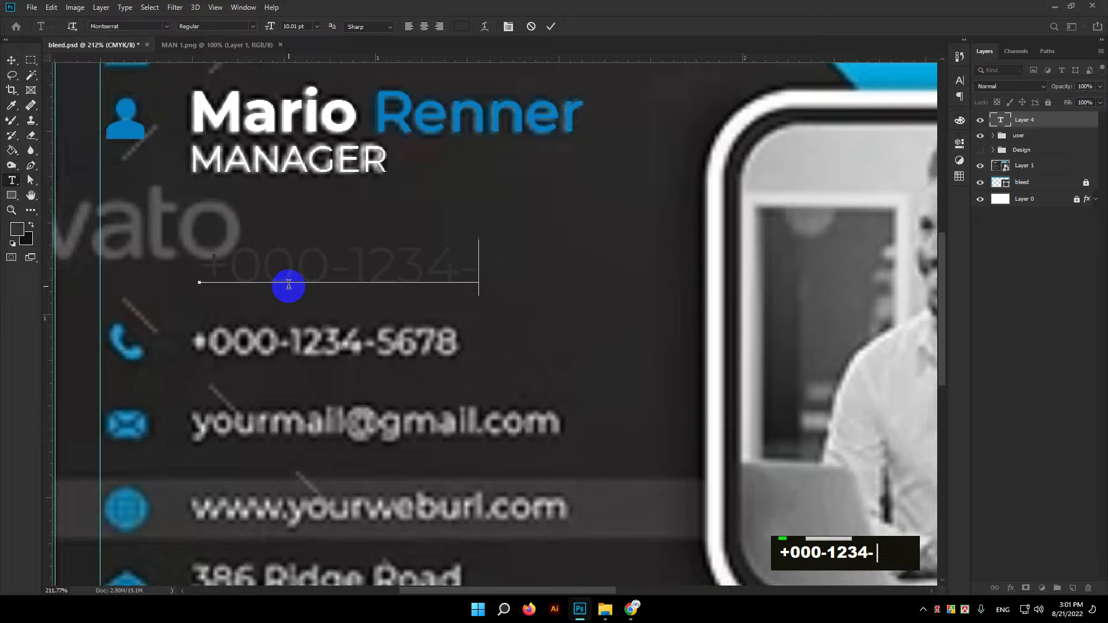
type("5678")
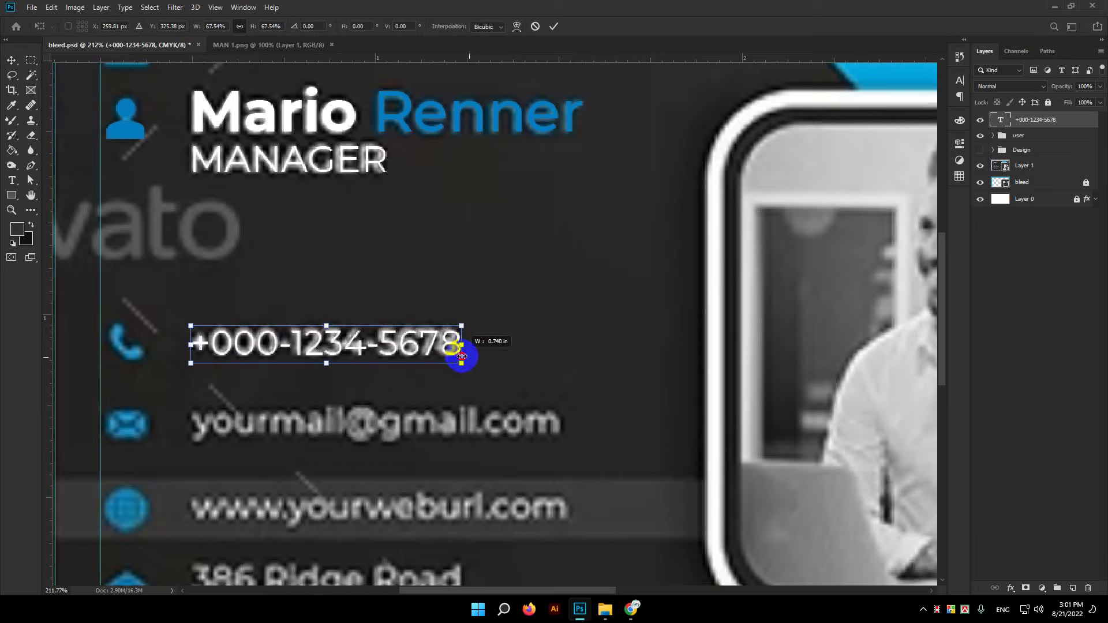
key("Return")
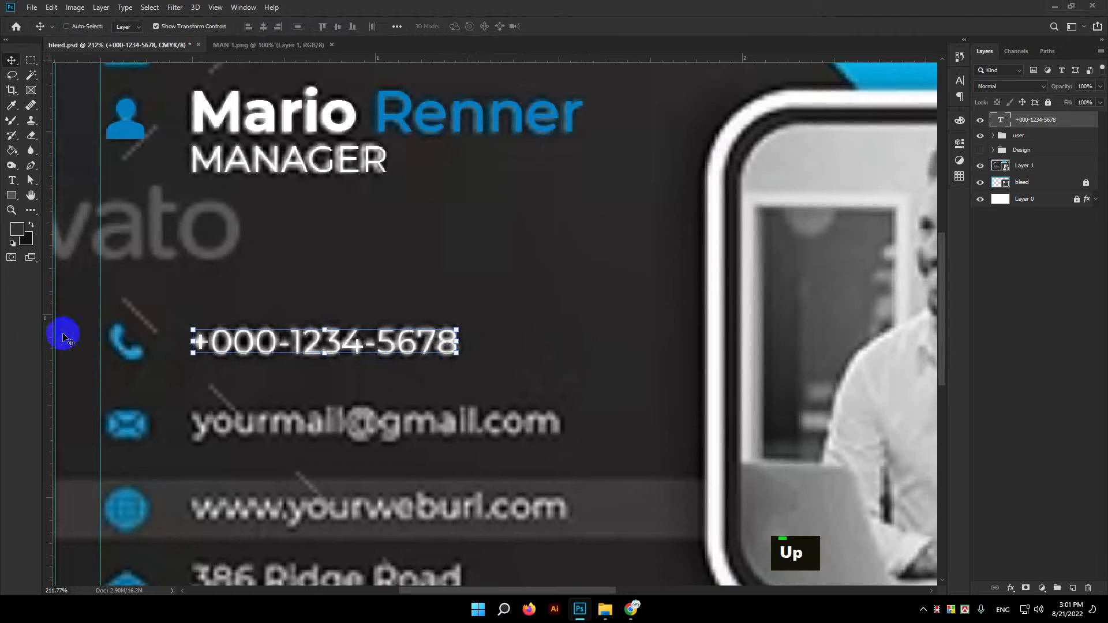
Scroll the canvas to the phone icon area where the handset icon will be placed
scroll("down", 3)
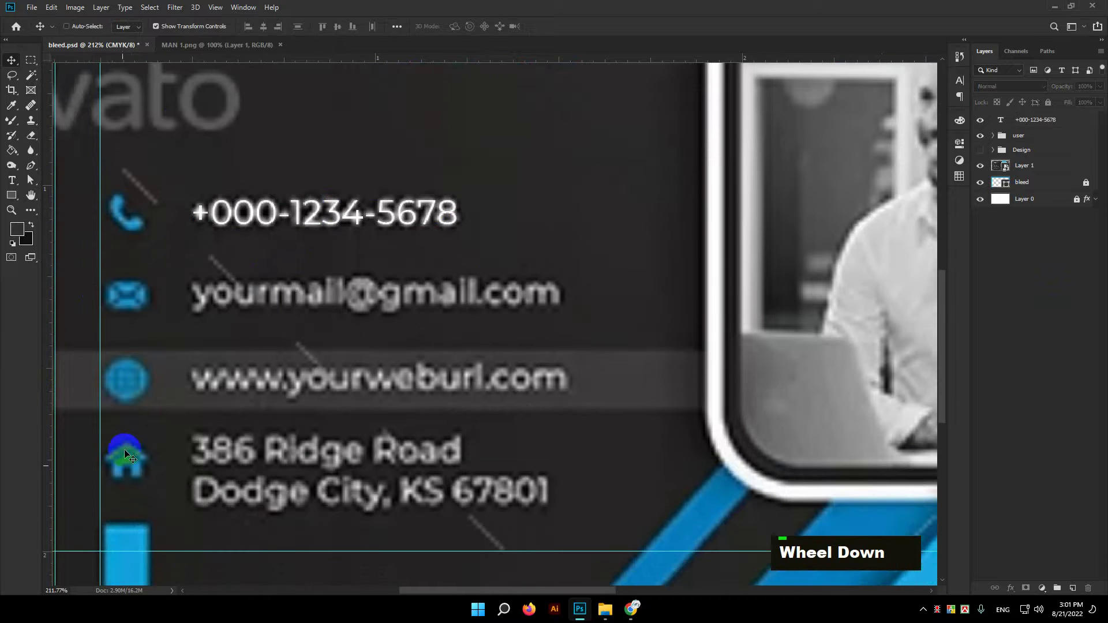
scroll("up", 3)
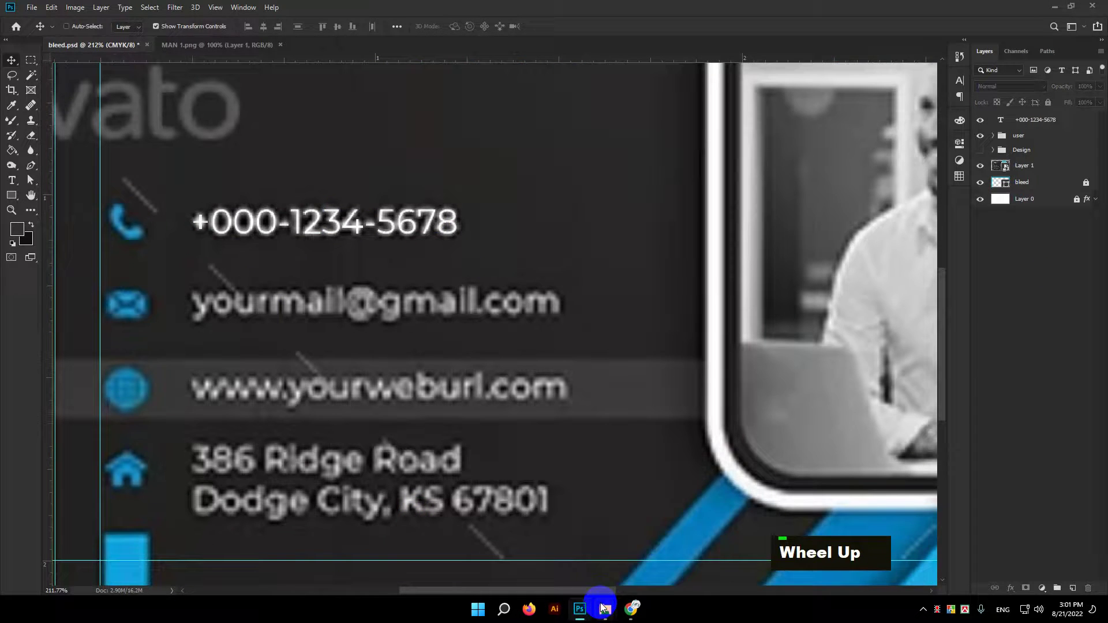
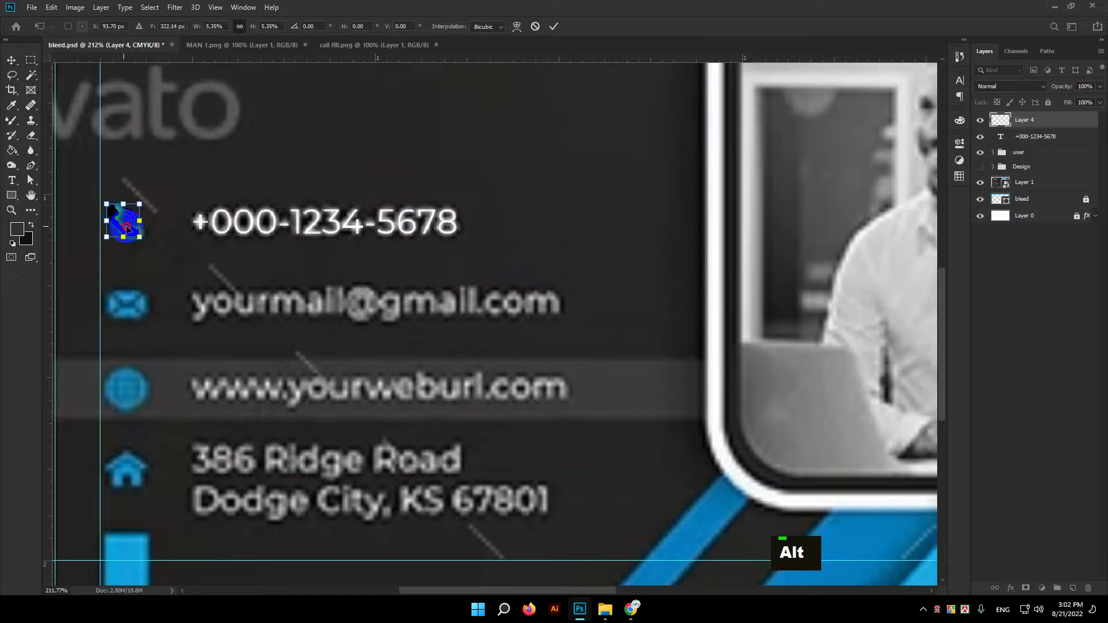
Commit the phone icon's transform and give it a blue Color Overlay layer style
key("Return")
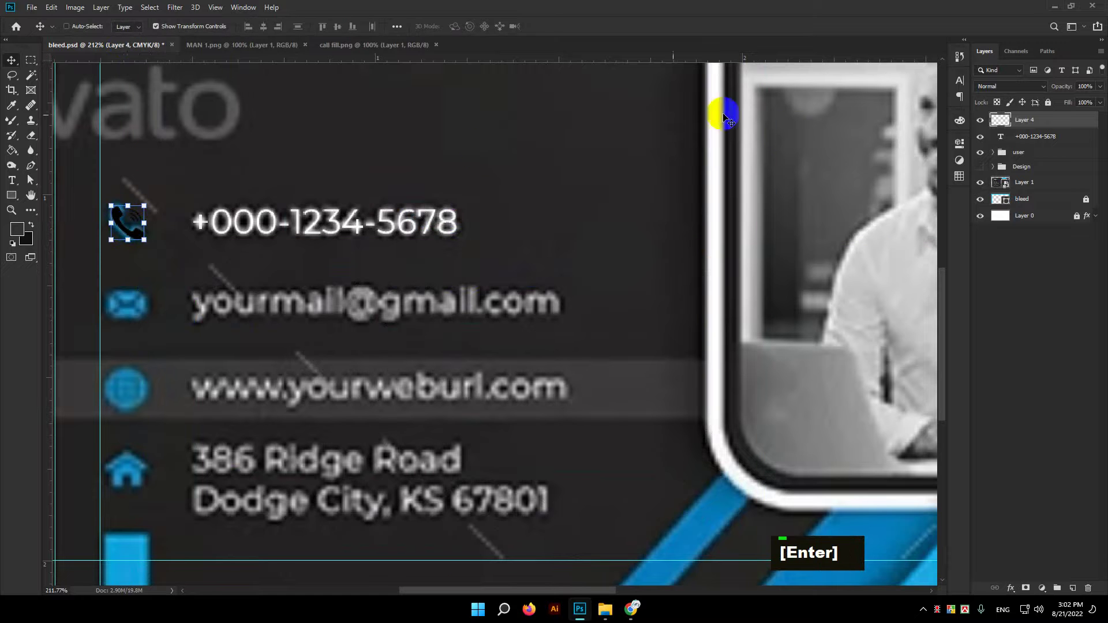
left_click(1075, 138)
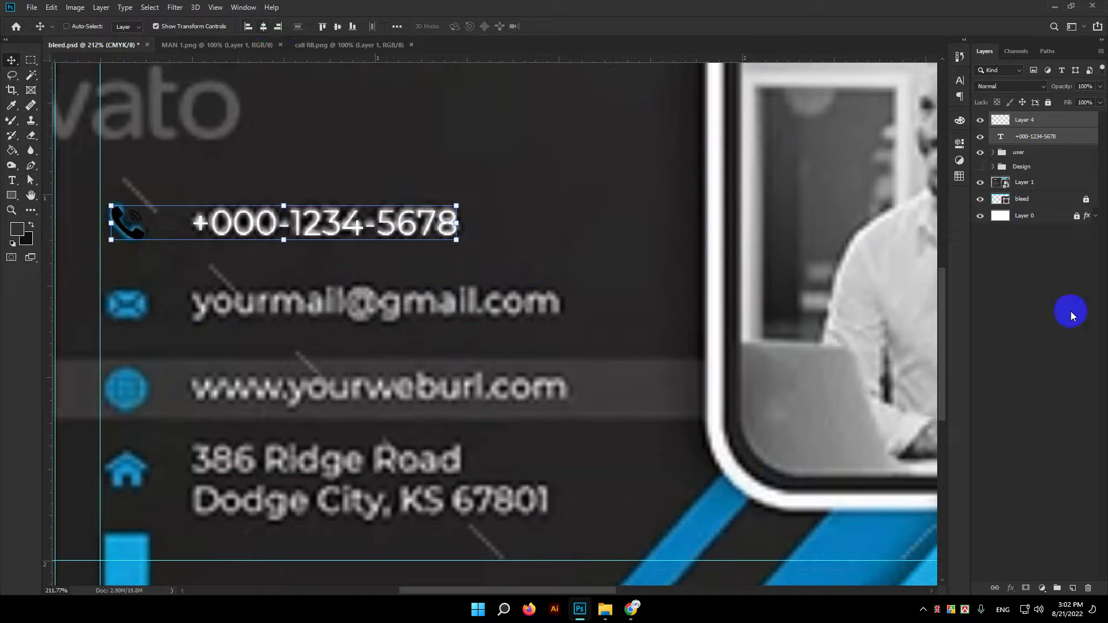
key("Up")
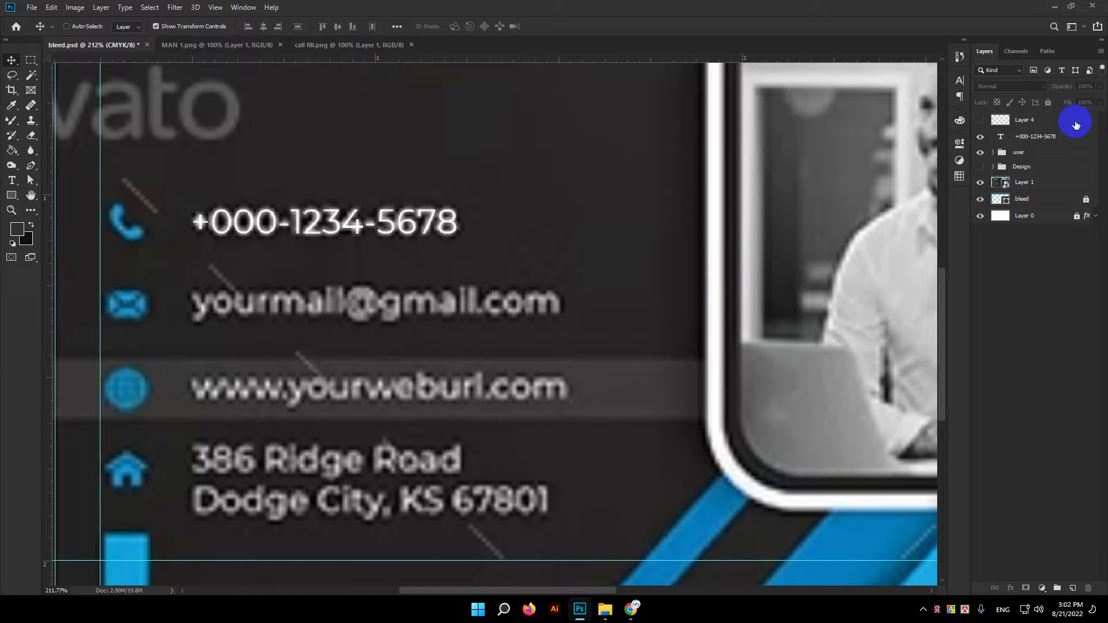
double_click(1076, 122)
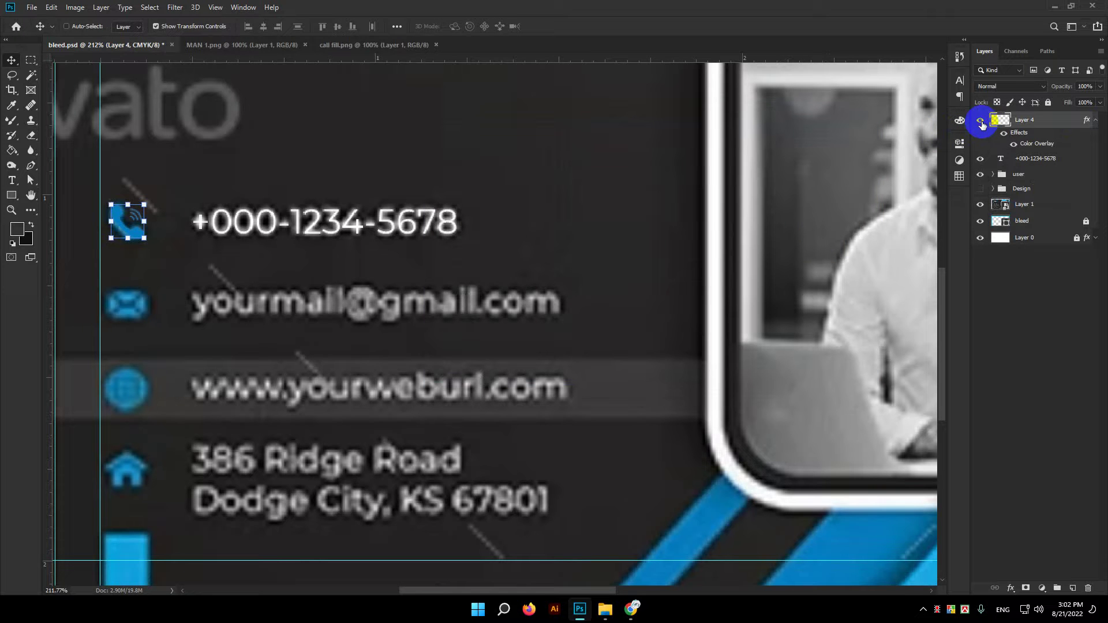
scroll("up", 3)
scroll("down", 3)
left_click(1027, 165)
key("ctrl+g")
double_click(1017, 120)
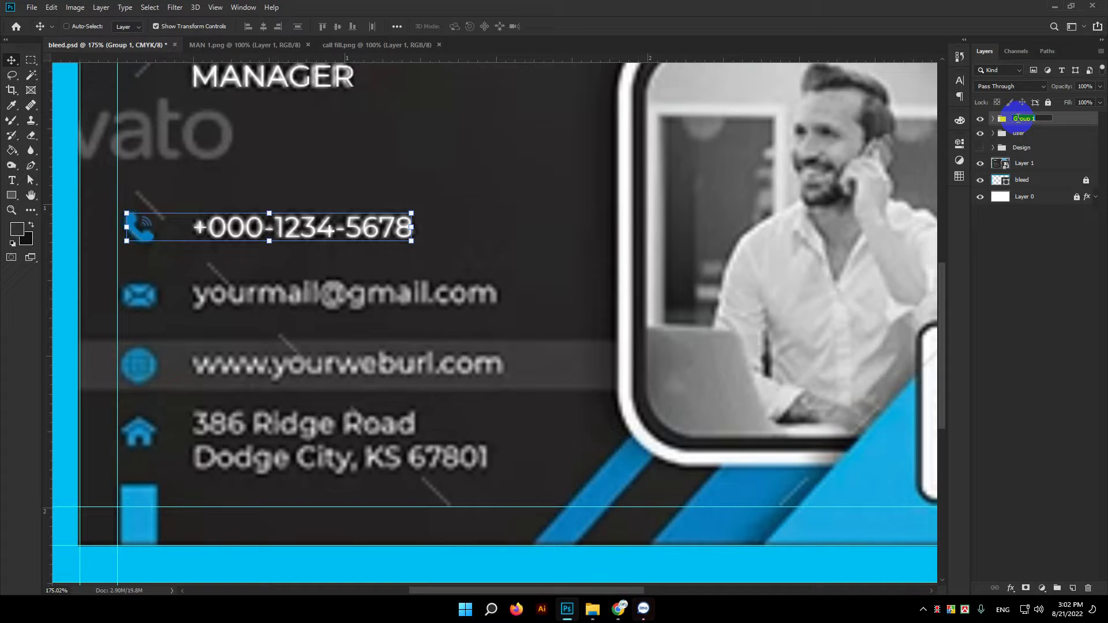
type("c")
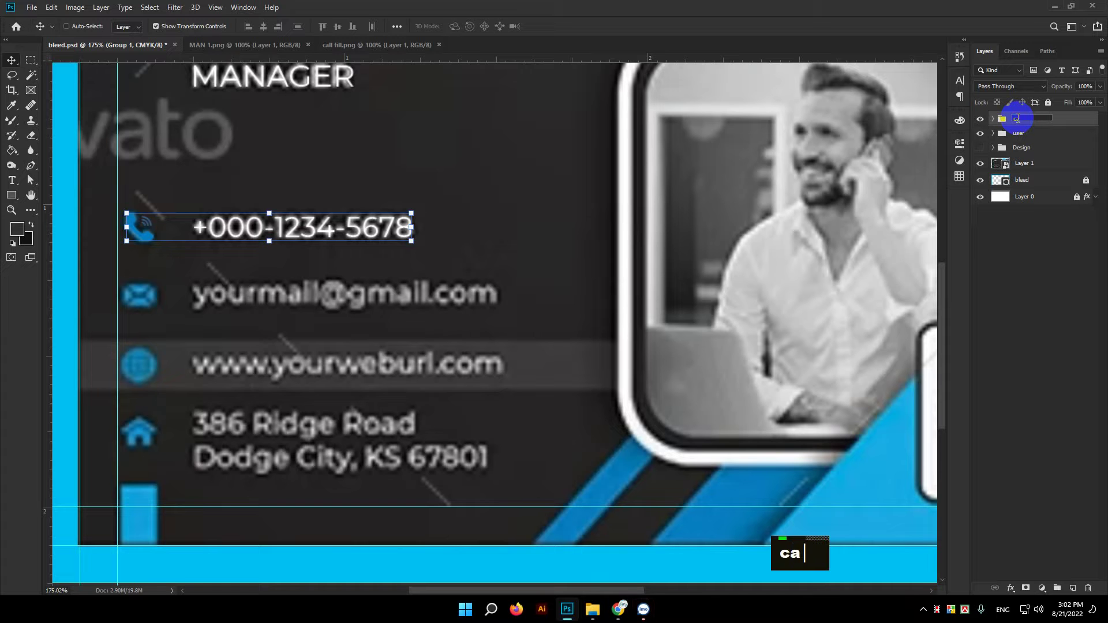
type("all")
key("Return")
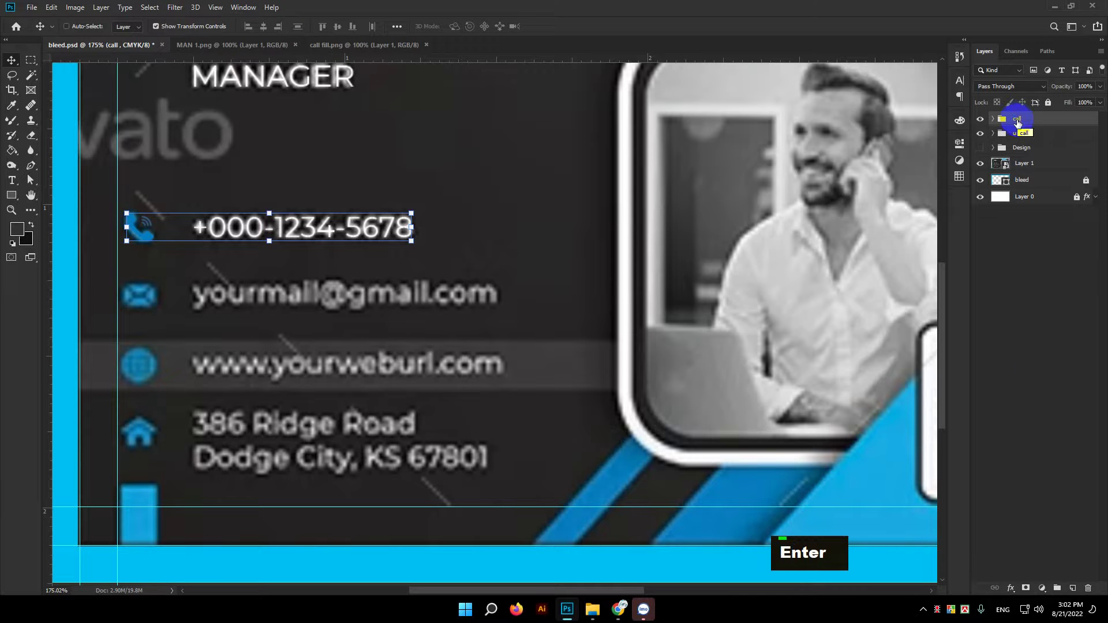
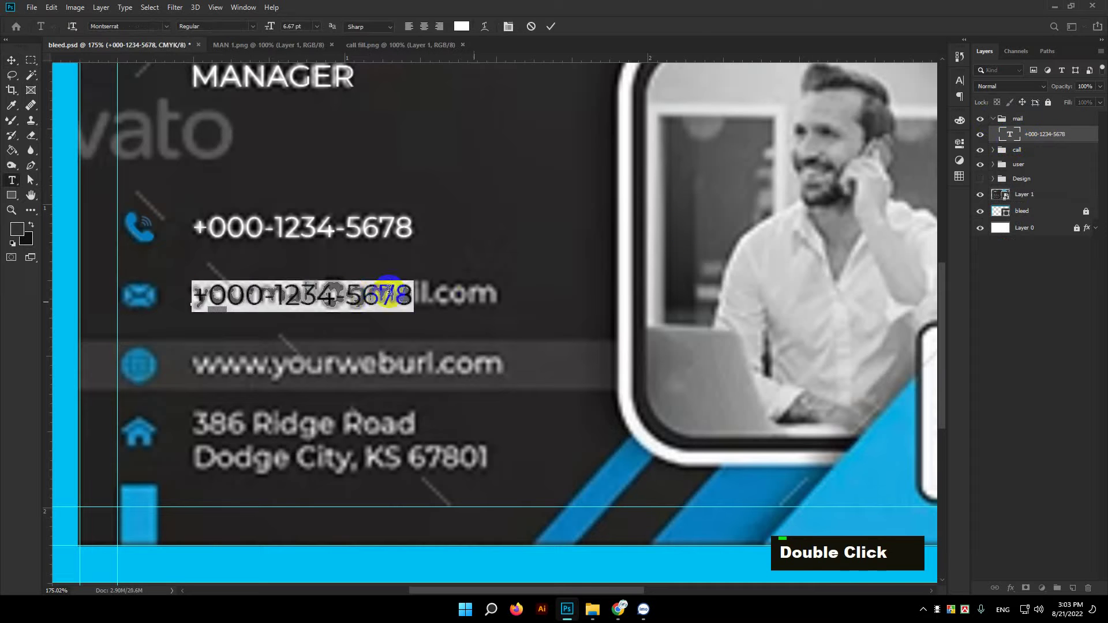
key("ctrl+a")
key("BackSpace")
type("your")
type("mail")
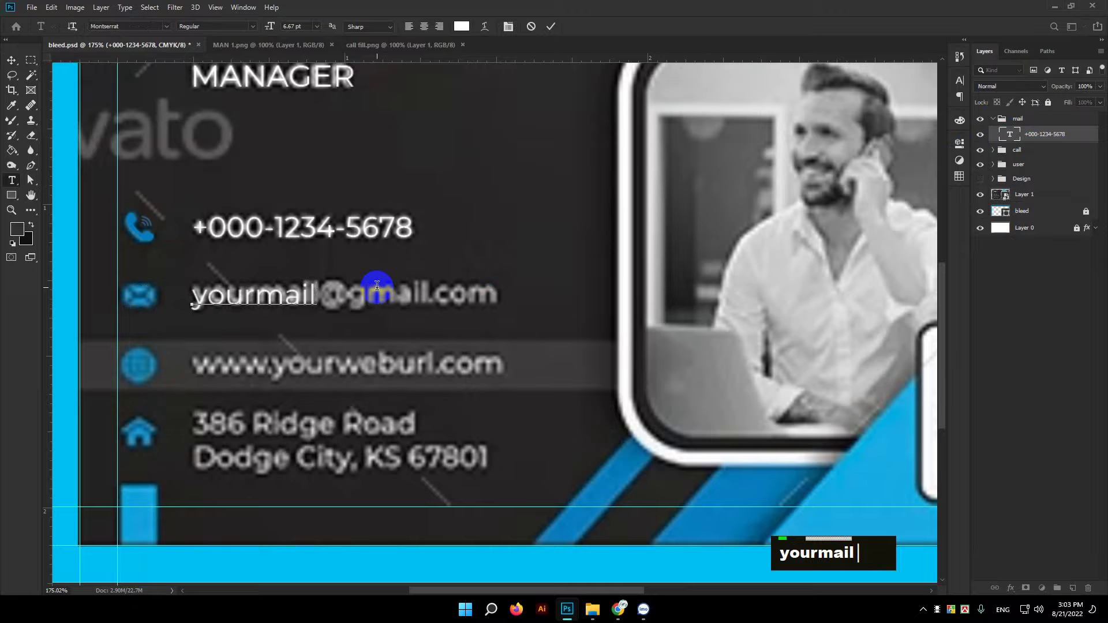
type("@gmail.")
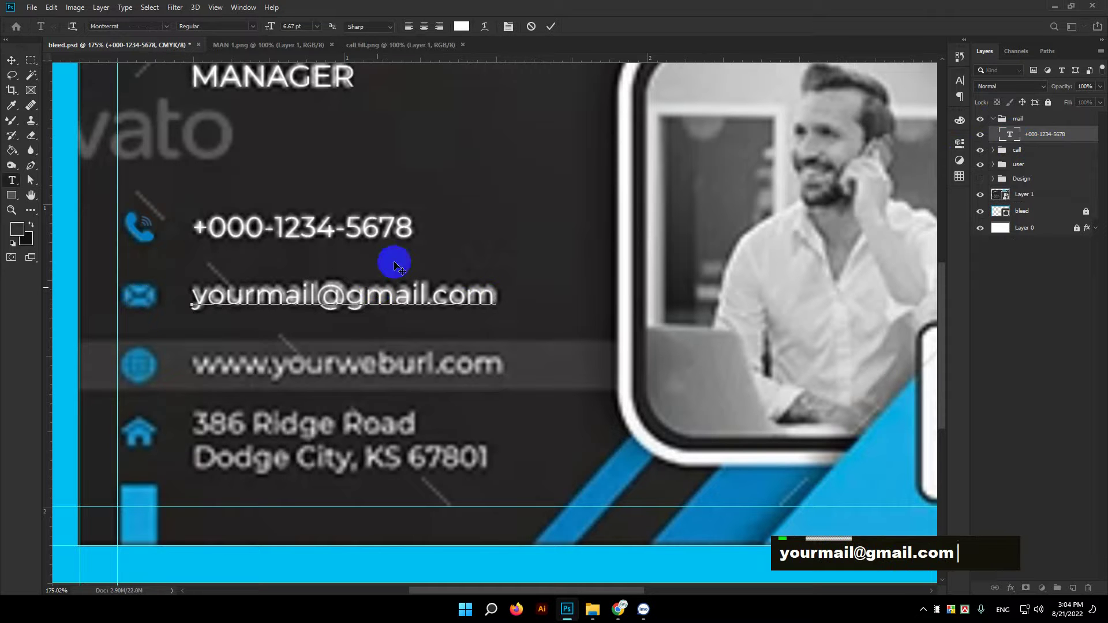
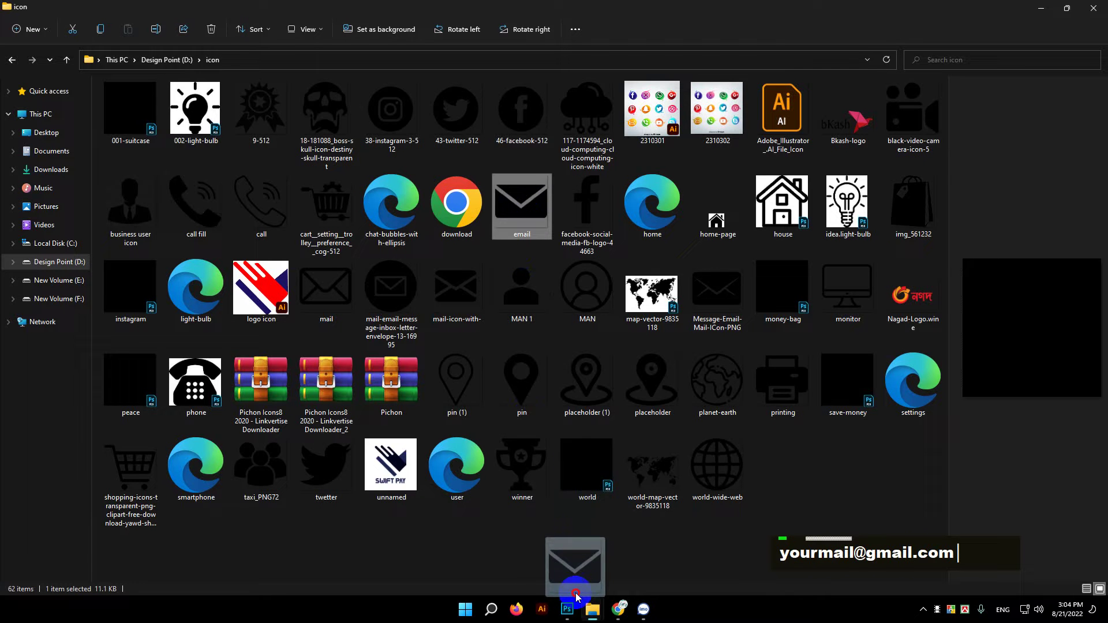
Bring in the envelope icon and commit it resized beside the email line
key("super+t")
key("Return")
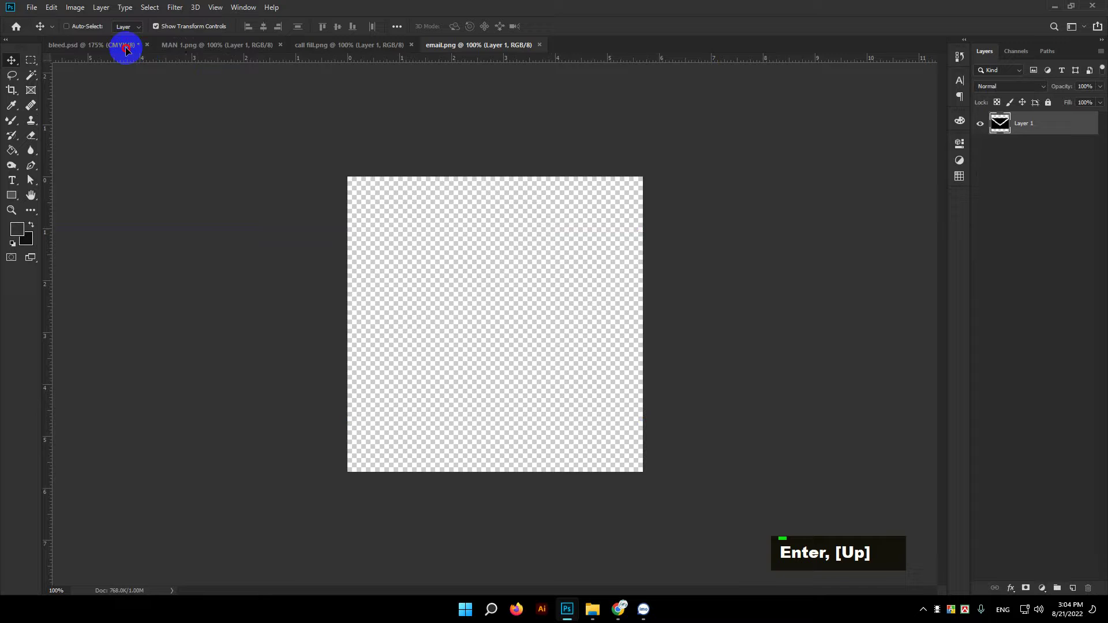
key("Return")
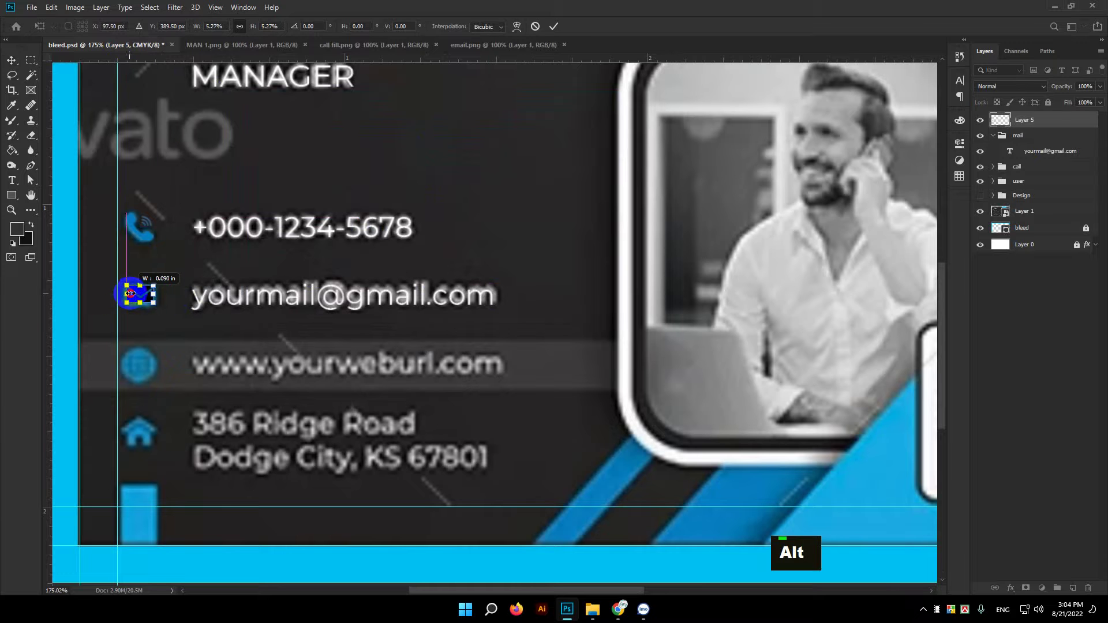
key("Return")
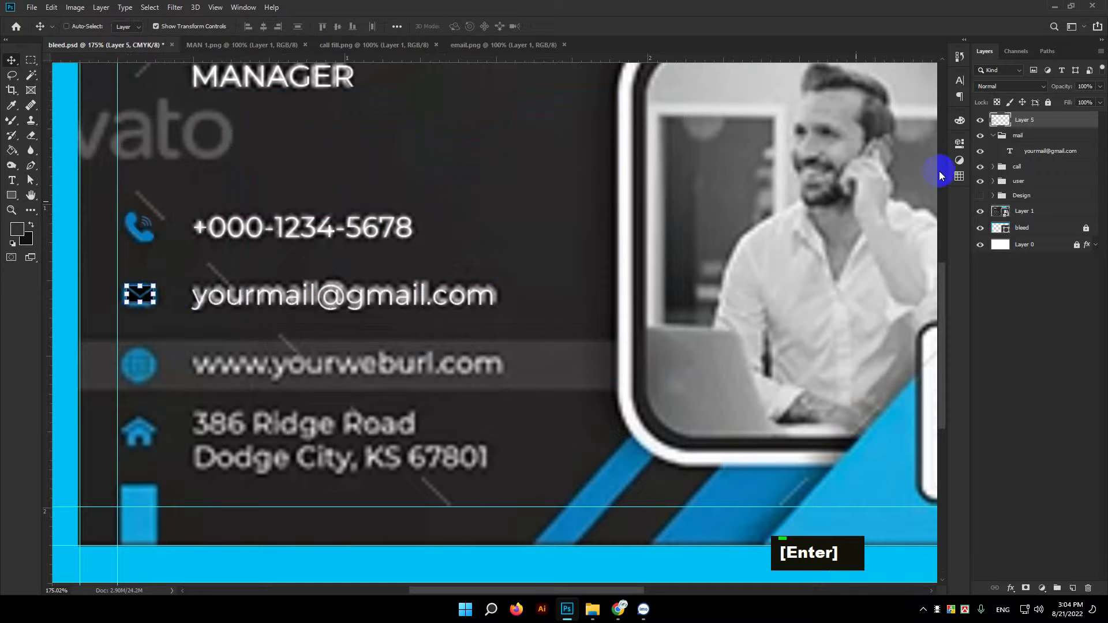
Group the envelope icon with the email text and give it a blue Color Overlay
left_click(1043, 153)
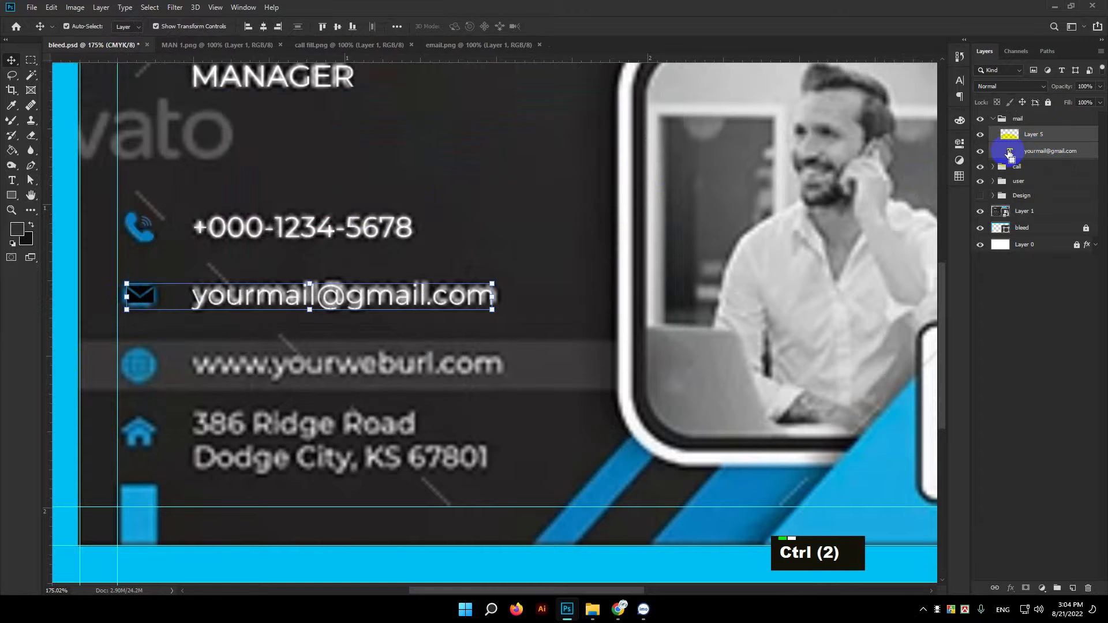
left_click(1011, 155)
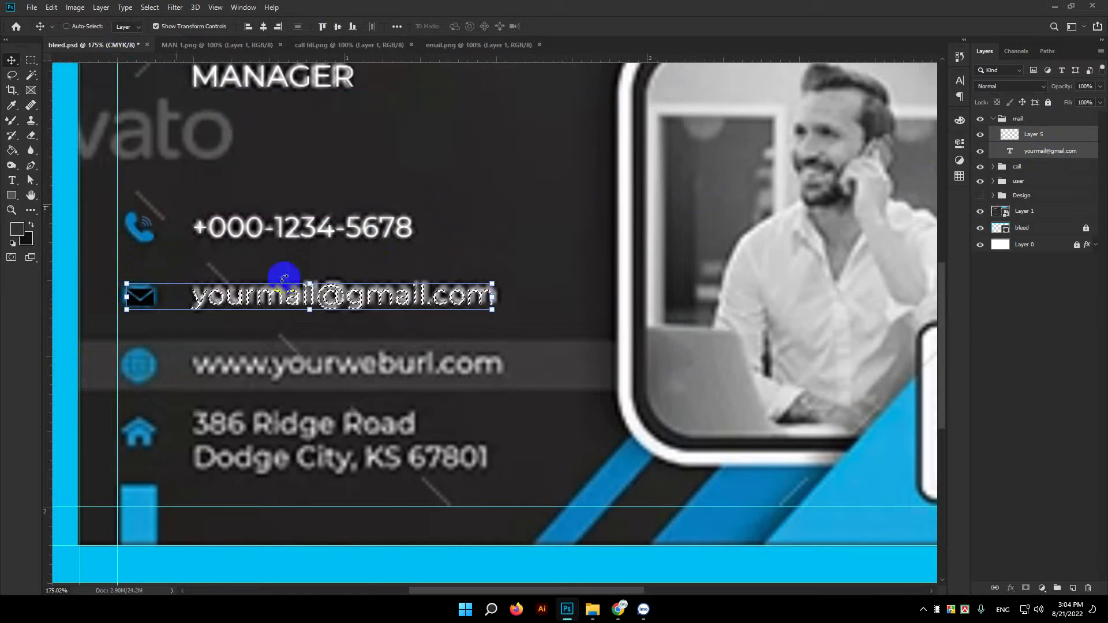
key("ctrl+d")
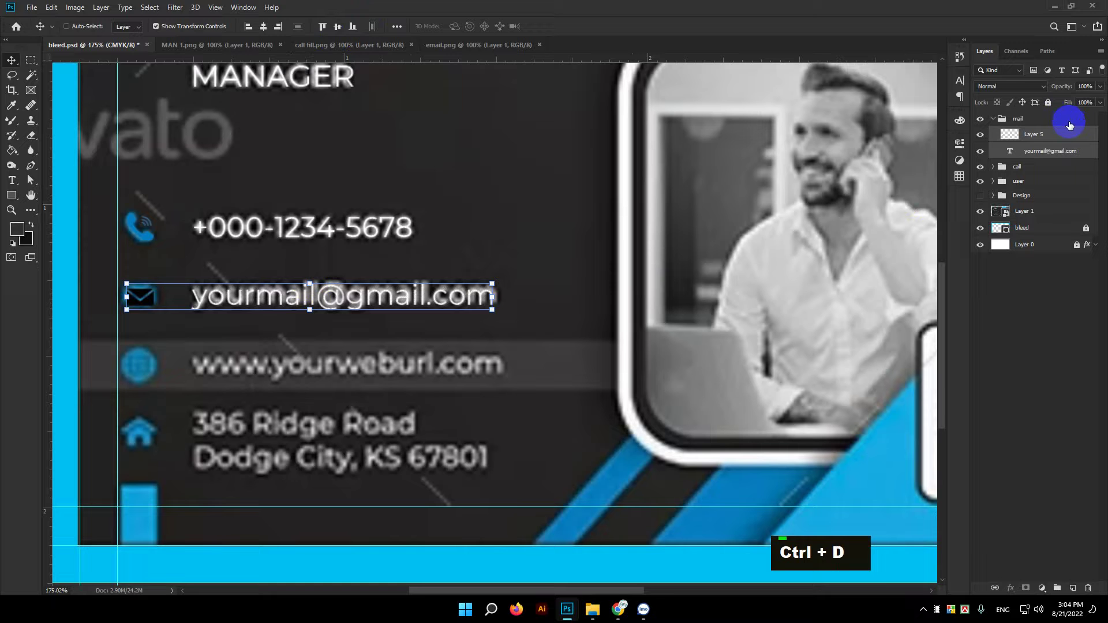
double_click(1068, 134)
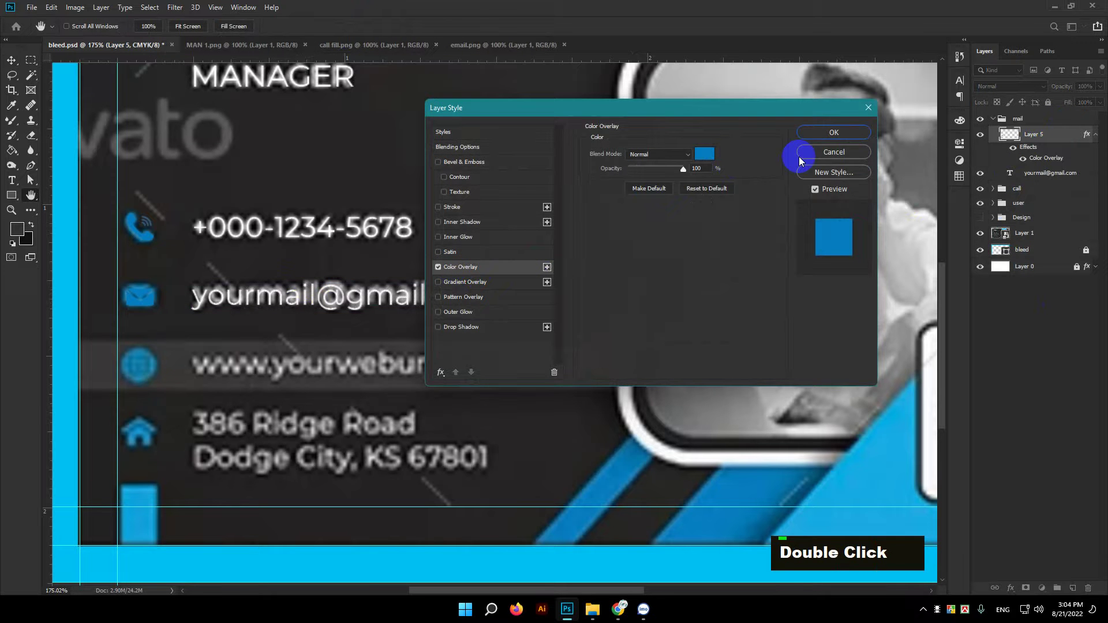
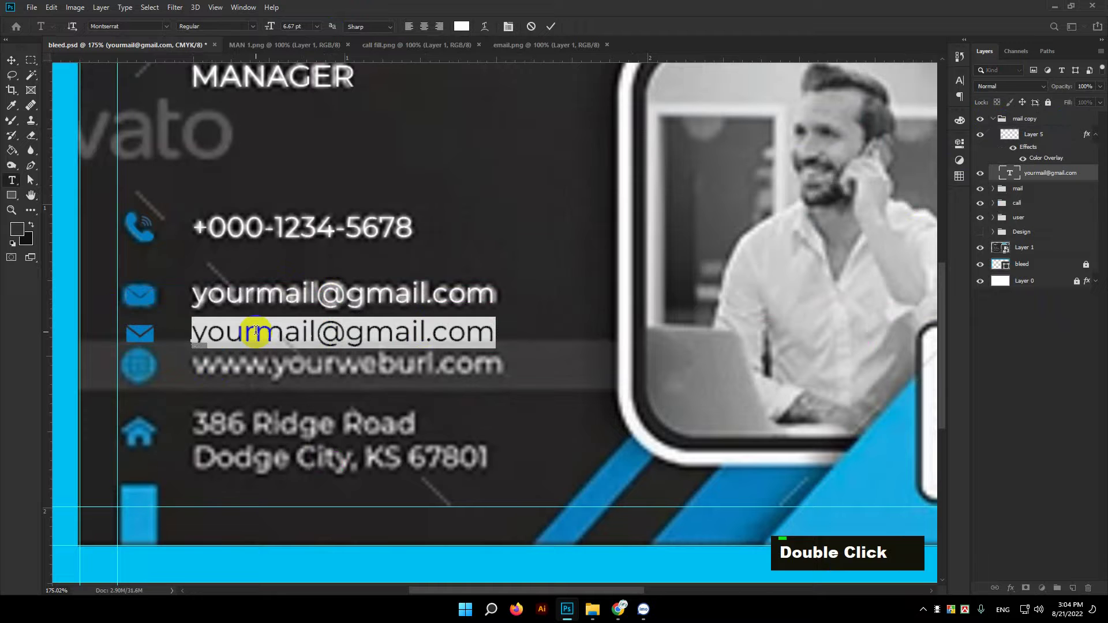
type("www")
type(".you")
type("r")
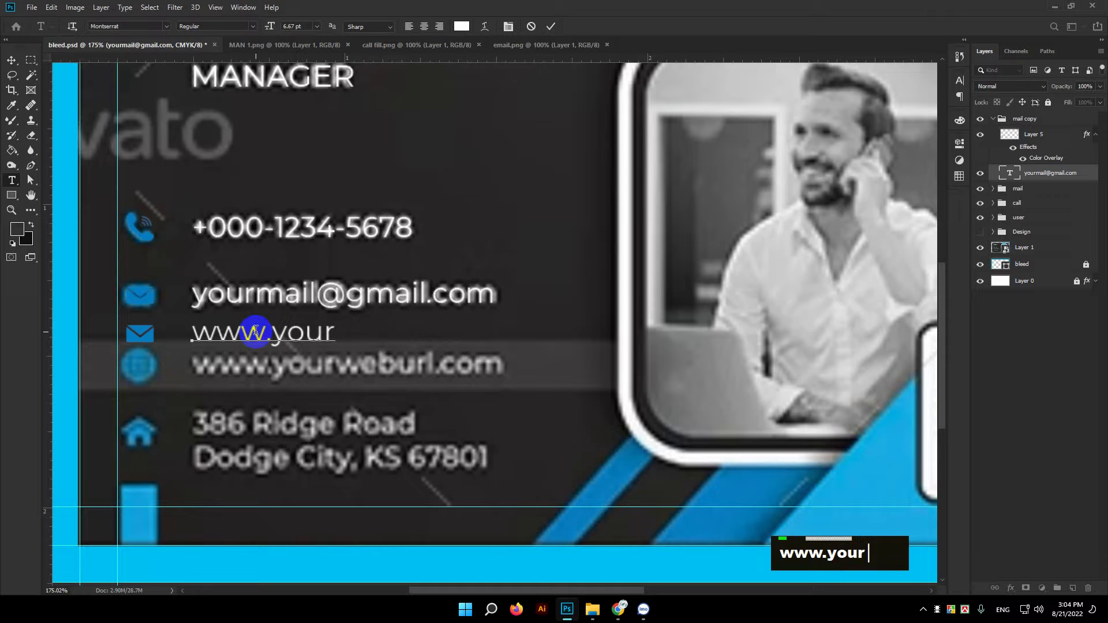
type("world.c")
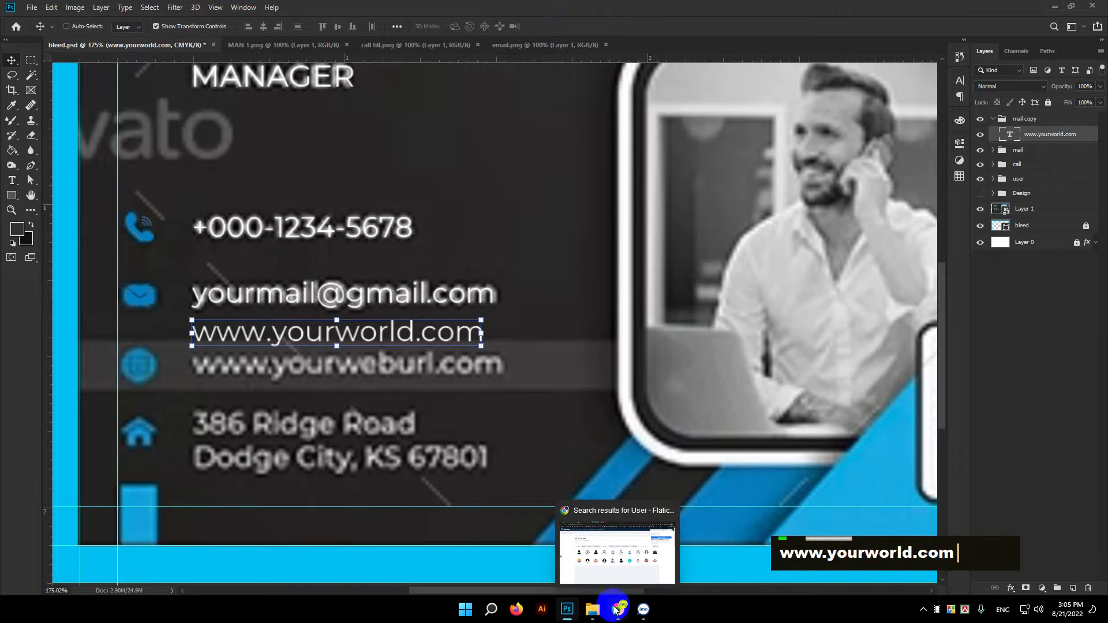
type("www.yourworld.com")
double_click(701, 525)
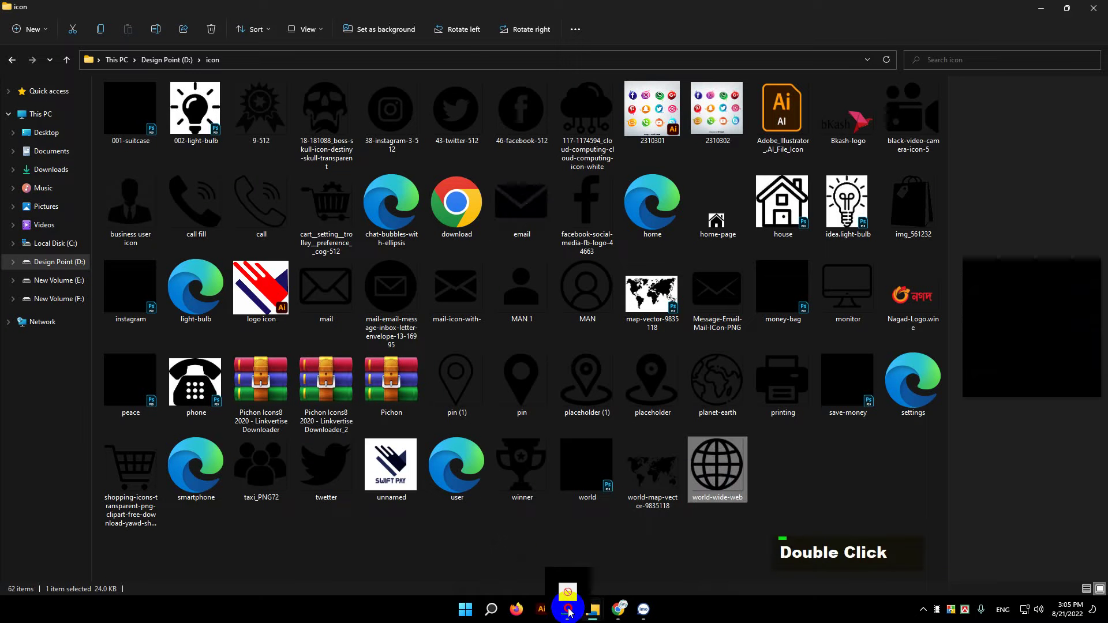
key("Right")
key("Return")
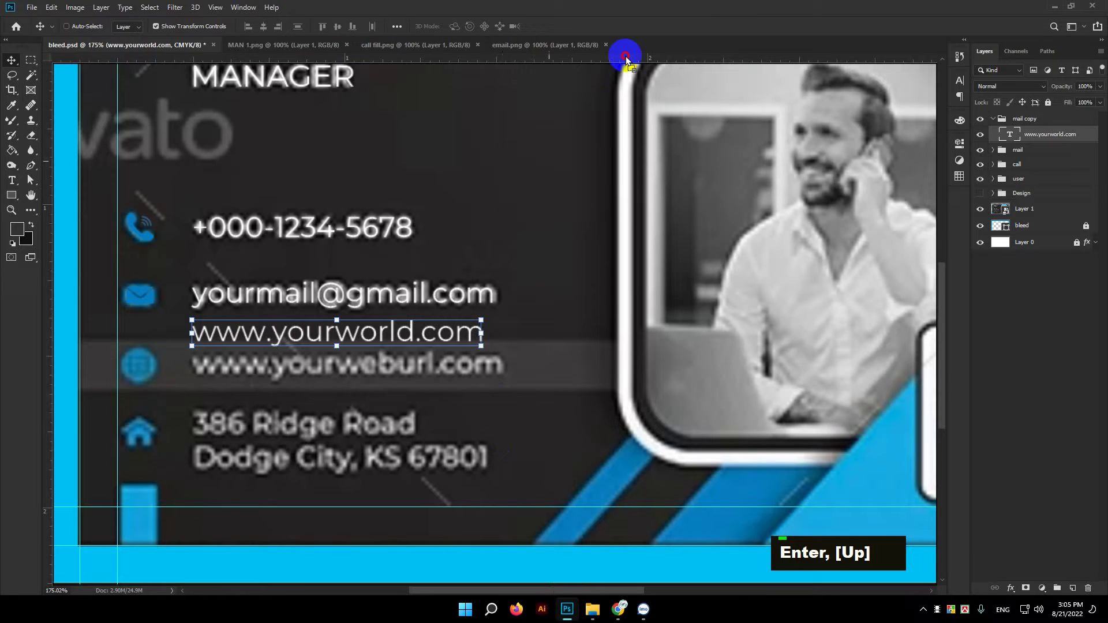
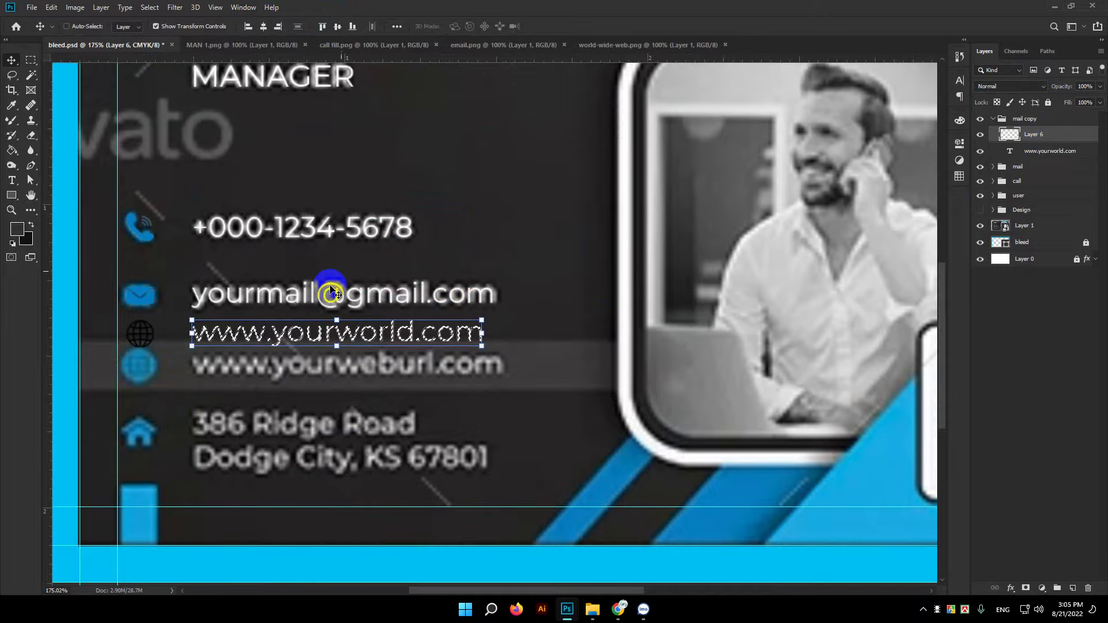
key("ctrl+d")
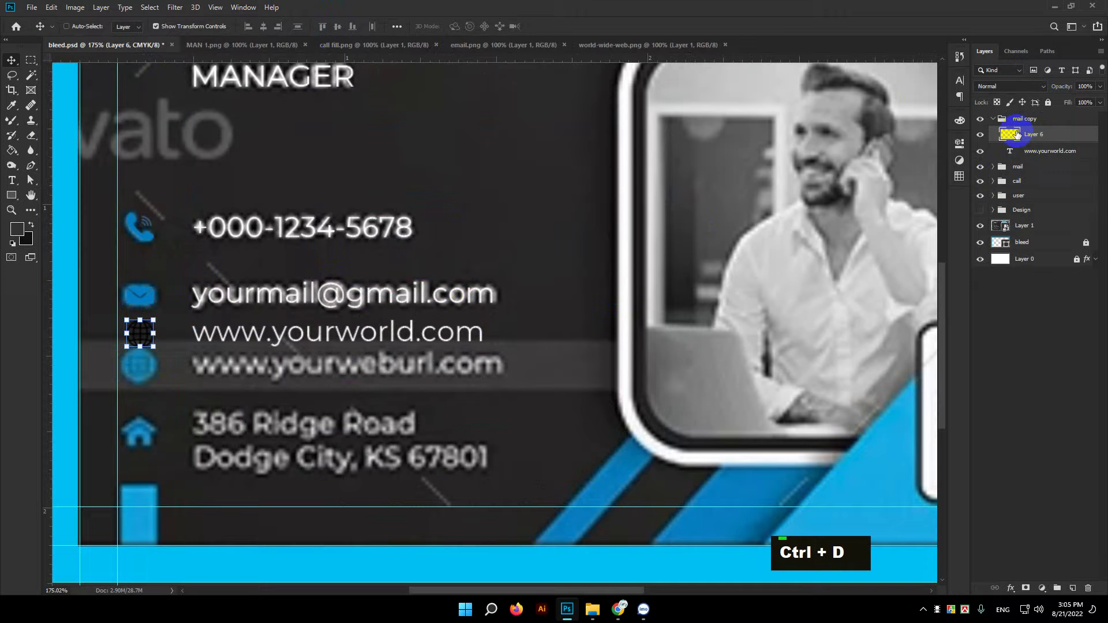
double_click(1057, 135)
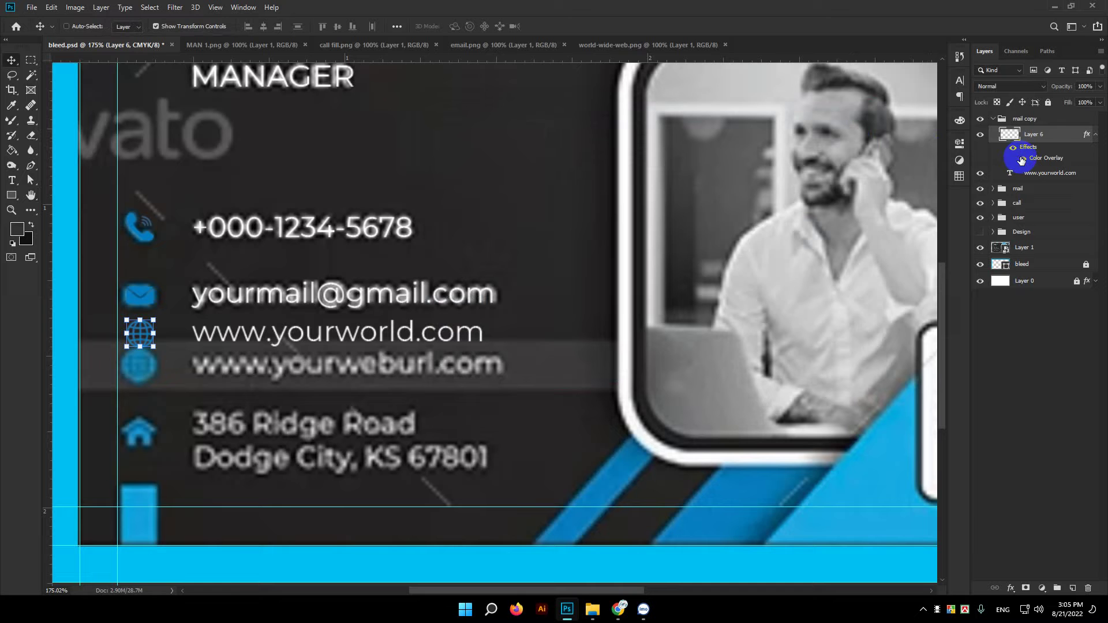
Rename the copied mail group to world
double_click(1019, 120)
type("r")
key("BackSpace")
type("wp")
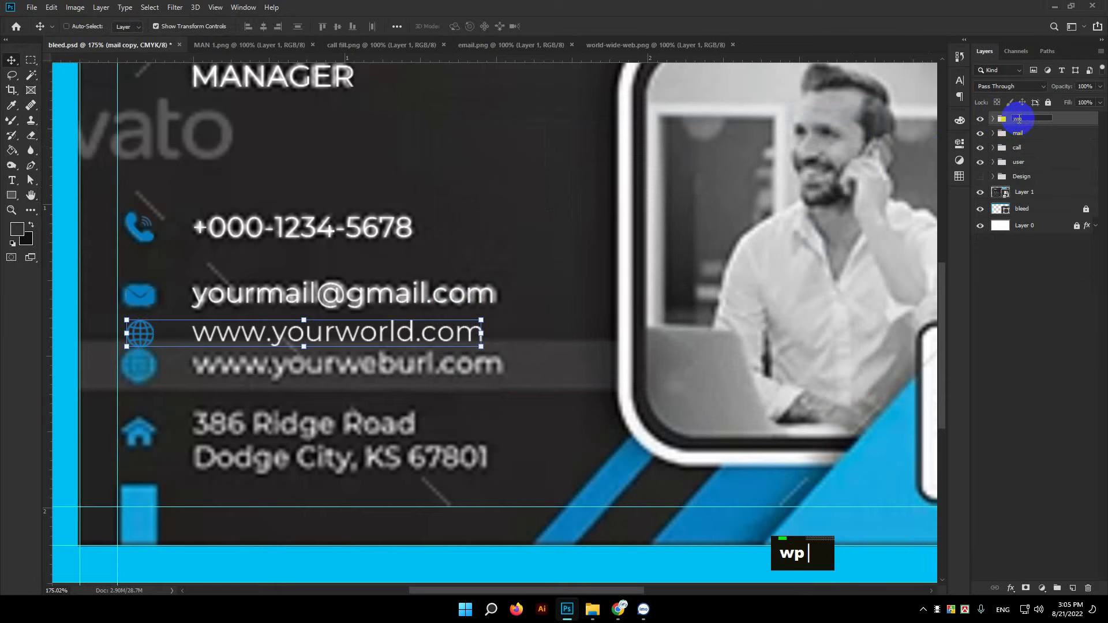
key("BackSpace")
key("BackSpace")
type("world")
key("Return")
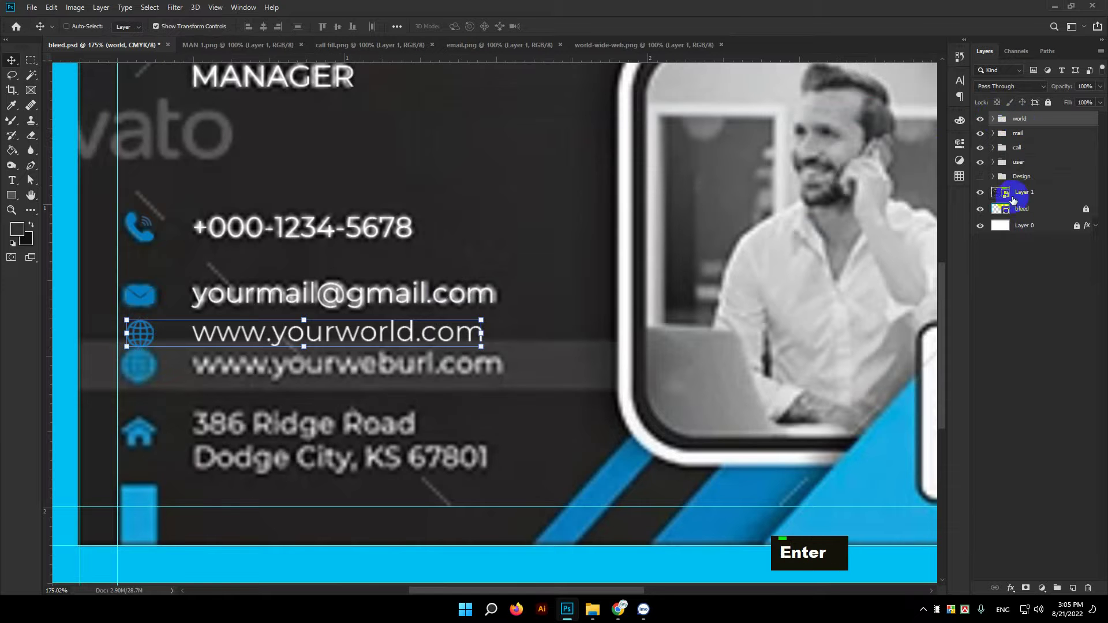
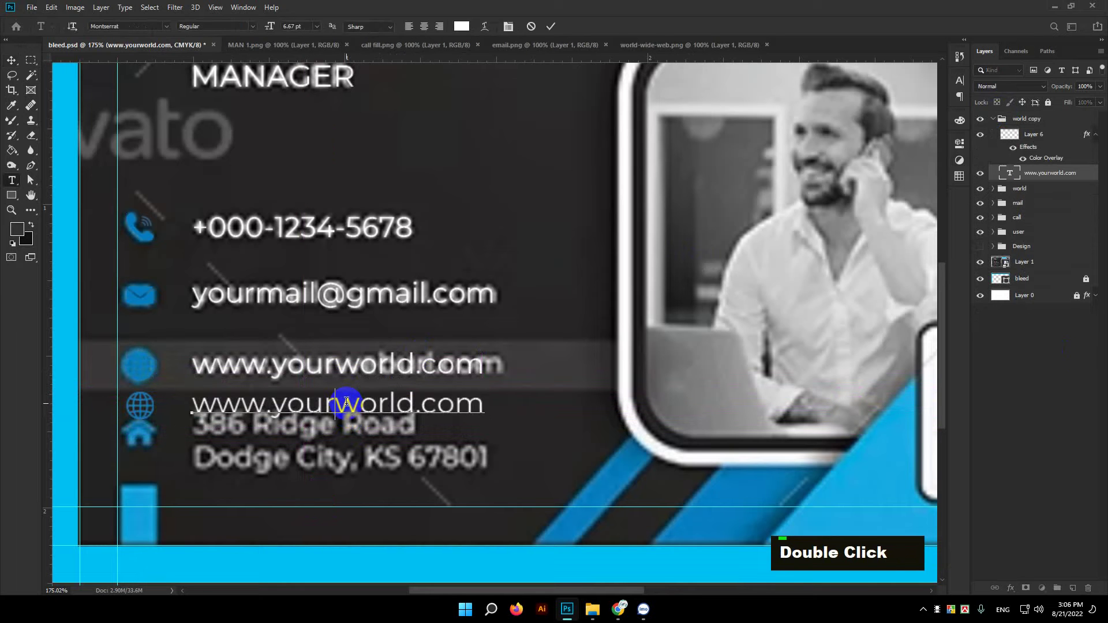
key("ctrl+a")
key("BackSpace")
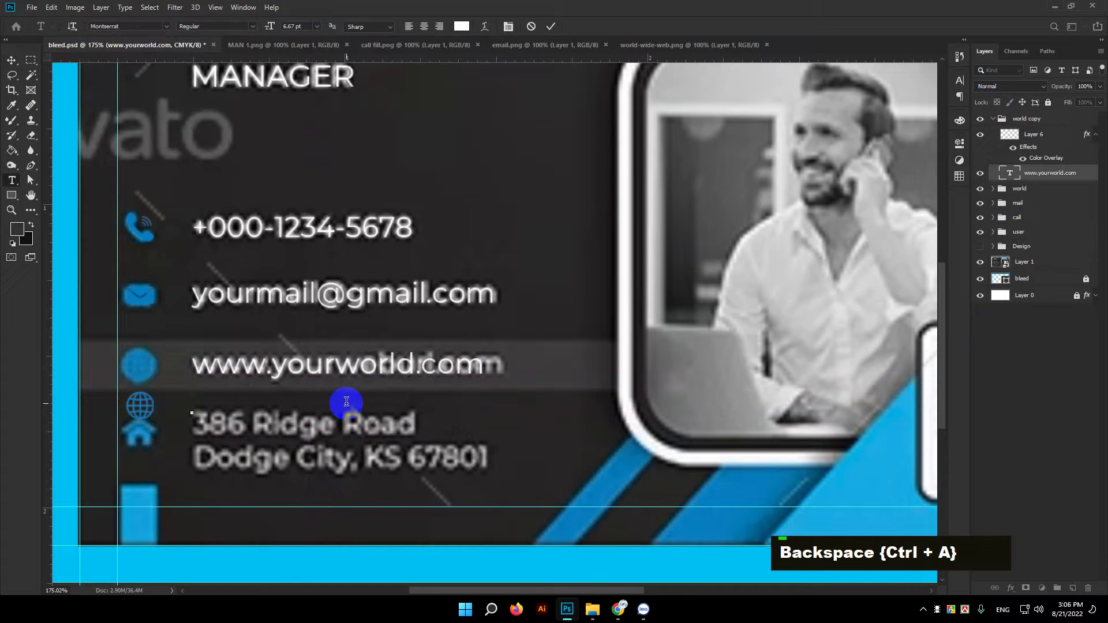
type("3")
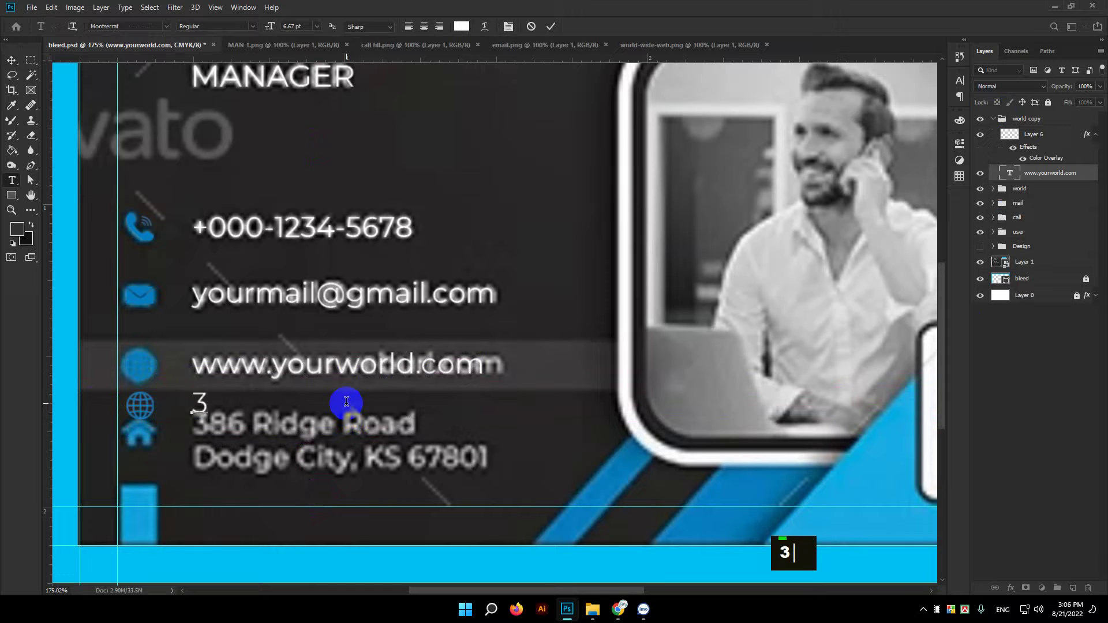
type("r")
type("idge")
type("road")
key("Return")
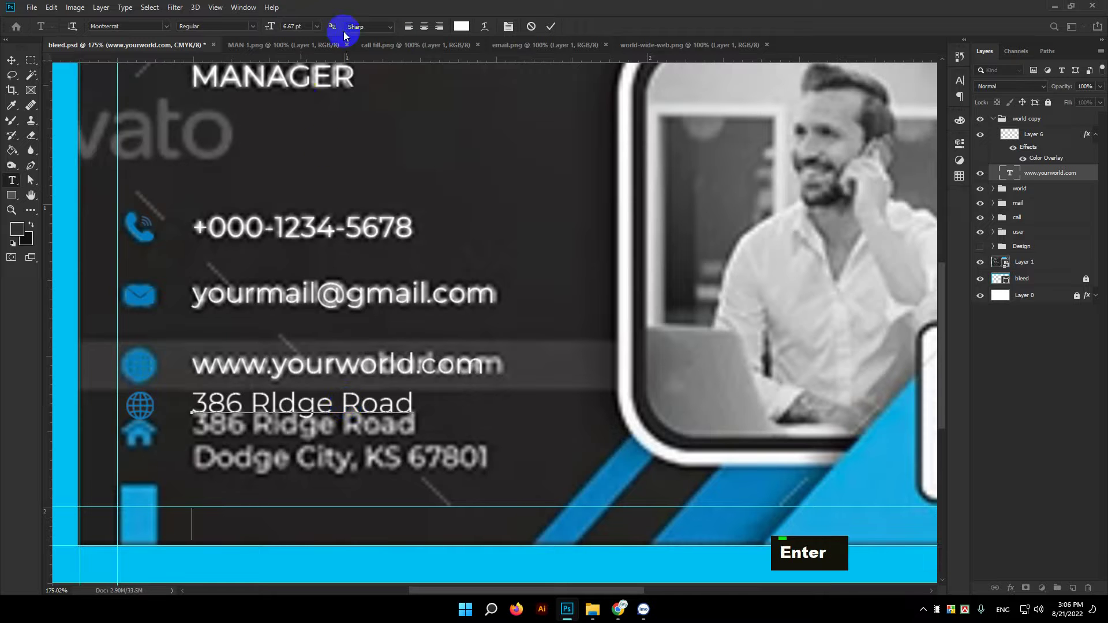
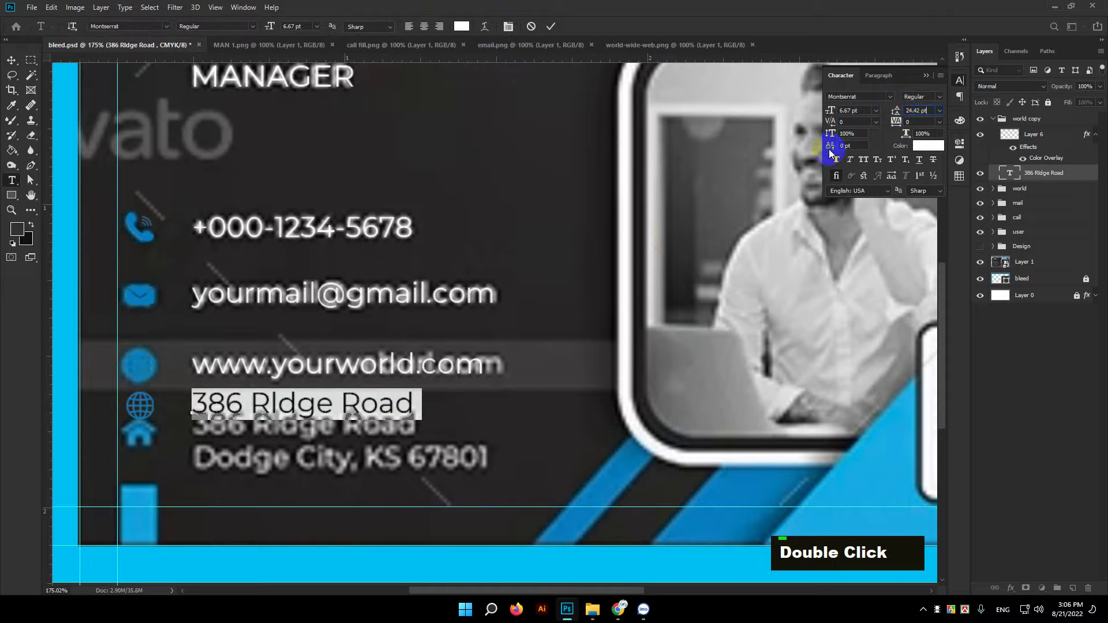
Add the second address line Dodge City,KS 67801 below it
key("Right")
key("Right")
key("BackSpace")
key("Return")
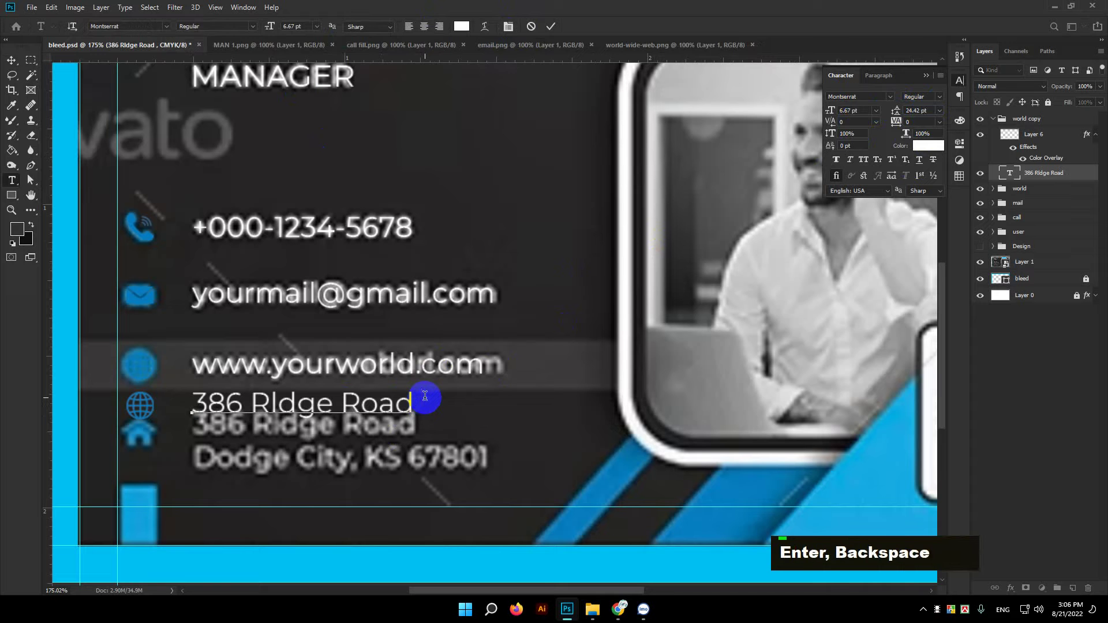
type("d")
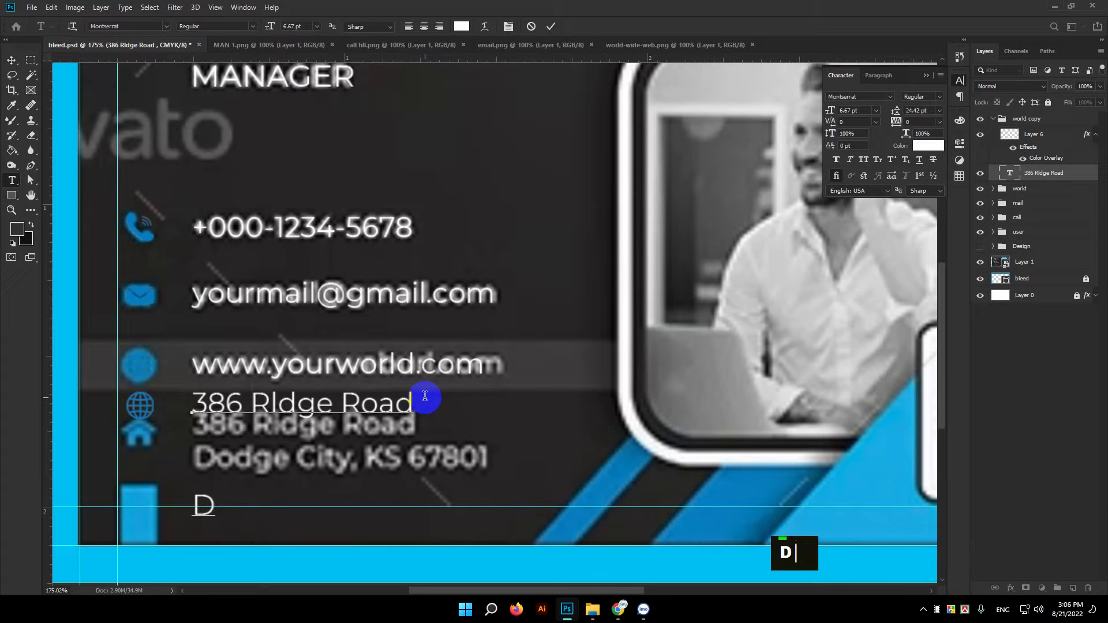
type("odge")
type("c")
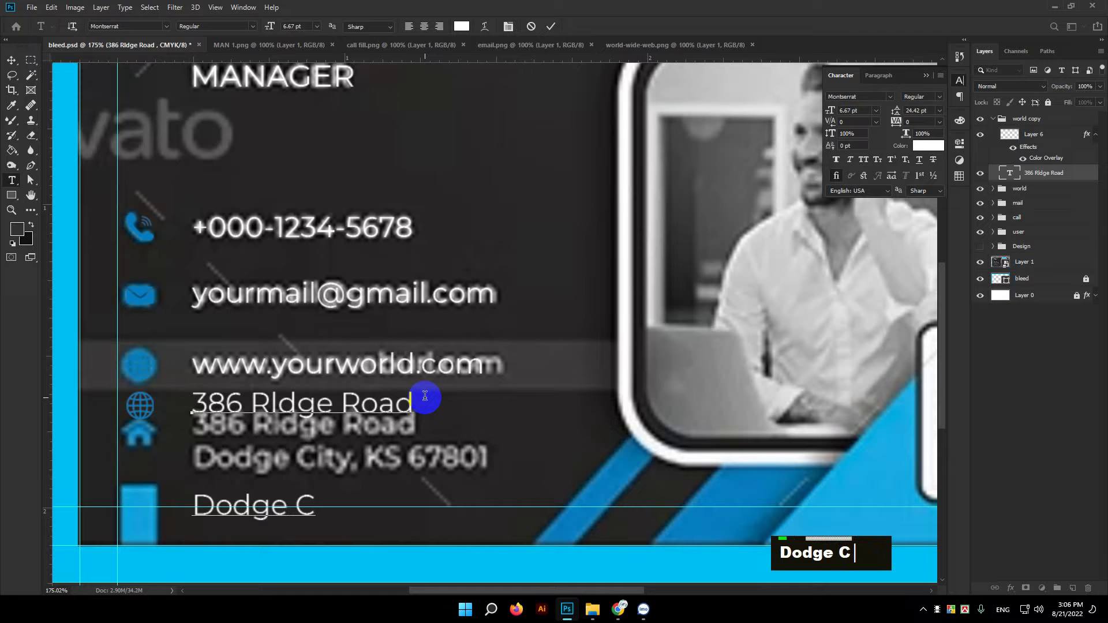
type("i")
type("ty")
type(",ks")
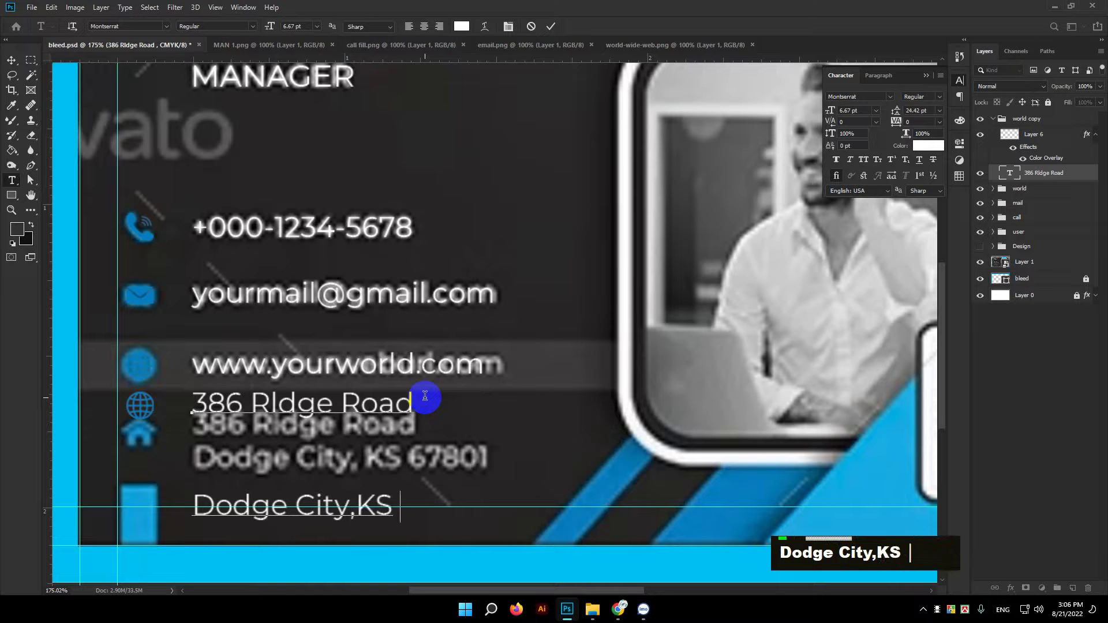
type("67")
type("8")
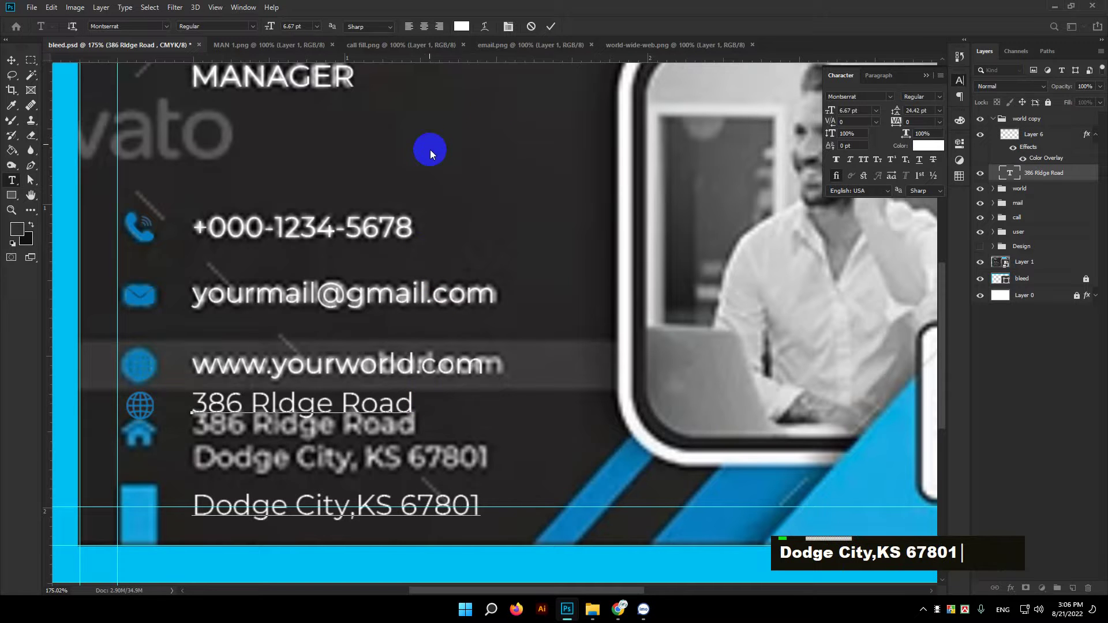
type("01")
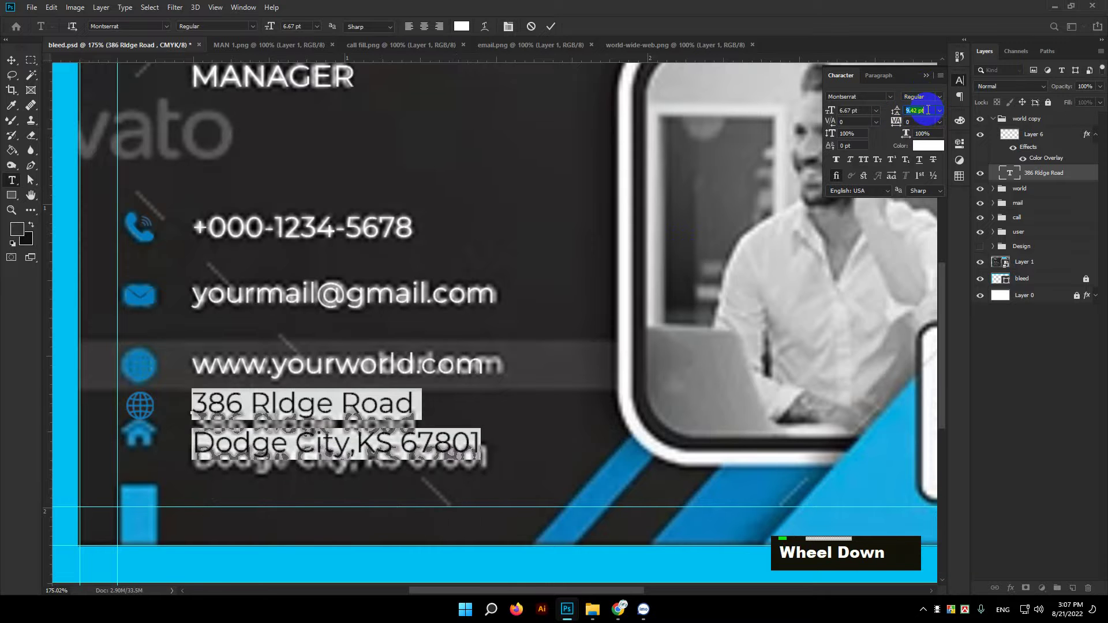
type("7801")
Tighten the leading between the two address lines in the Character panel
scroll("up", 3)
scroll("down", 3)
type("Dodge City,KS 67801")
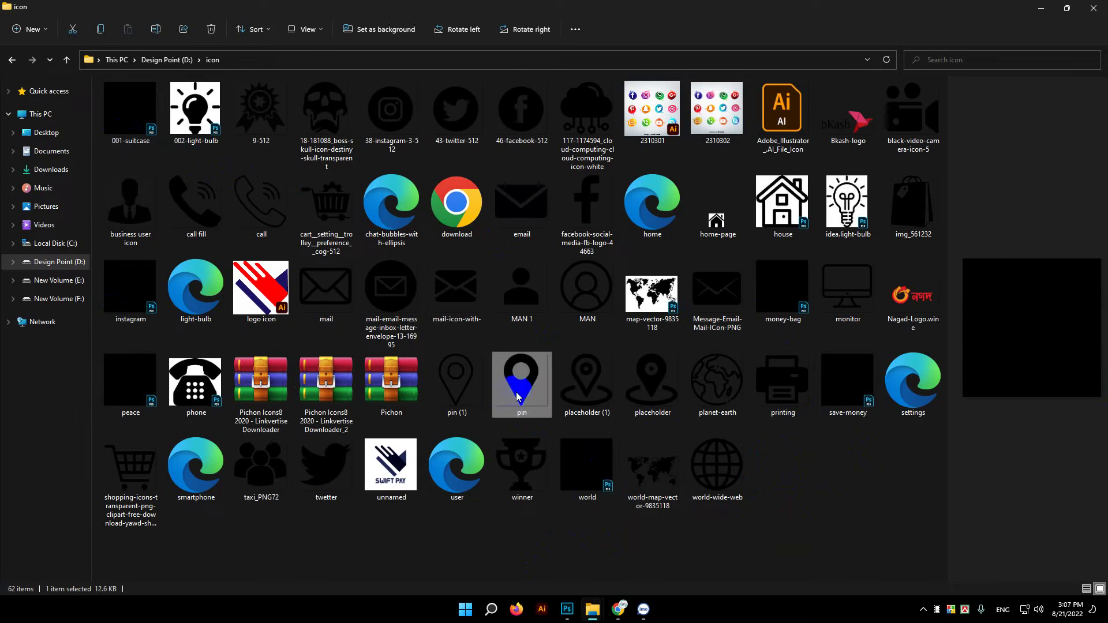
Copy the solid location pin PNG from the icon folder
double_click(517, 378)
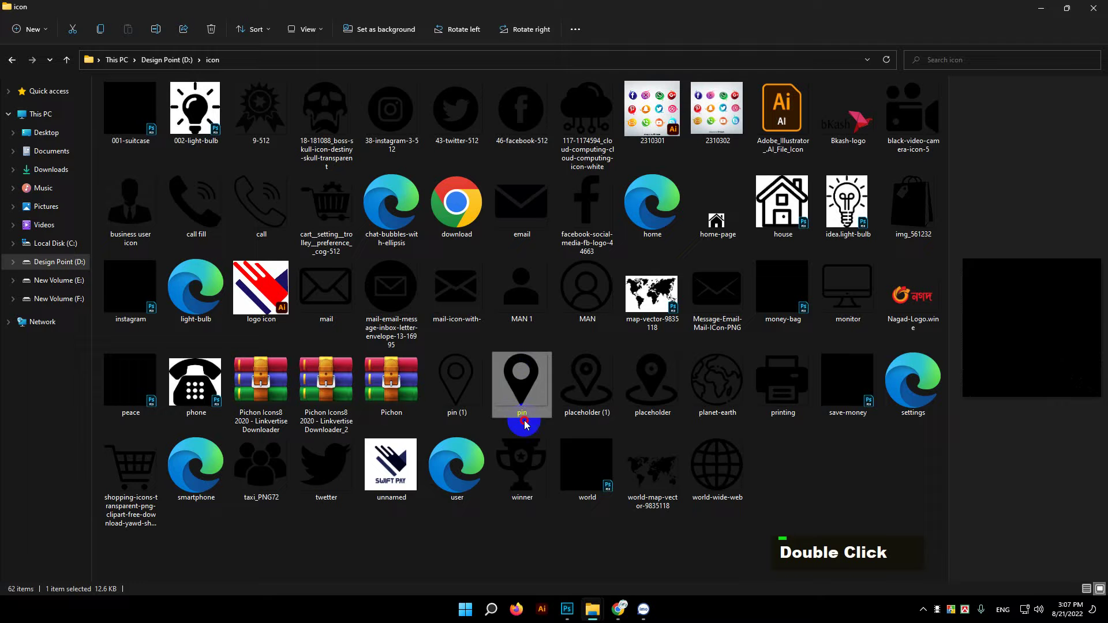
key("super+t")
key("Return")
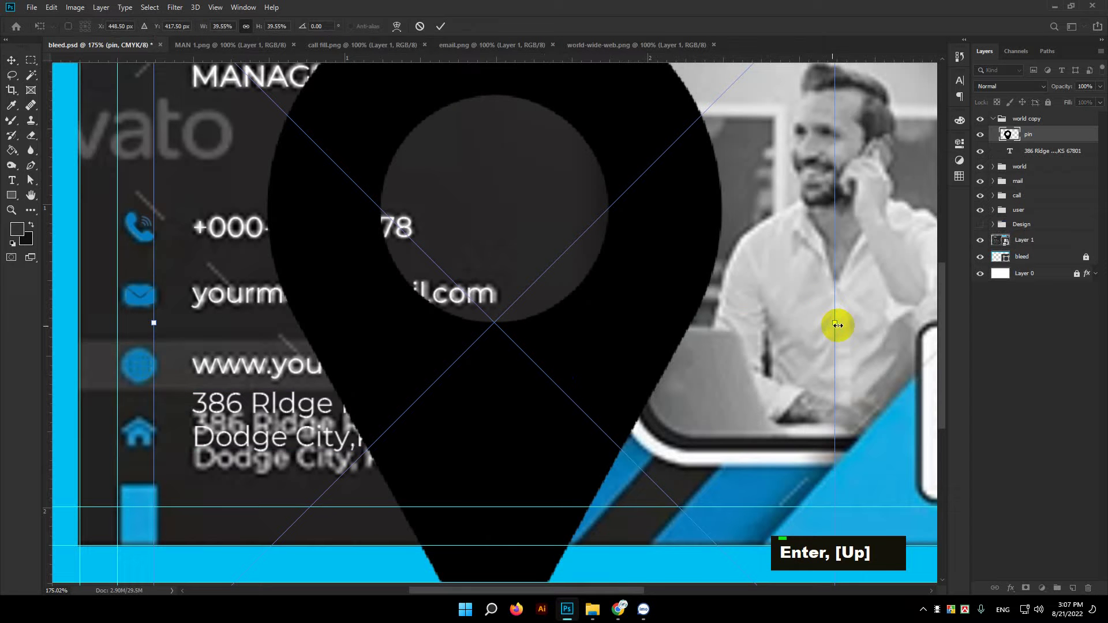
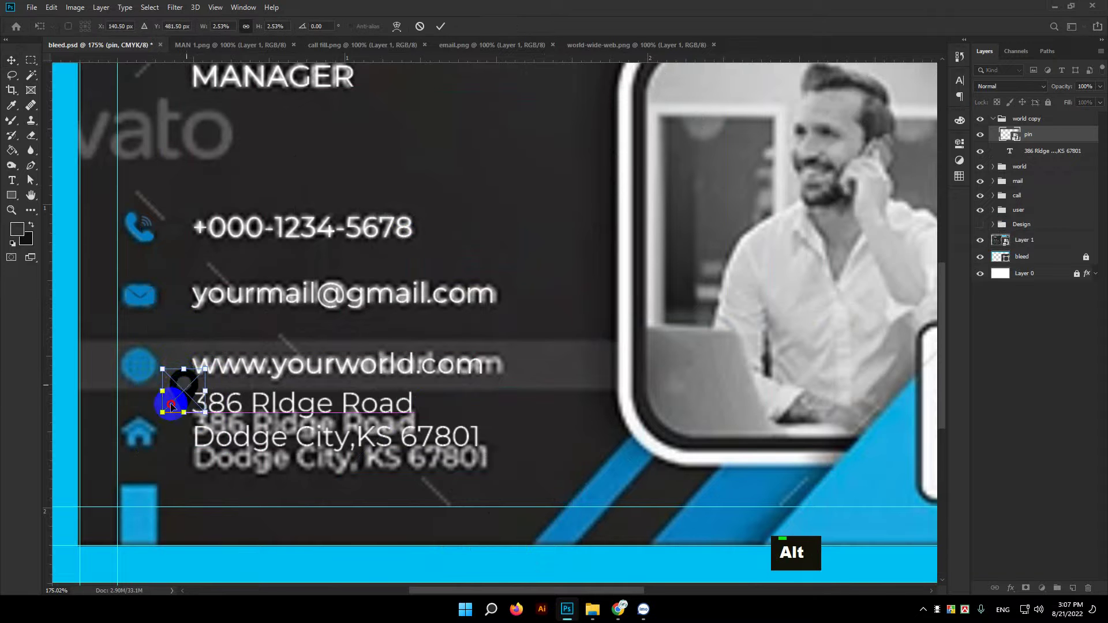
key("Return")
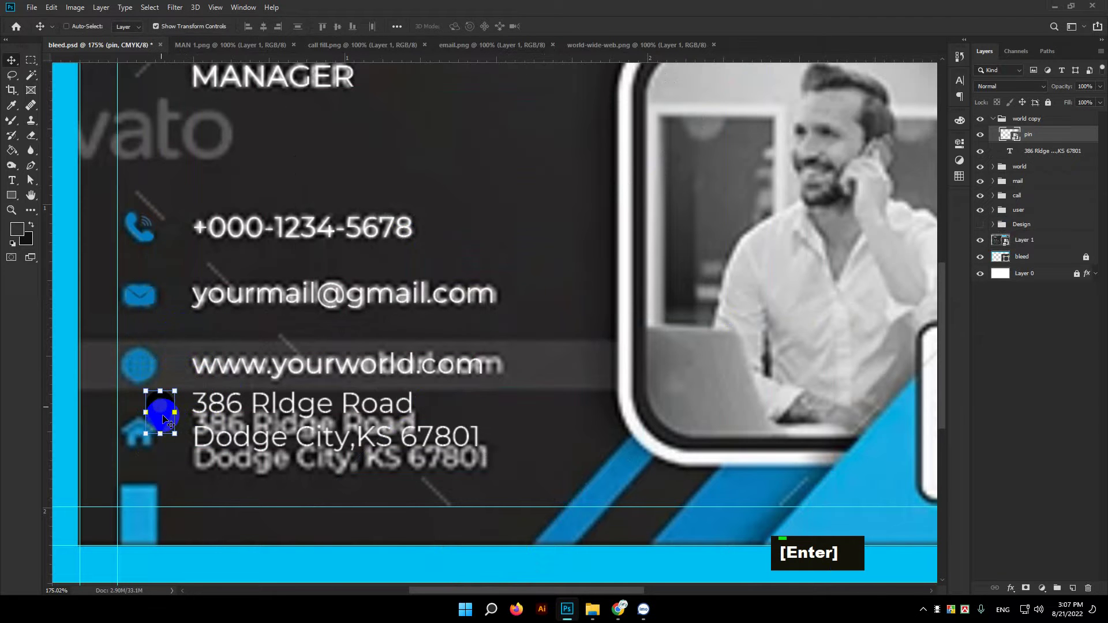
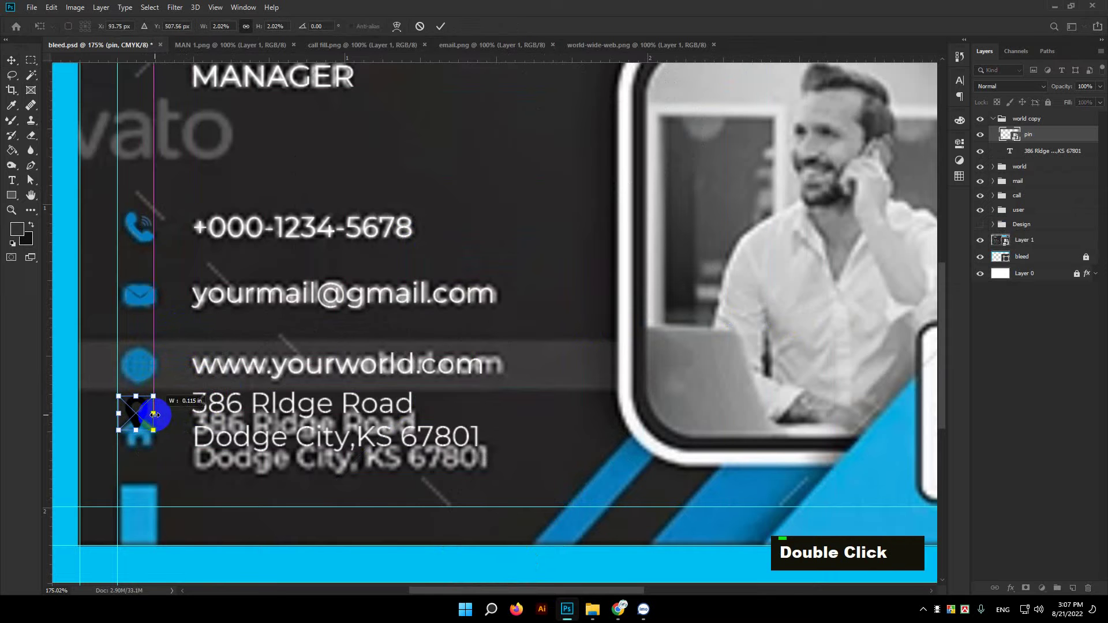
key("Return")
left_click(1017, 151)
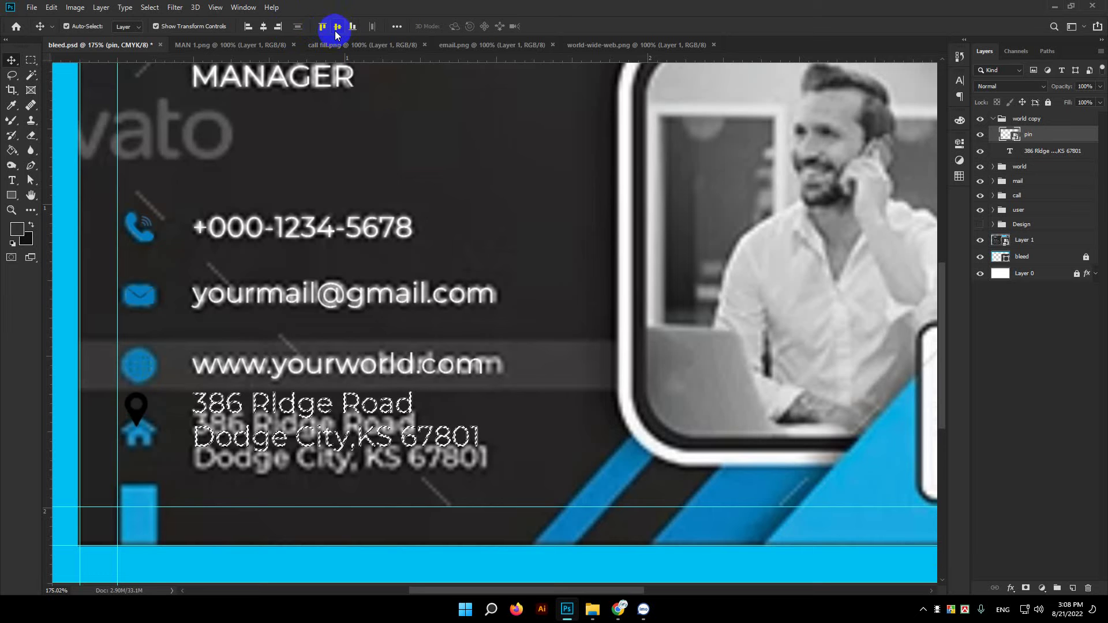
Tint the pin blue with a Color Overlay and rename its group lovation
key("ctrl+d")
key("Down")
double_click(1080, 135)
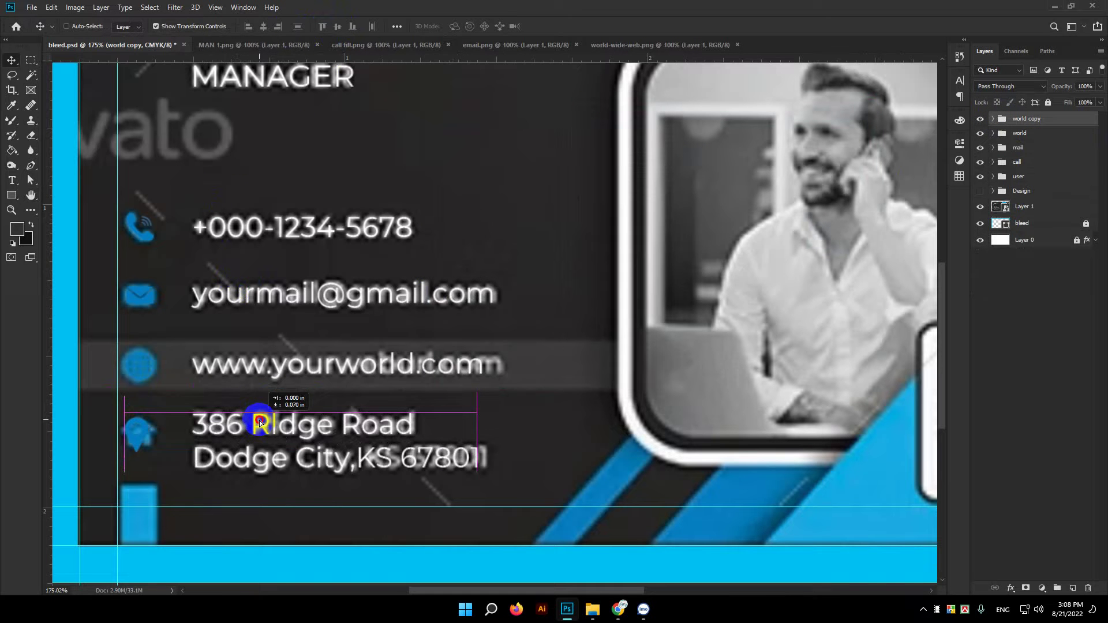
double_click(1034, 121)
type("lovation")
key("Return")
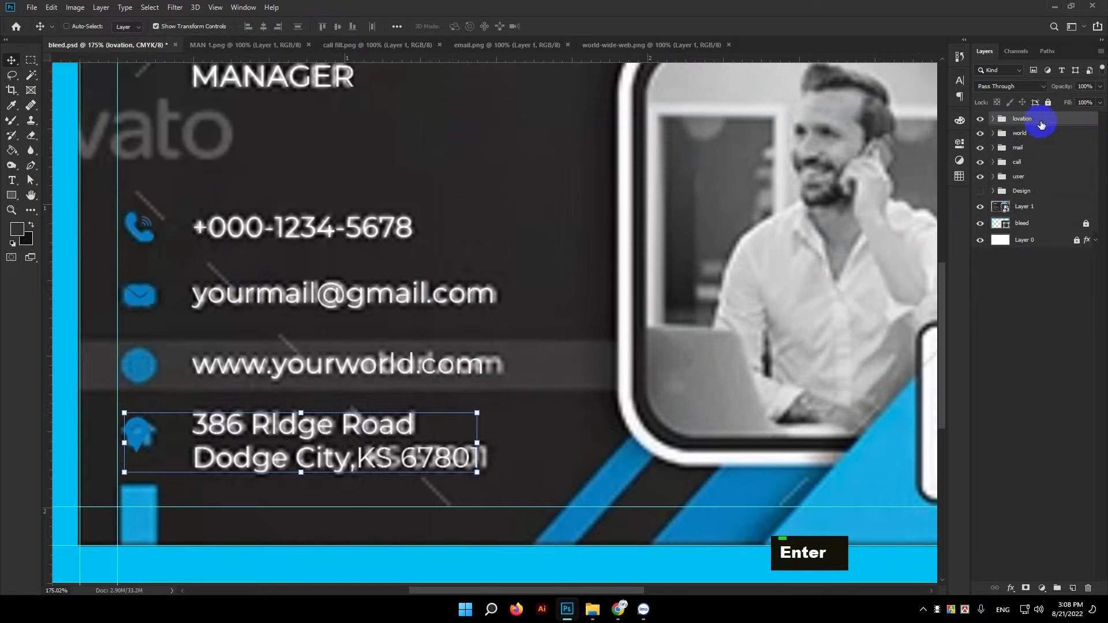
scroll("down", 3)
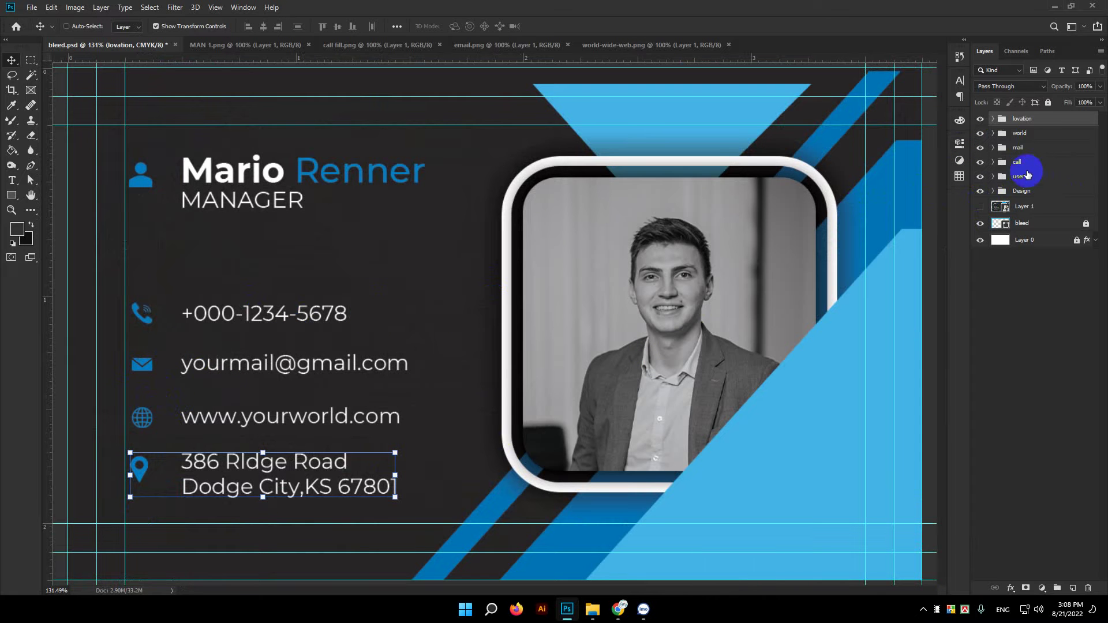
left_click(1025, 162)
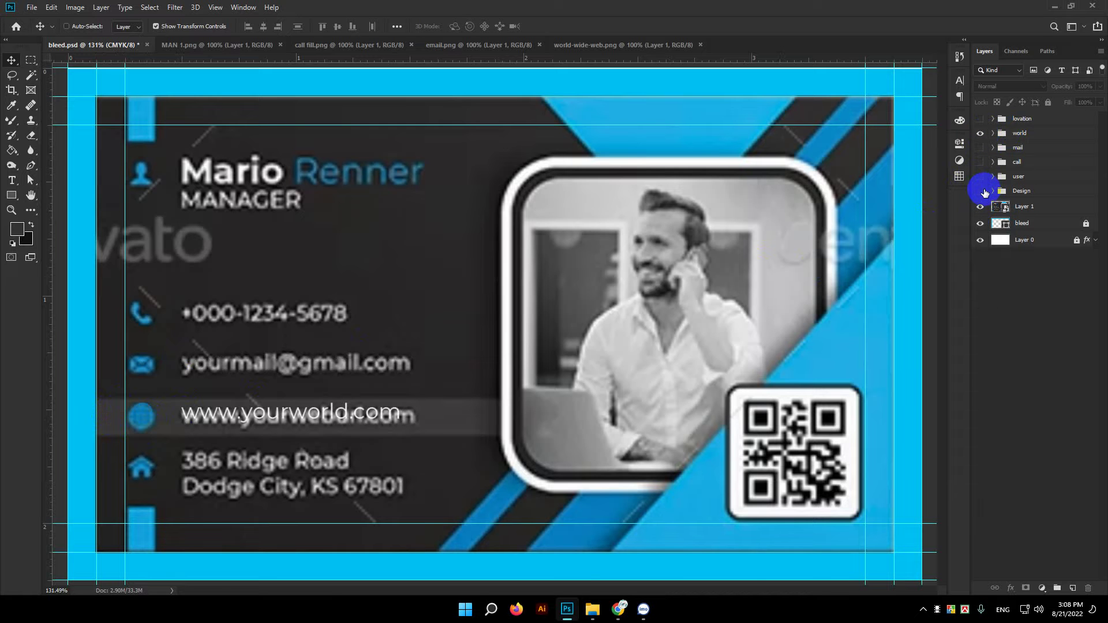
scroll("up", 3)
Draw a grey rectangle over the website row from the globe icon past the text
key("space")
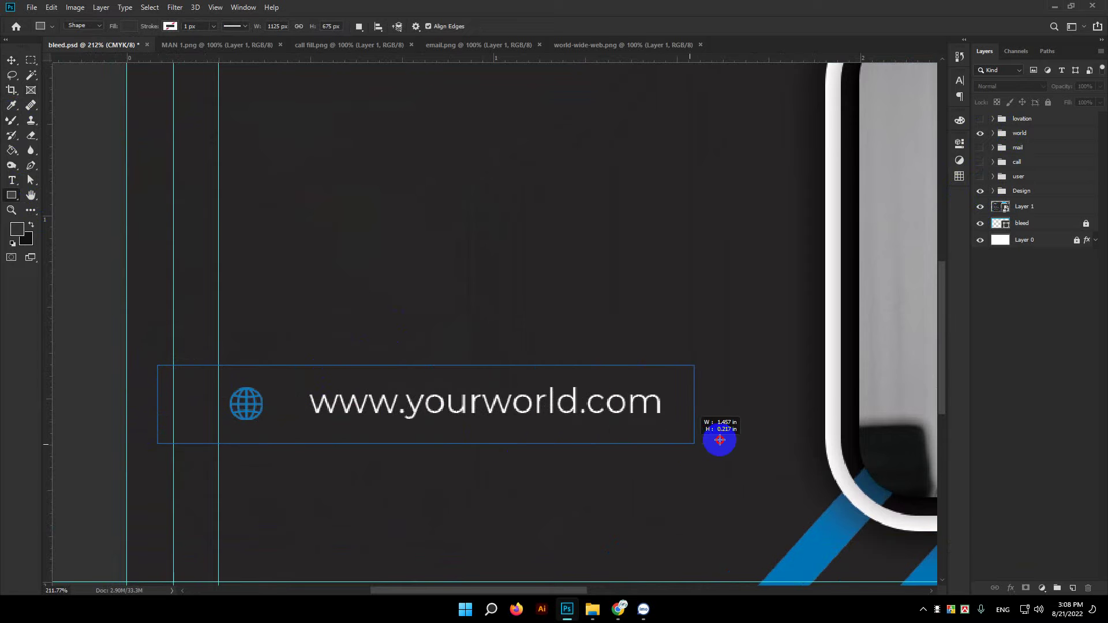
key("space")
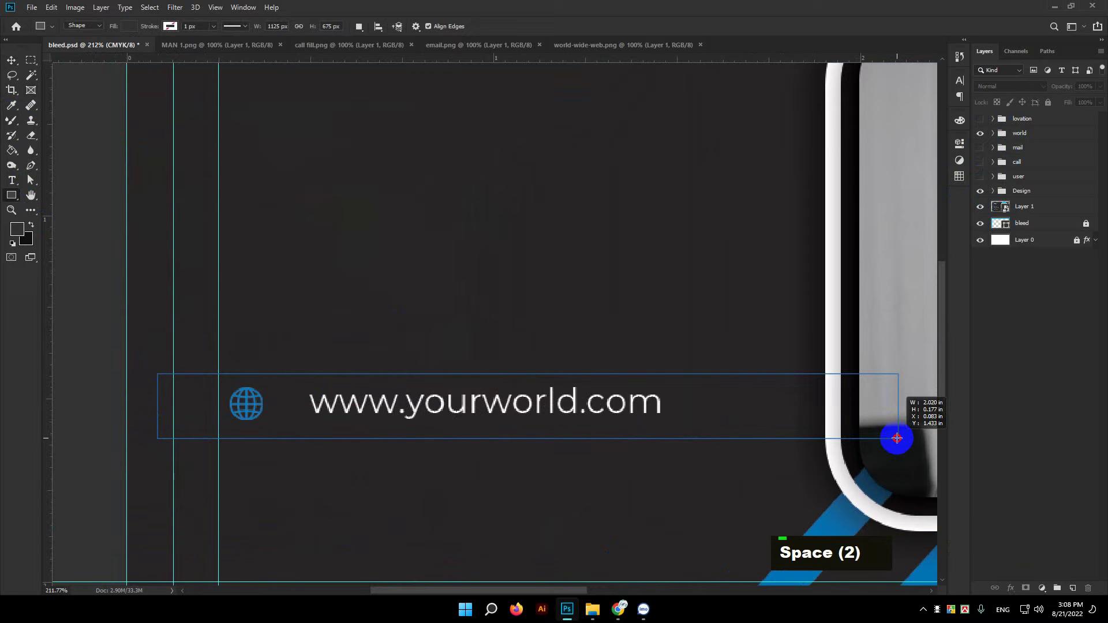
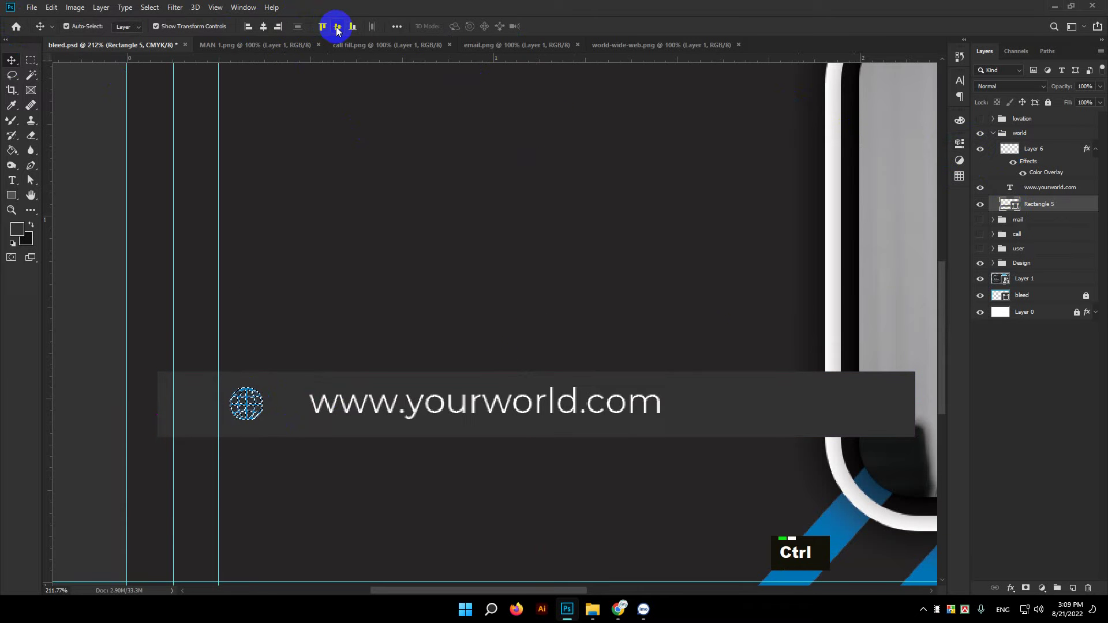
key("ctrl+d")
scroll("down", 3)
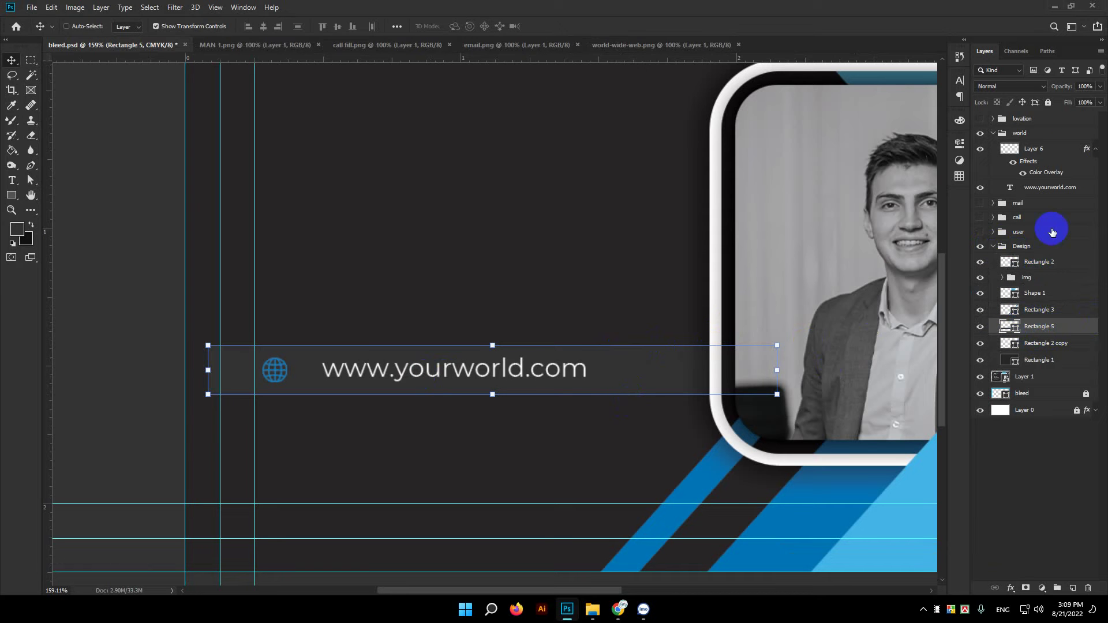
Move the bar into the Design group and lower its Opacity to make it translucent
double_click(1090, 103)
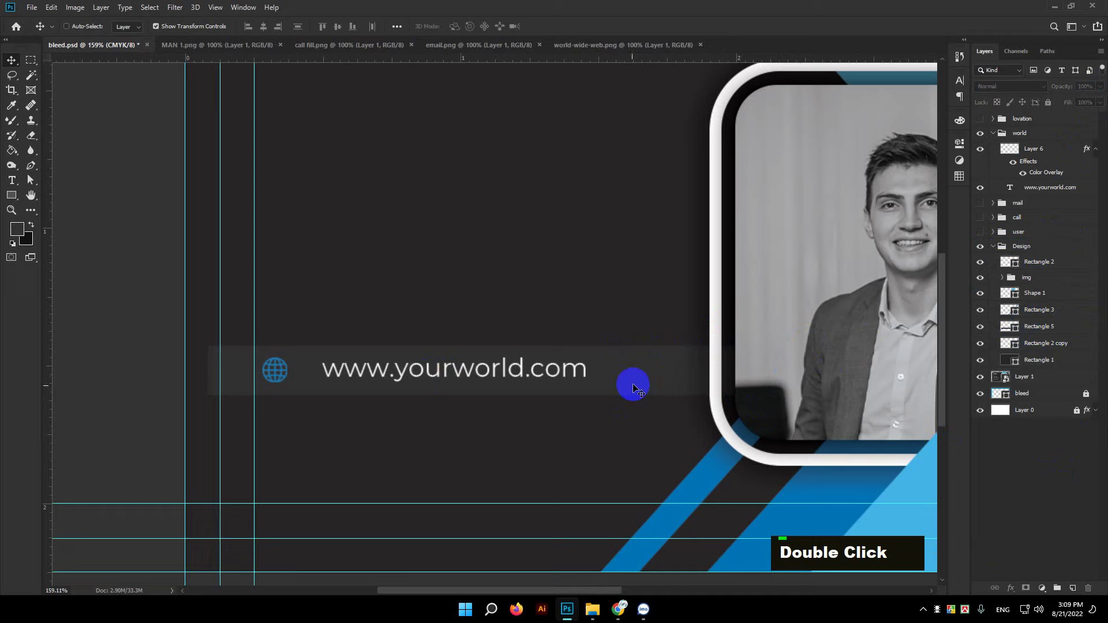
left_click(611, 385)
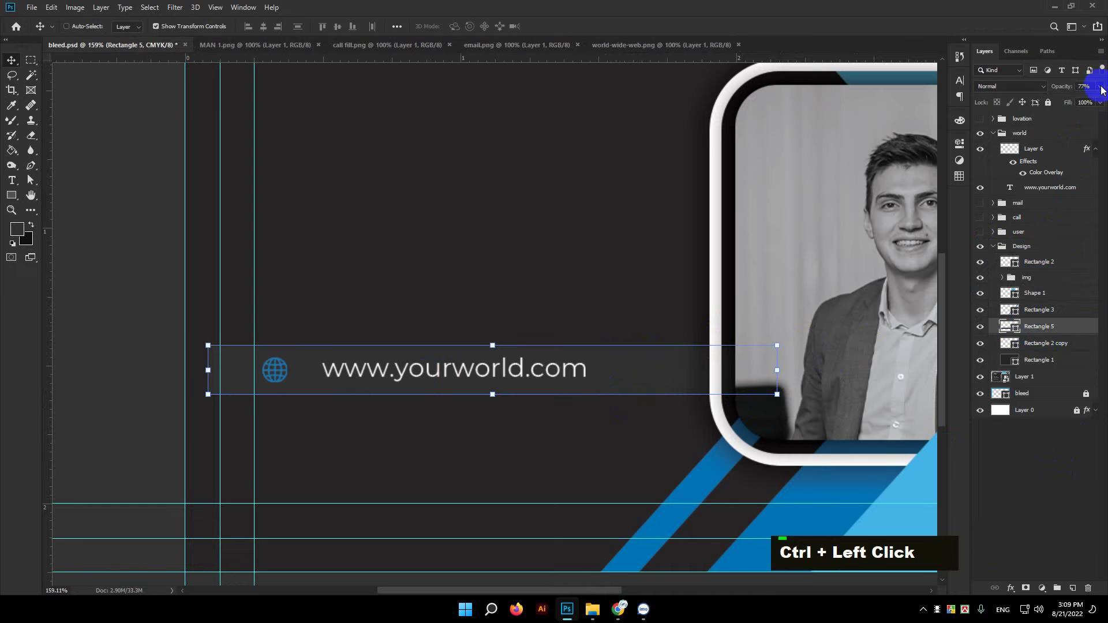
double_click(1082, 101)
scroll("down", 3)
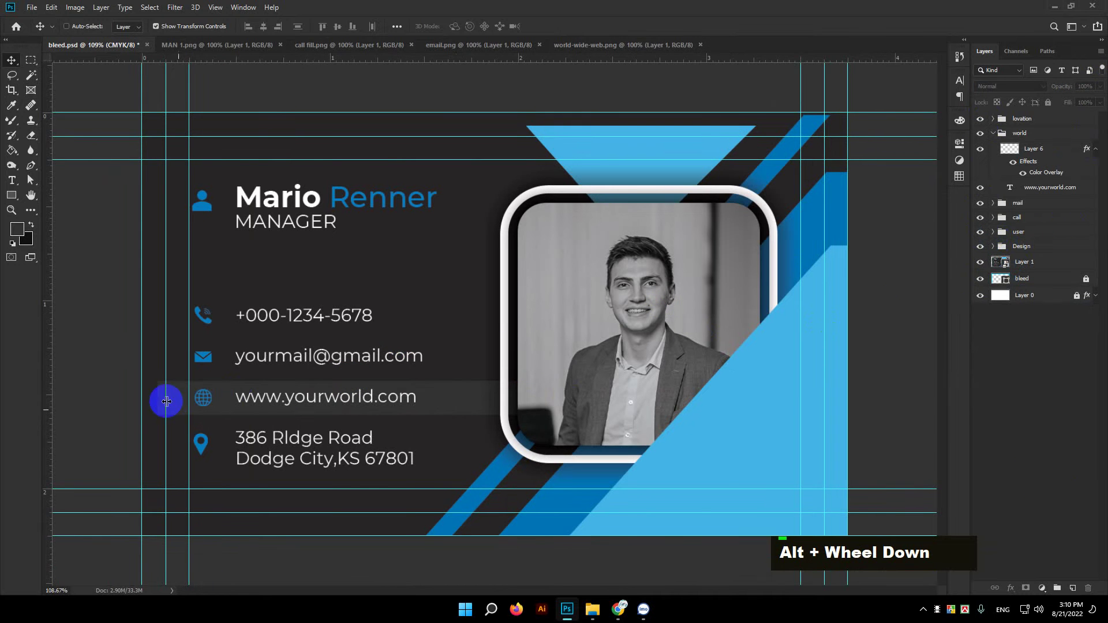
Draw a short blue vertical bar at the top of the card's left side
key("space")
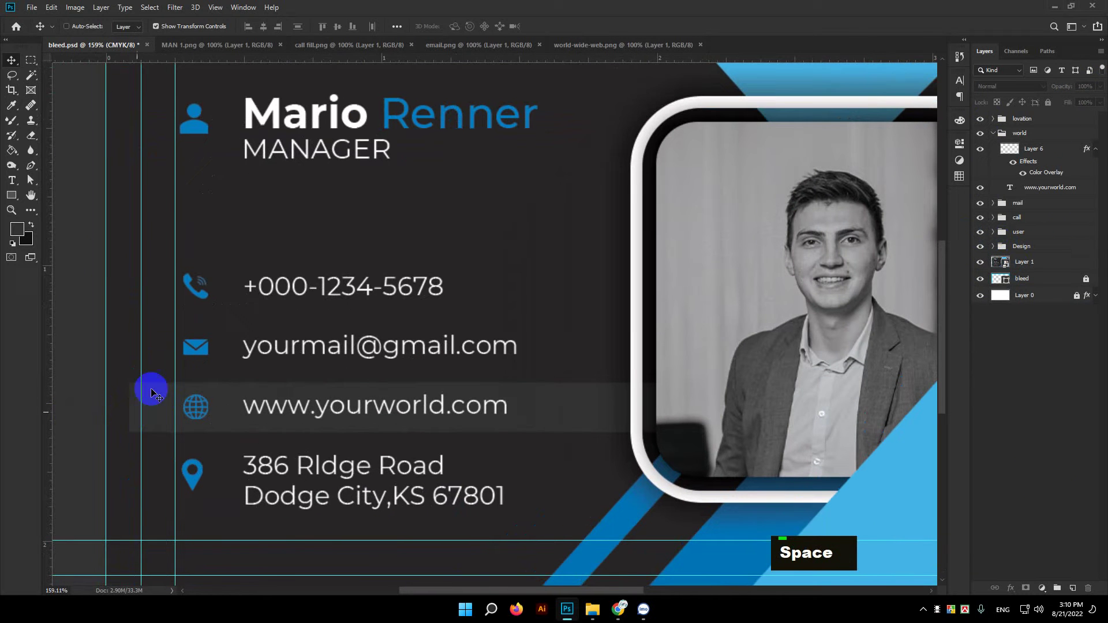
key("space")
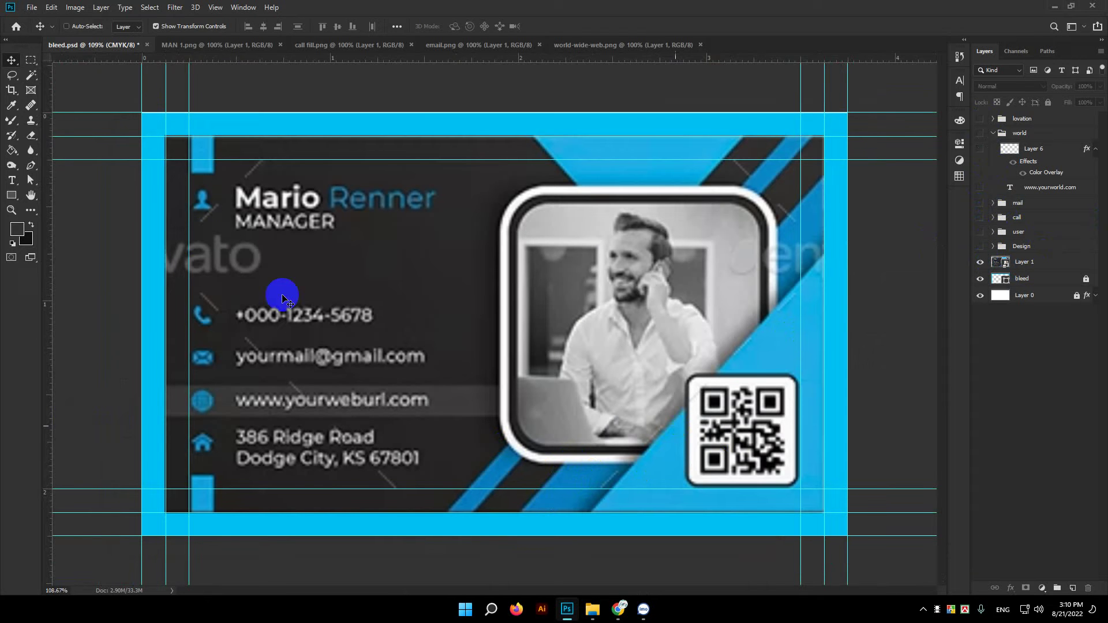
scroll("up", 3)
key("space")
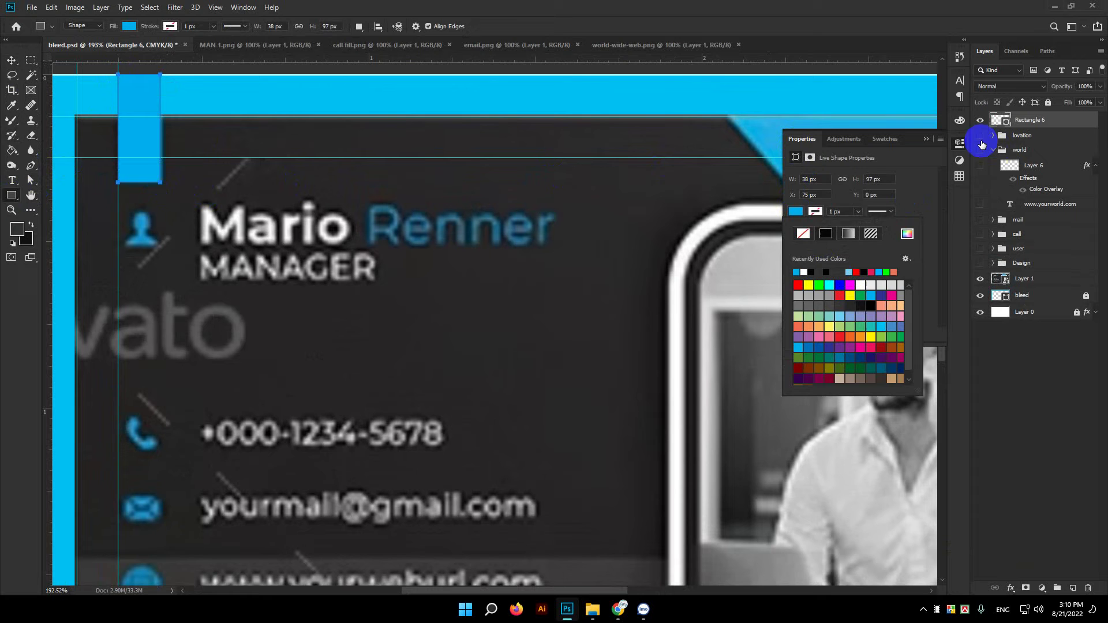
scroll("down", 3)
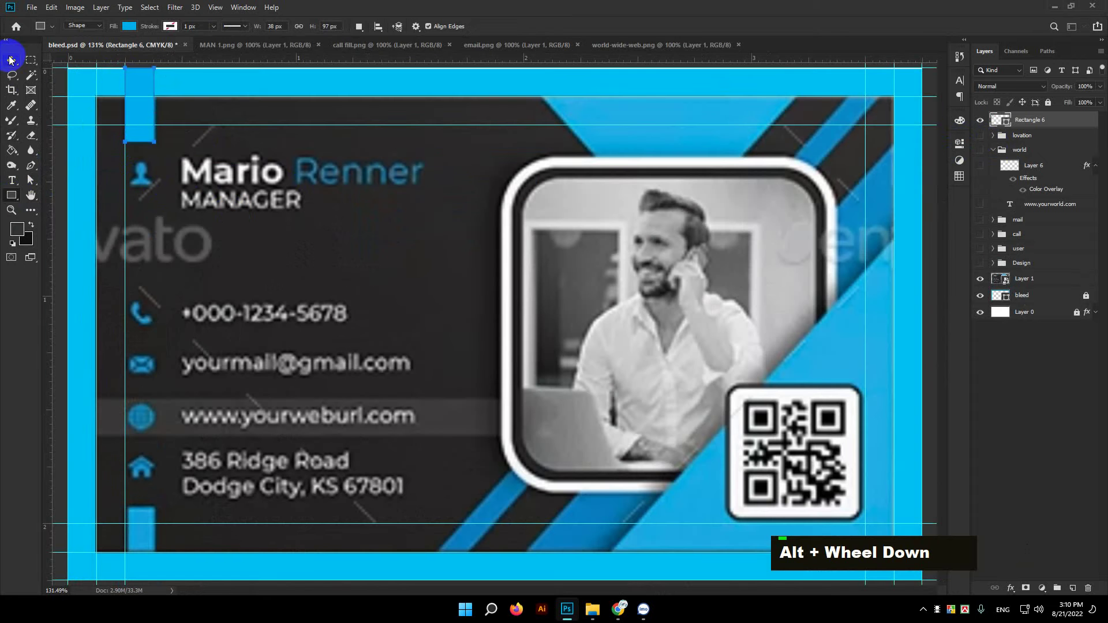
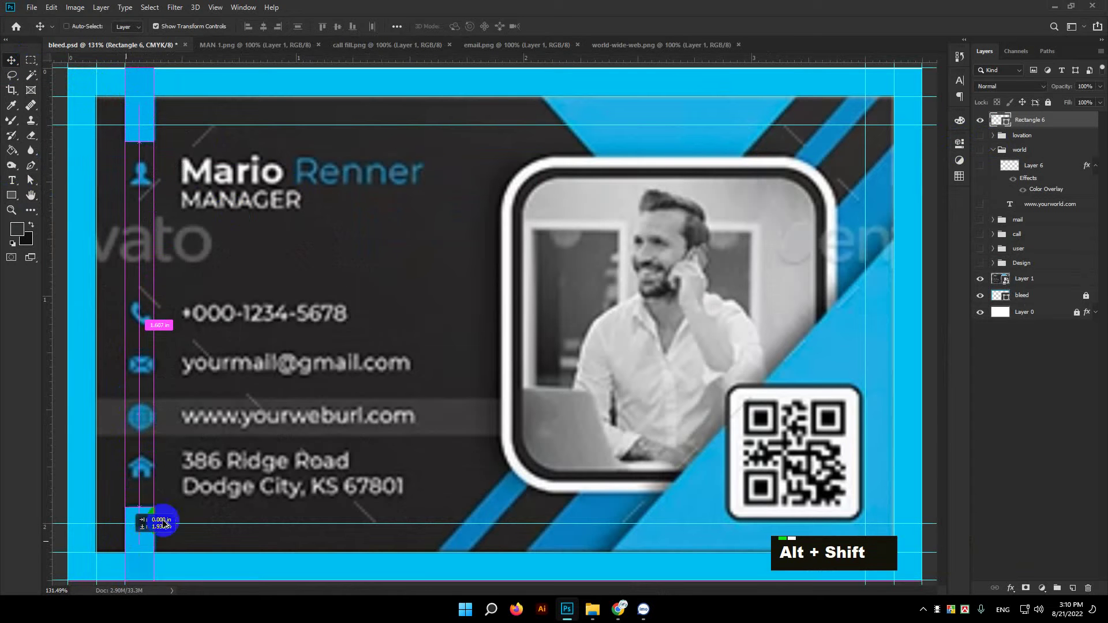
Copy the bar to the bottom left and keep both in the Design group
left_click(1025, 141)
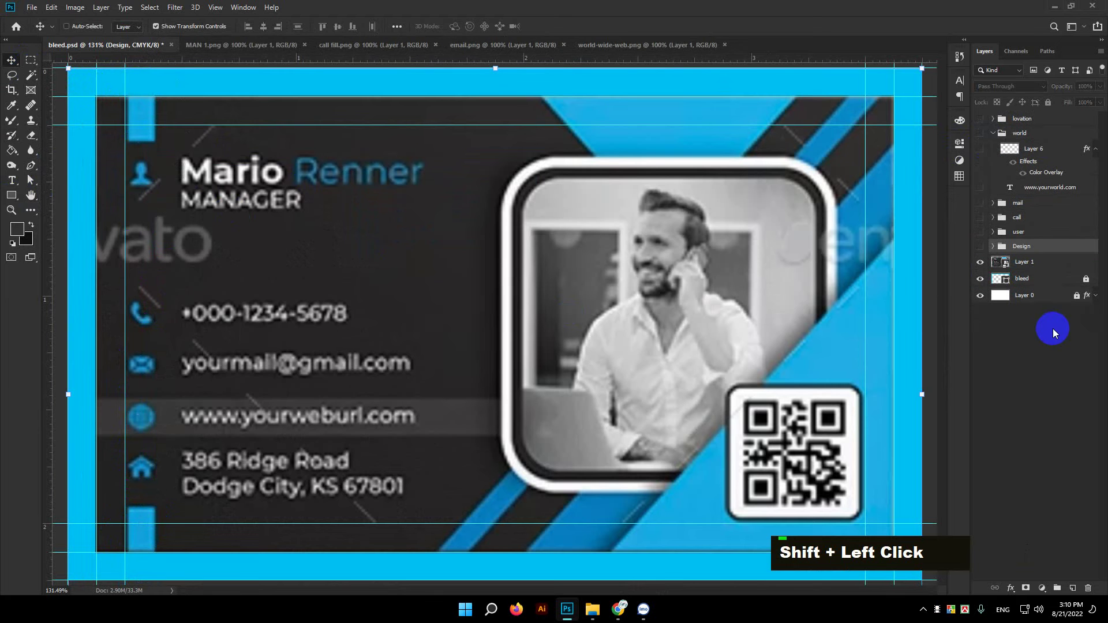
scroll("down", 3)
key("space")
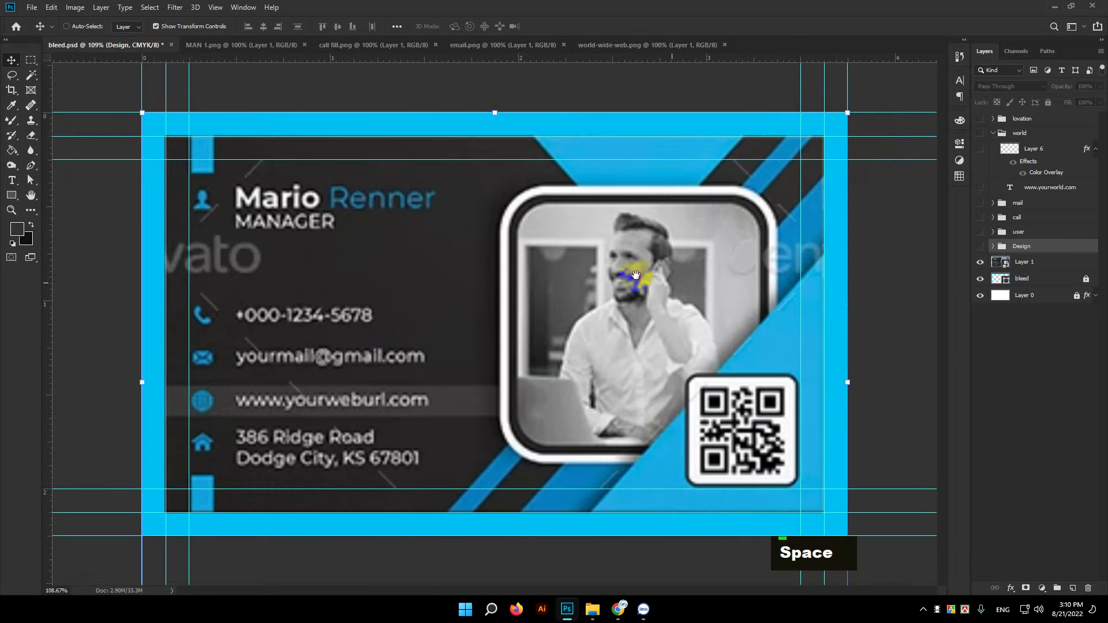
scroll("up", 3)
Search Google Images for qr code and copy a QR code image
key("space")
key("space")
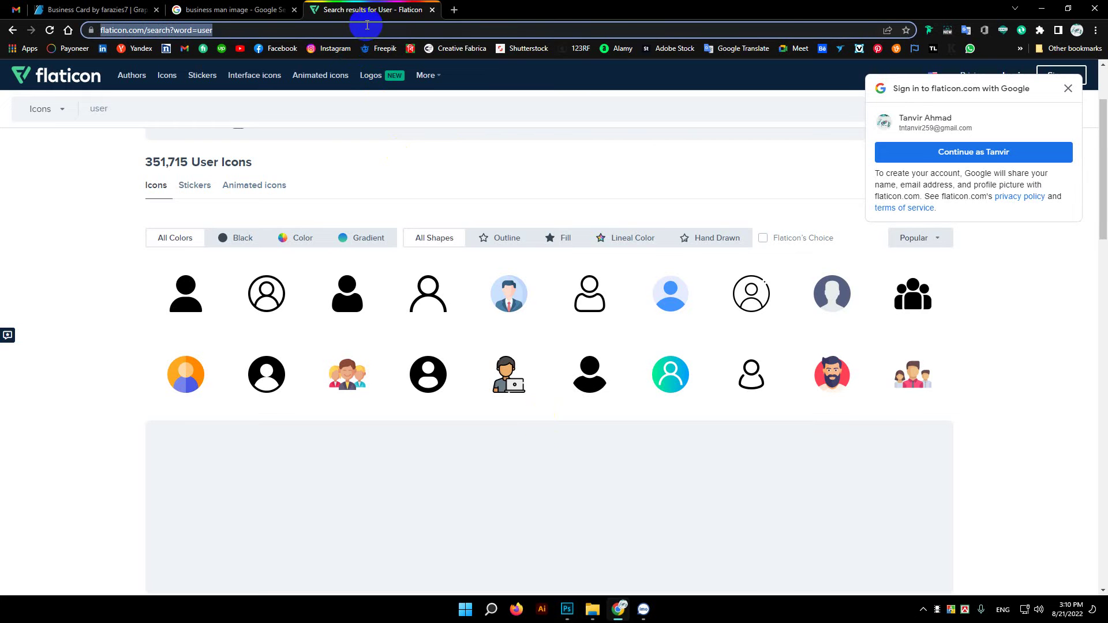
type("qr")
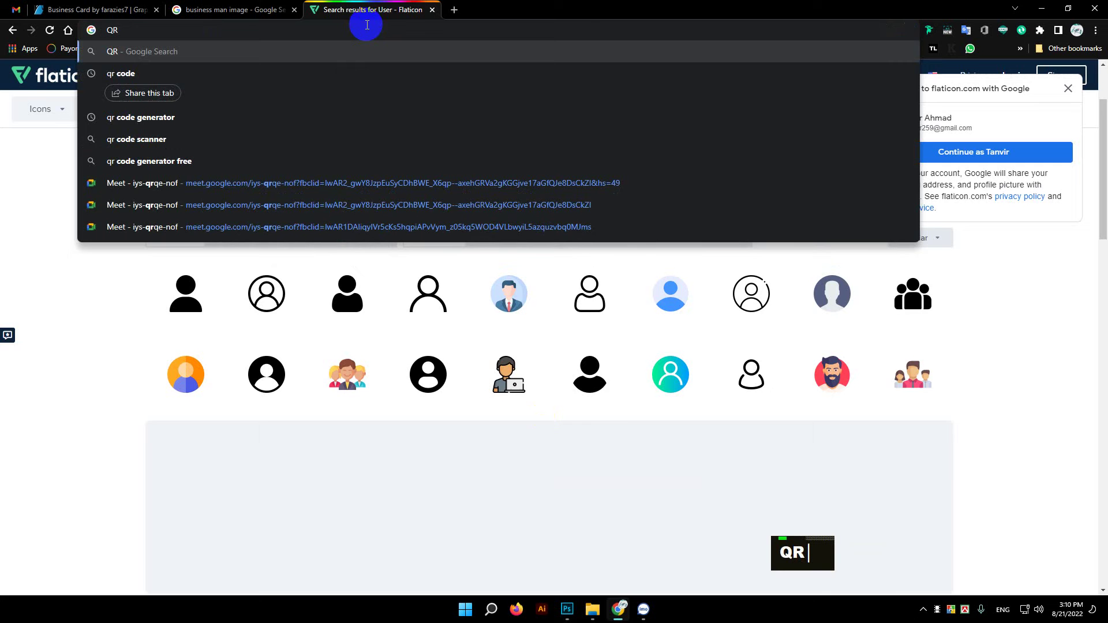
key("Return")
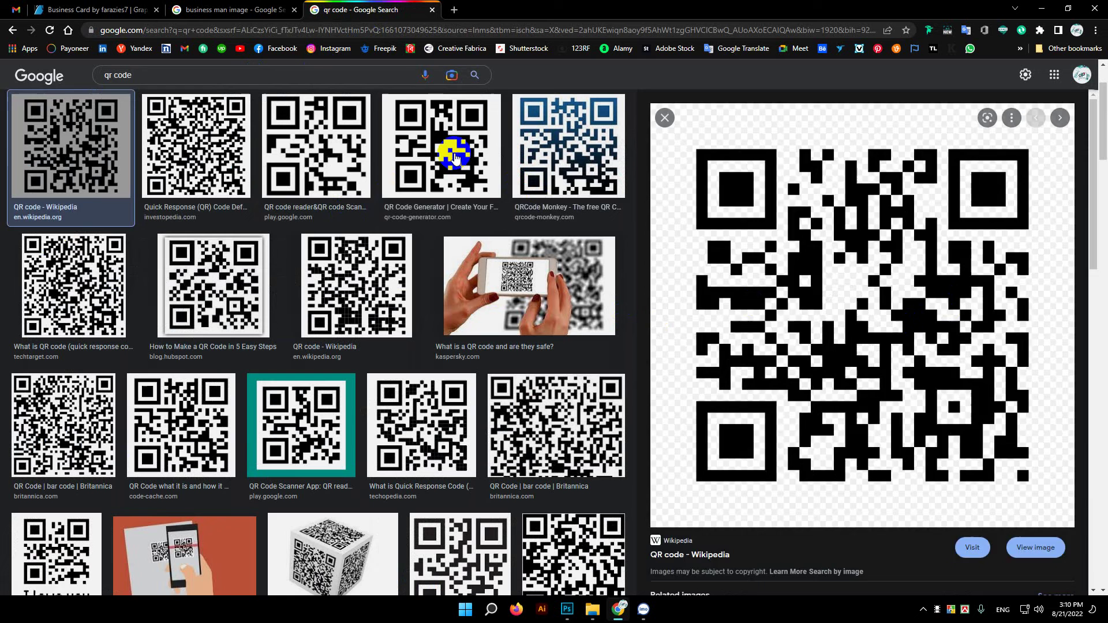
scroll("down", 3)
right_click(862, 228)
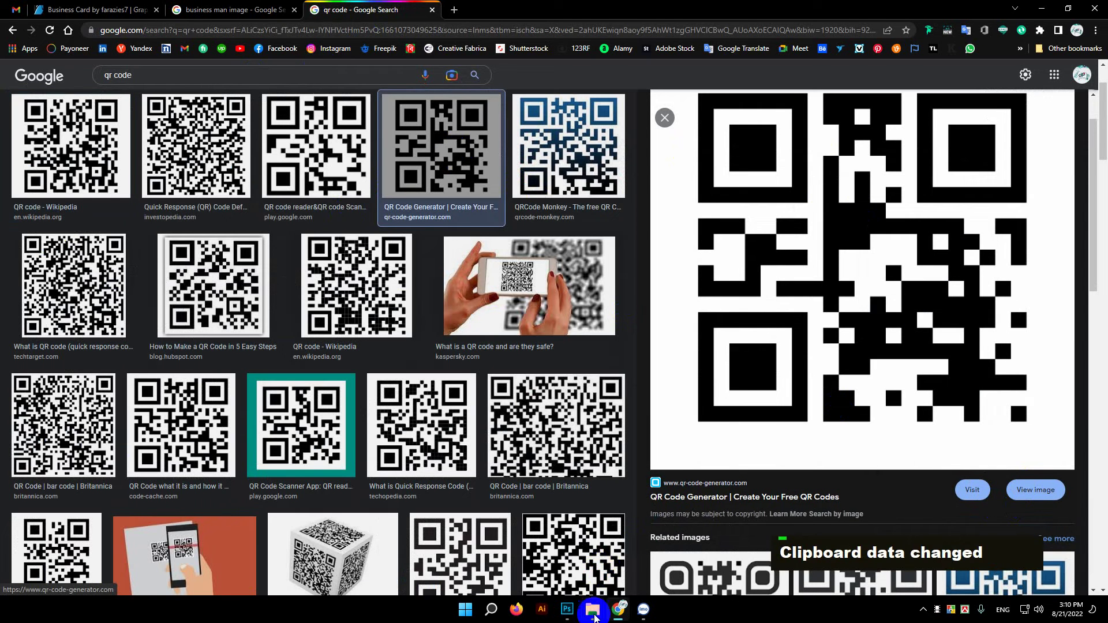
Paste the QR code into the card as a new layer near the photo's lower corner
key("ctrl+v")
key("Return")
scroll("down", 3)
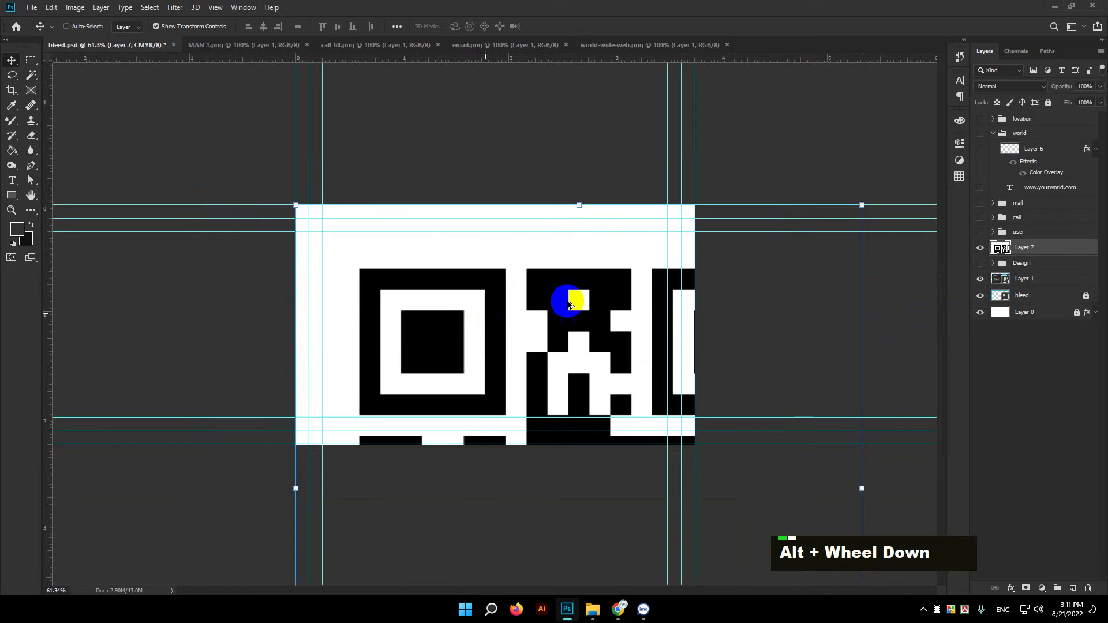